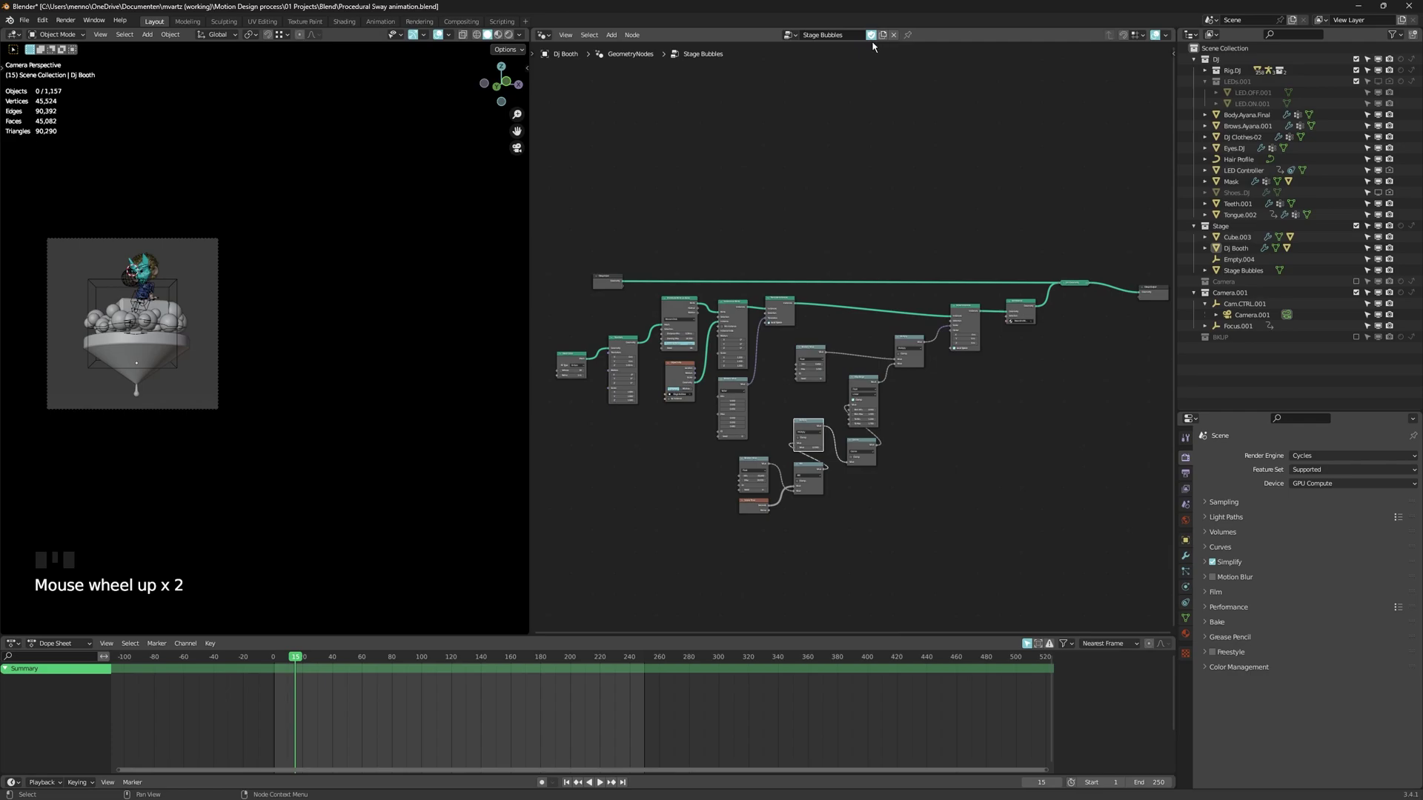
Duplicate the Stage Bubbles node group and rename the copy Stage Bubbles.Tut
{"action": "left_click_drag", "start_coordinate": [882, 43], "coordinate": [862, 44]}
{"action": "key", "text": "BackSpace"}
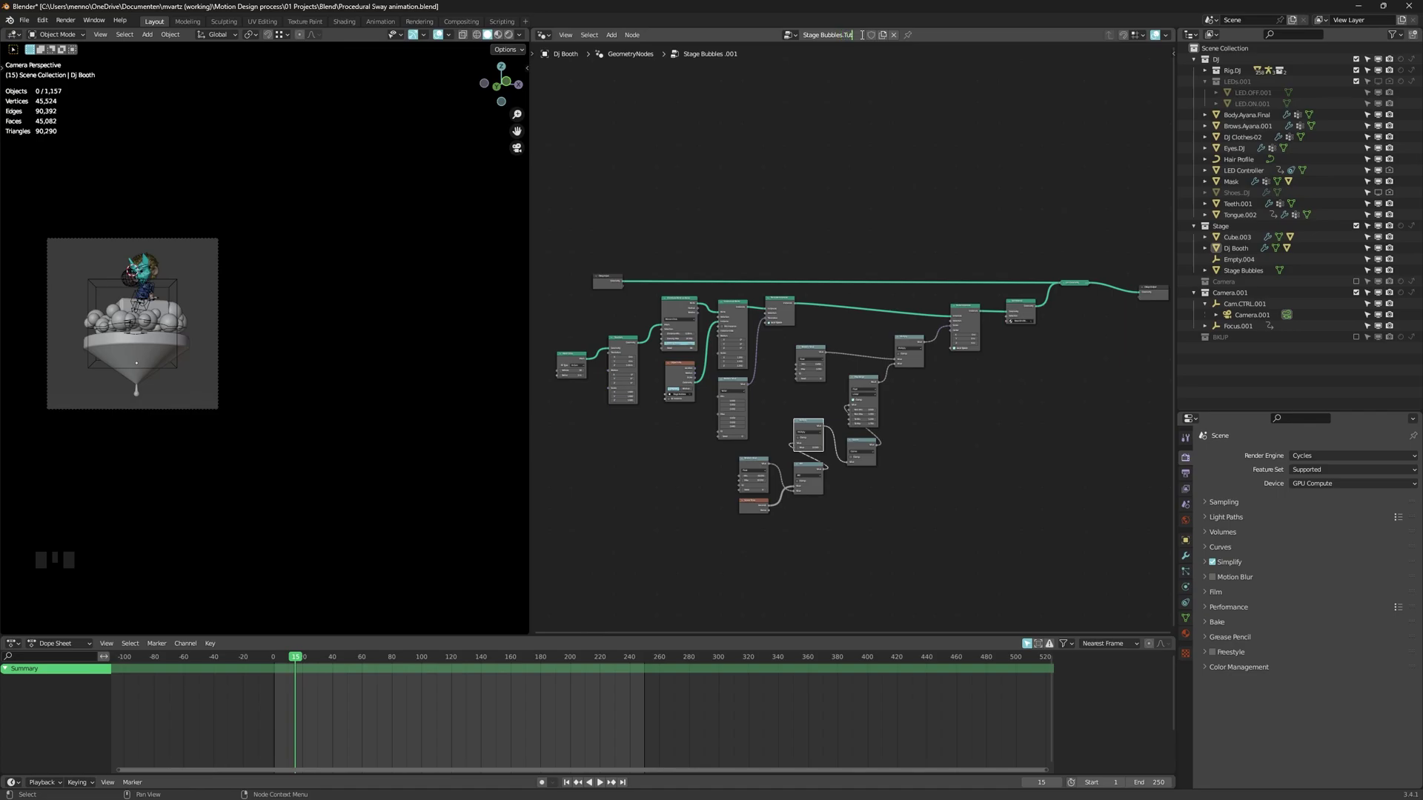
{"action": "scroll", "scroll_direction": "up", "scroll_amount": 3}
{"action": "left_click", "coordinate": [779, 335]}
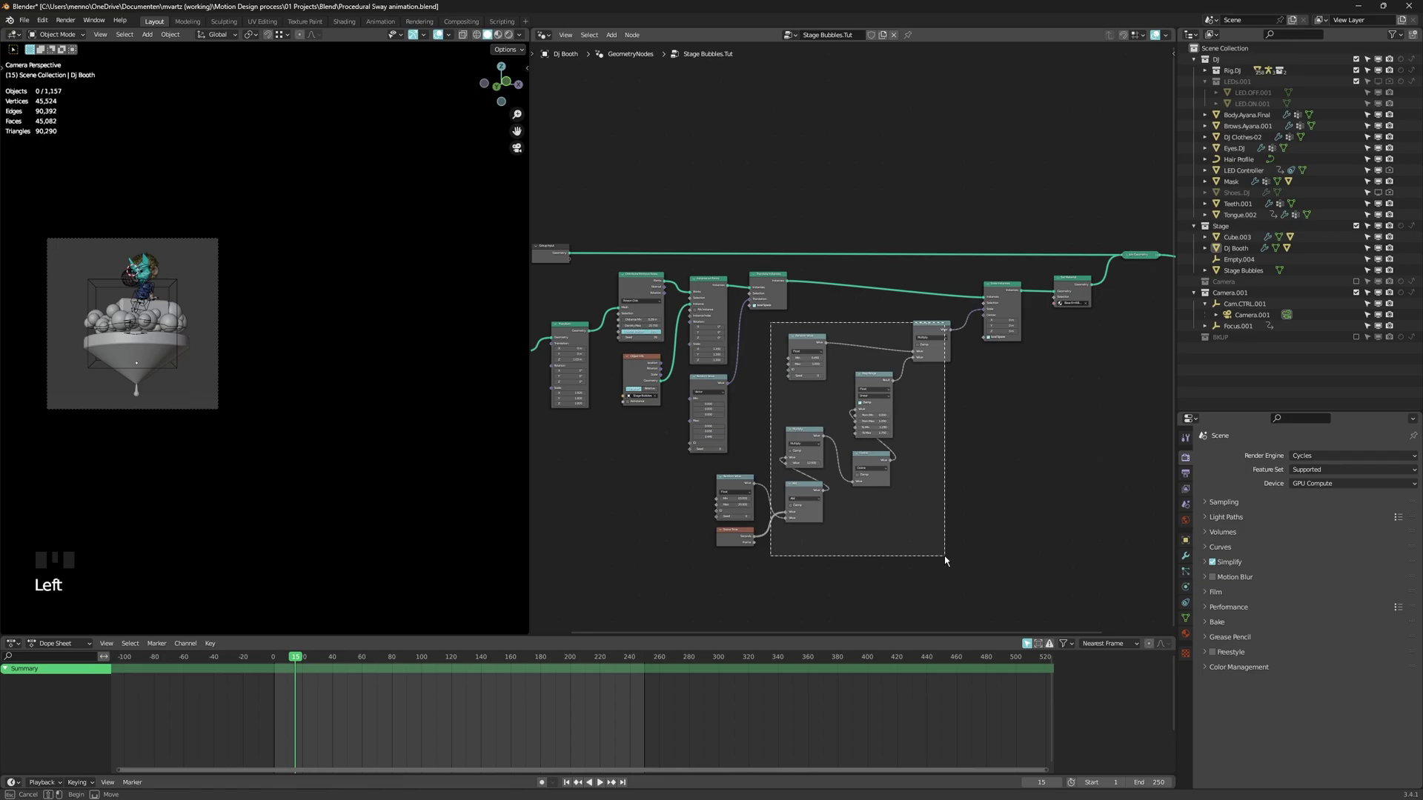
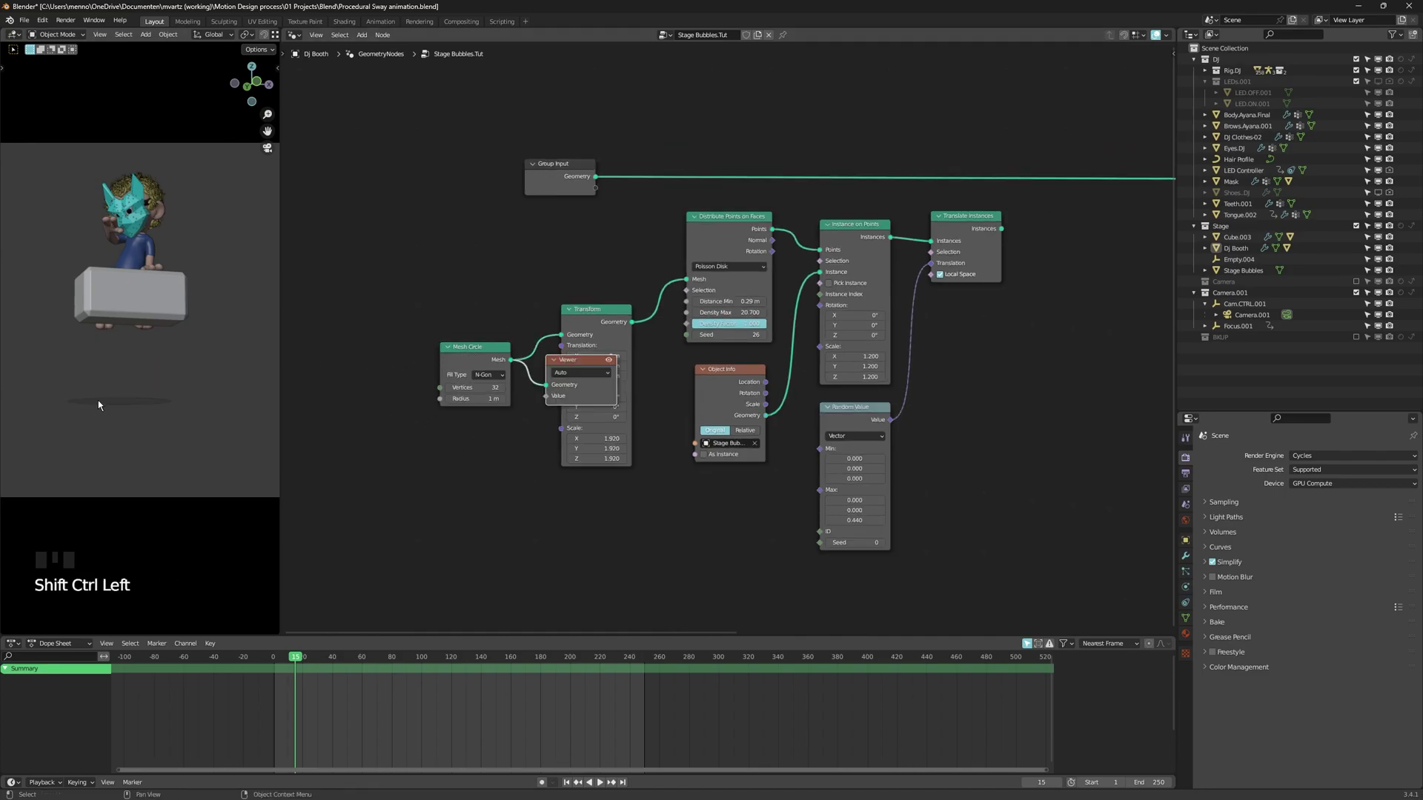
Preview the Distribute Points on Faces output through the Viewer node
{"action": "left_click", "coordinate": [601, 320]}
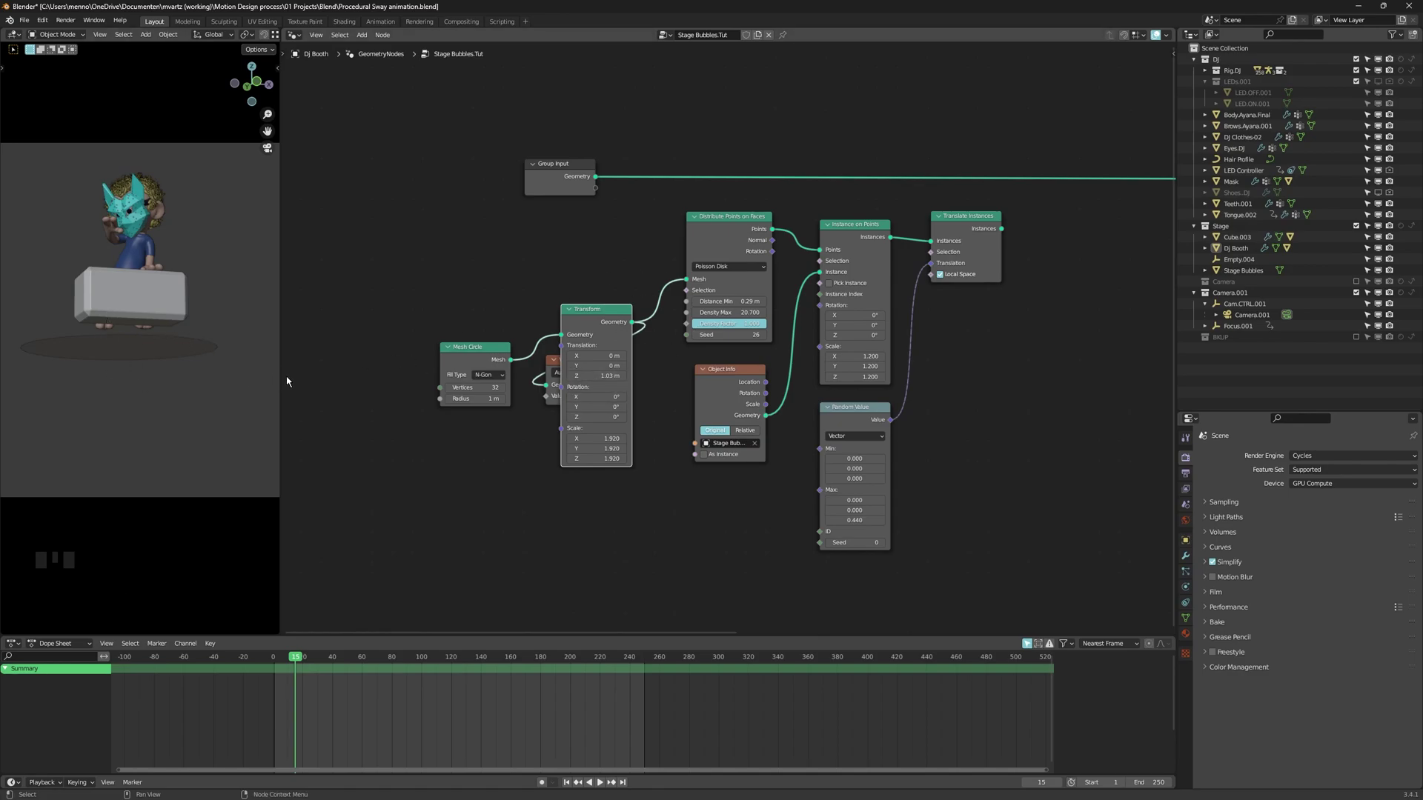
{"action": "left_click", "coordinate": [587, 186]}
{"action": "scroll", "scroll_direction": "down", "scroll_amount": 3}
{"action": "left_click", "coordinate": [592, 265]}
{"action": "scroll", "scroll_direction": "up", "scroll_amount": 3}
{"action": "left_click_drag", "start_coordinate": [593, 293], "coordinate": [246, 365]}
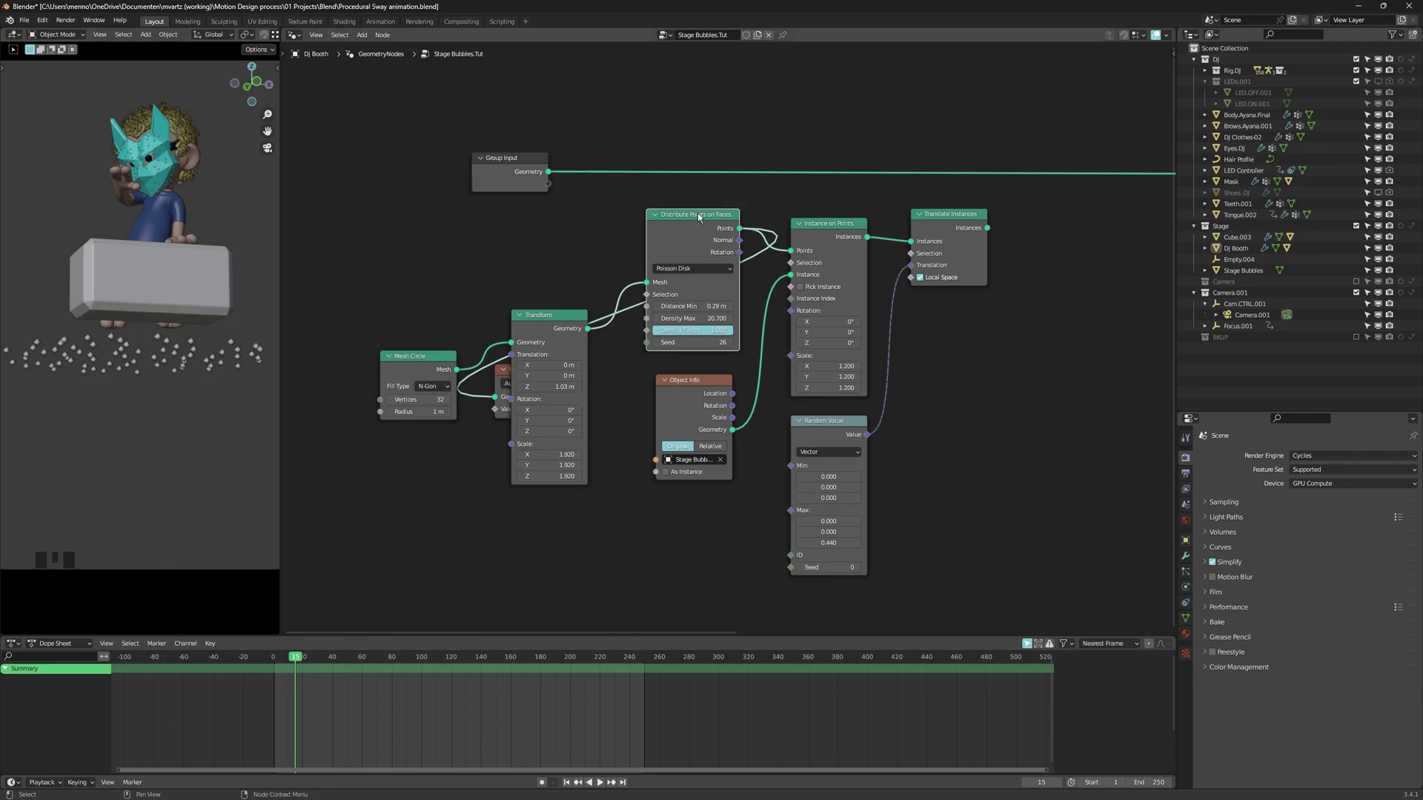
{"action": "left_click", "coordinate": [701, 395]}
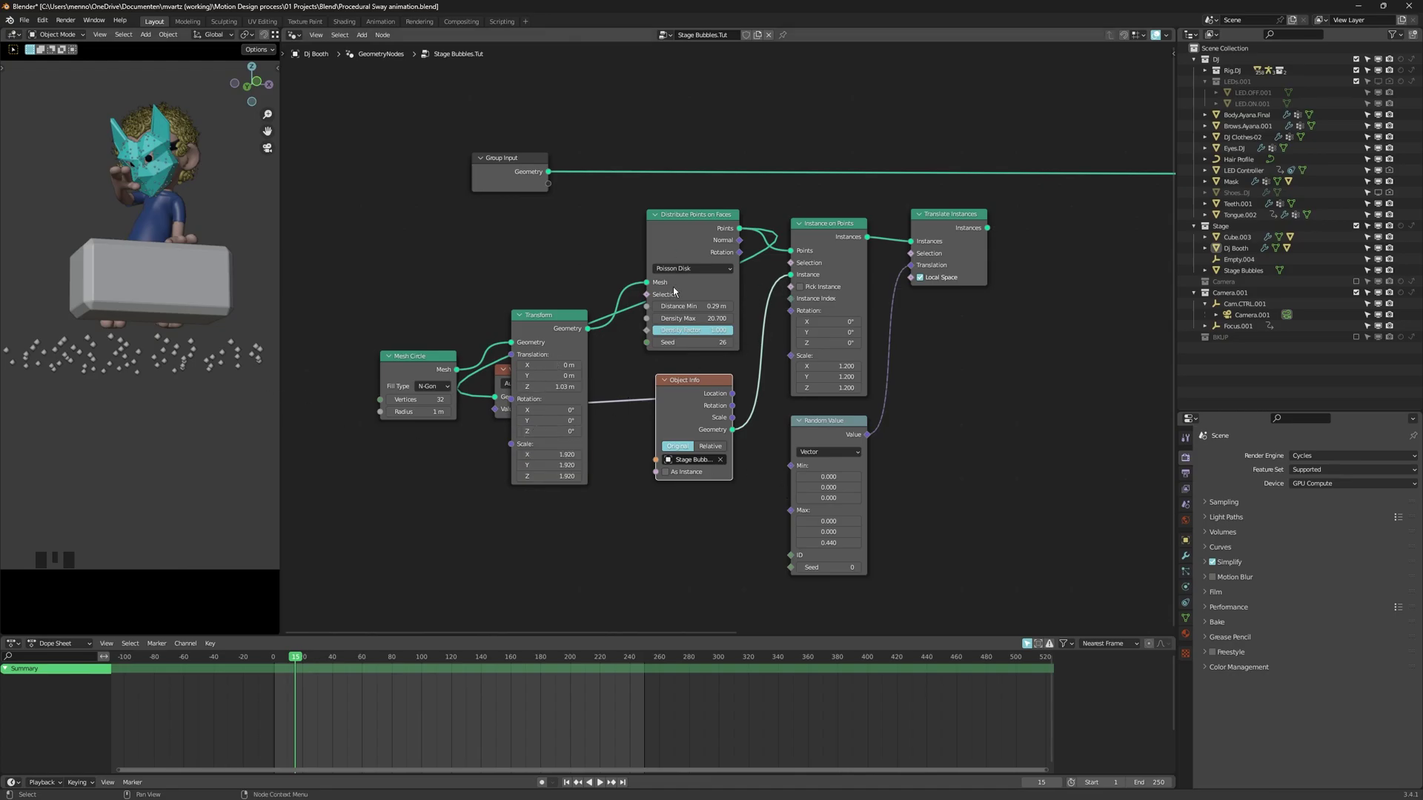
Preview the Instance on Points spheres, then the translated instances ringing the stage
{"action": "left_click", "coordinate": [682, 233]}
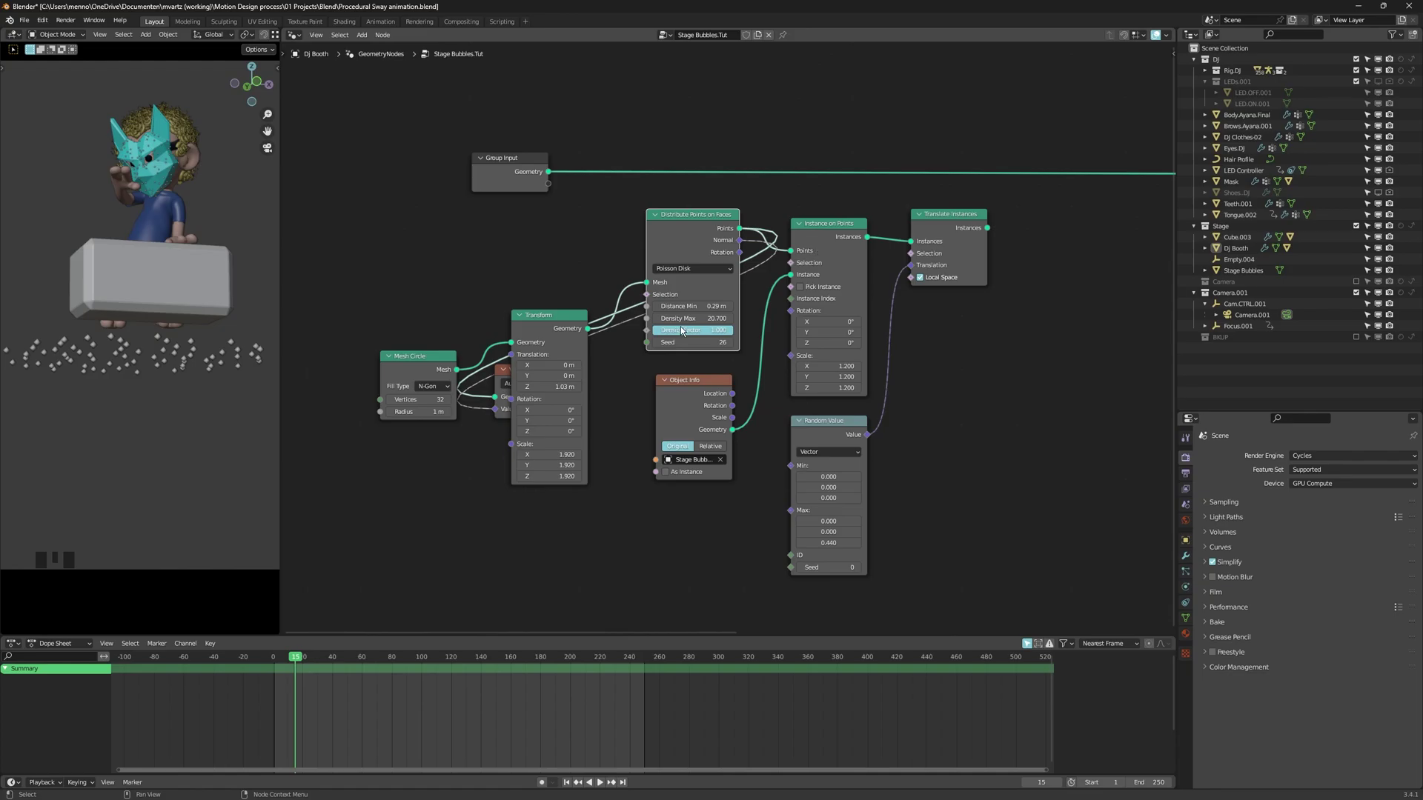
{"action": "left_click", "coordinate": [830, 232]}
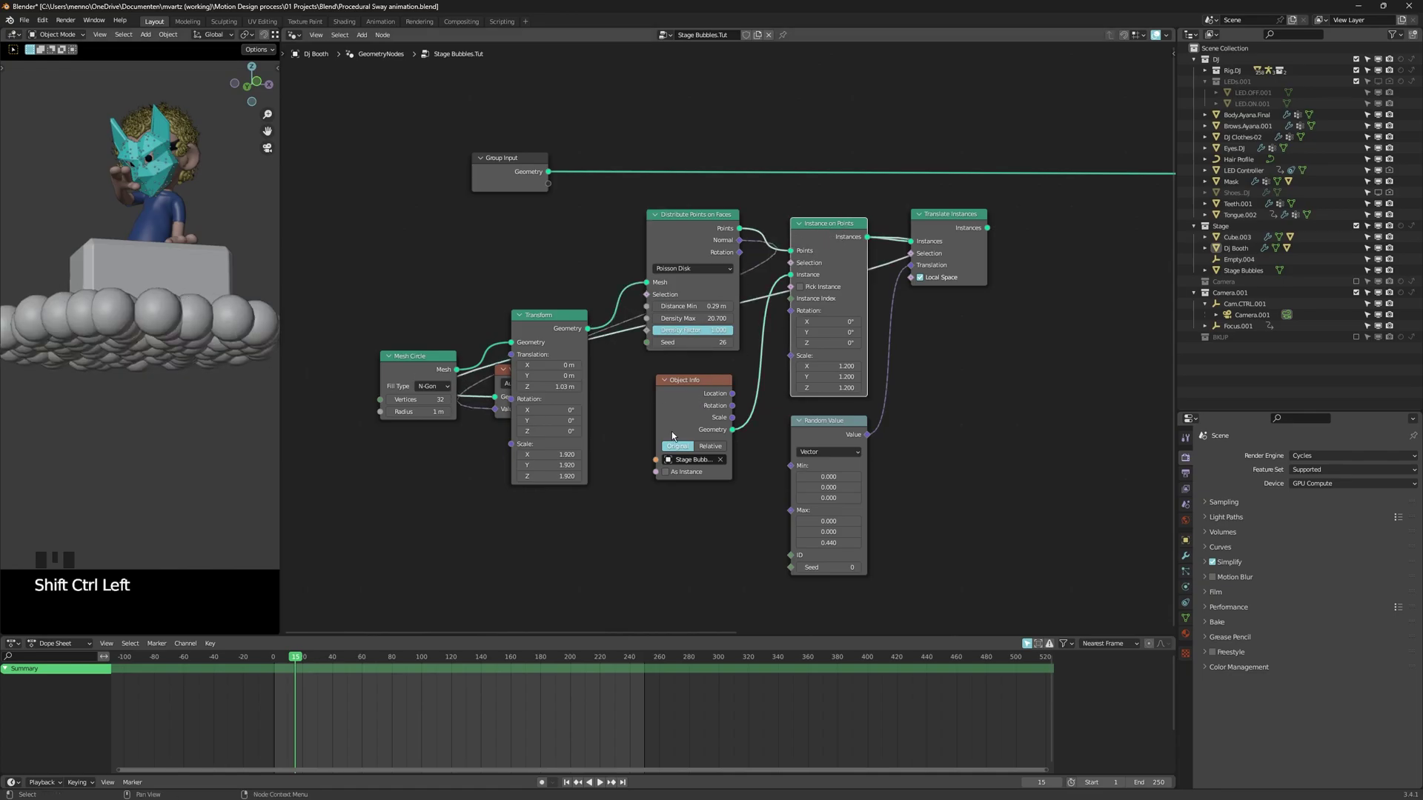
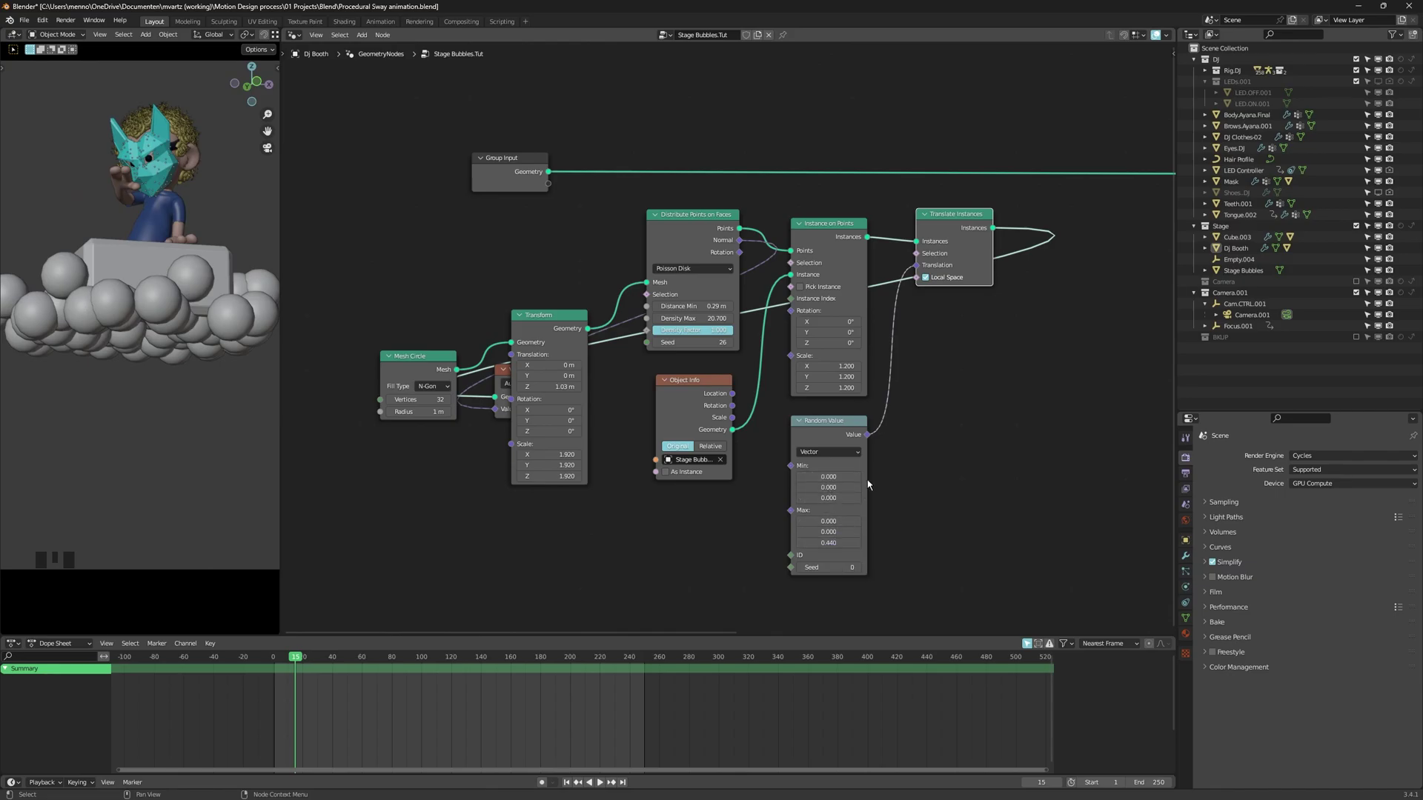
Delete the Viewer node so the bubbles reach the Group Output again
{"action": "left_click_drag", "start_coordinate": [878, 432], "coordinate": [768, 397]}
{"action": "scroll", "scroll_direction": "down", "scroll_amount": 3}
{"action": "left_click_drag", "start_coordinate": [778, 309], "coordinate": [745, 303]}
{"action": "left_click", "coordinate": [745, 303]}
{"action": "scroll", "scroll_direction": "up", "scroll_amount": 3}
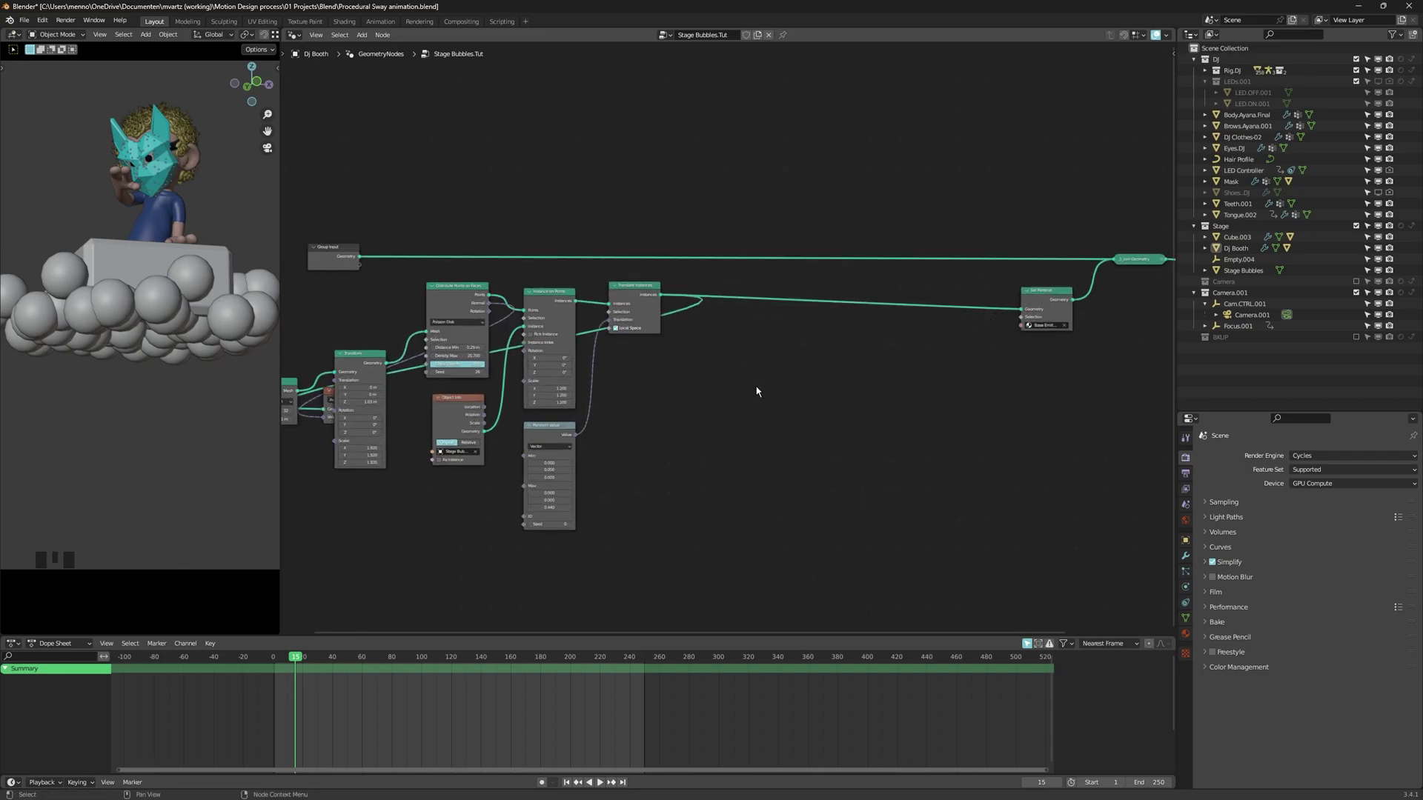
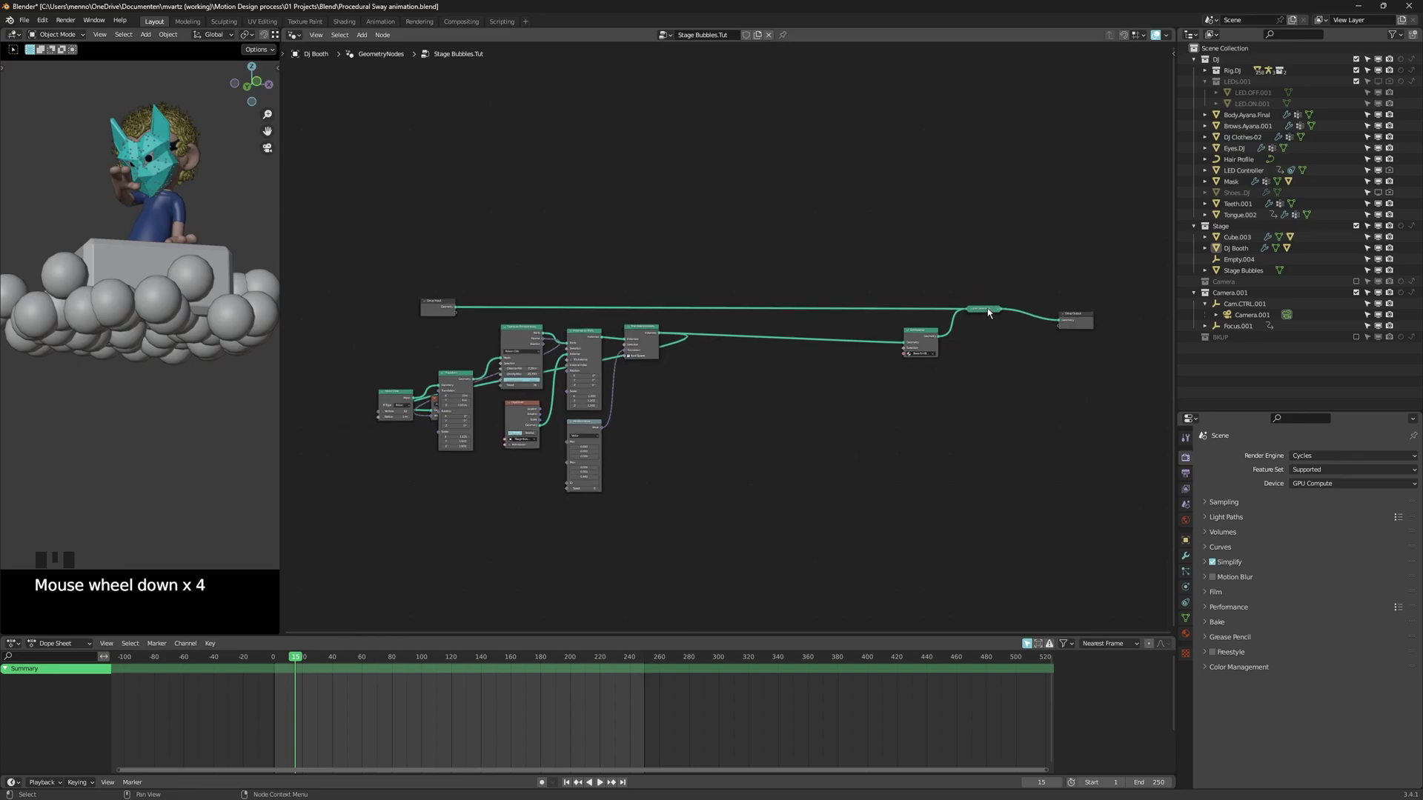
{"action": "left_click", "coordinate": [984, 313]}
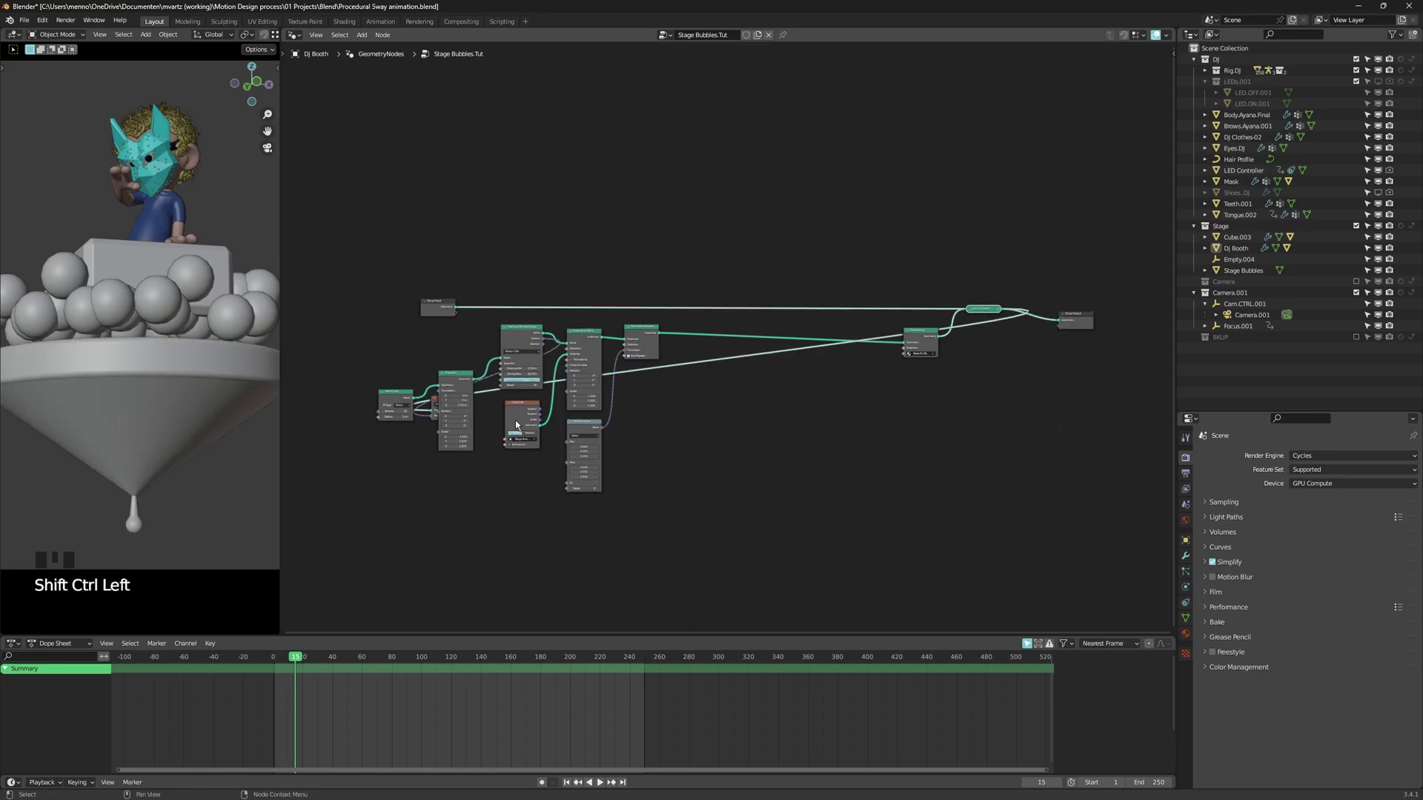
{"action": "left_click_drag", "start_coordinate": [439, 404], "coordinate": [624, 486]}
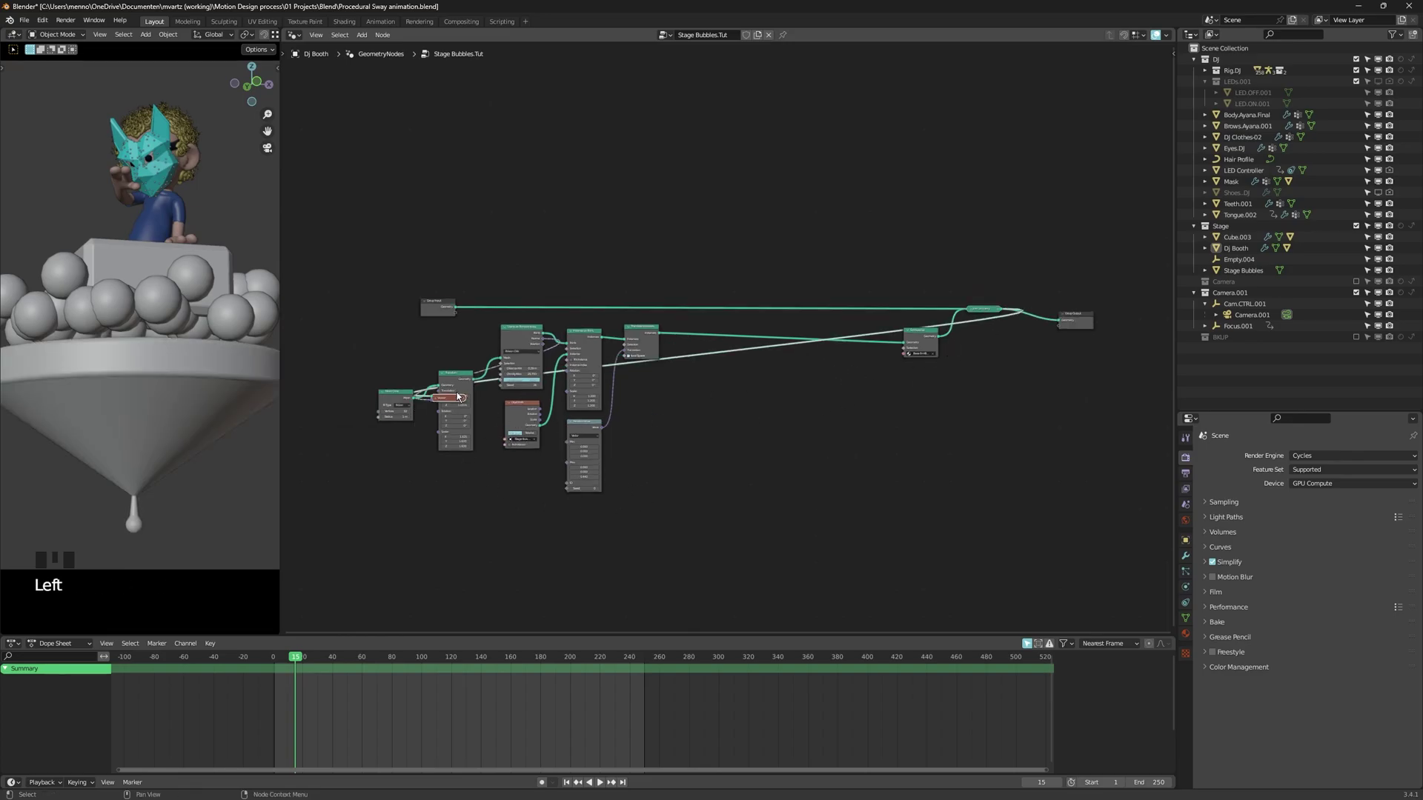
{"action": "left_click", "coordinate": [455, 405]}
{"action": "left_click", "coordinate": [832, 443]}
{"action": "key", "text": "x"}
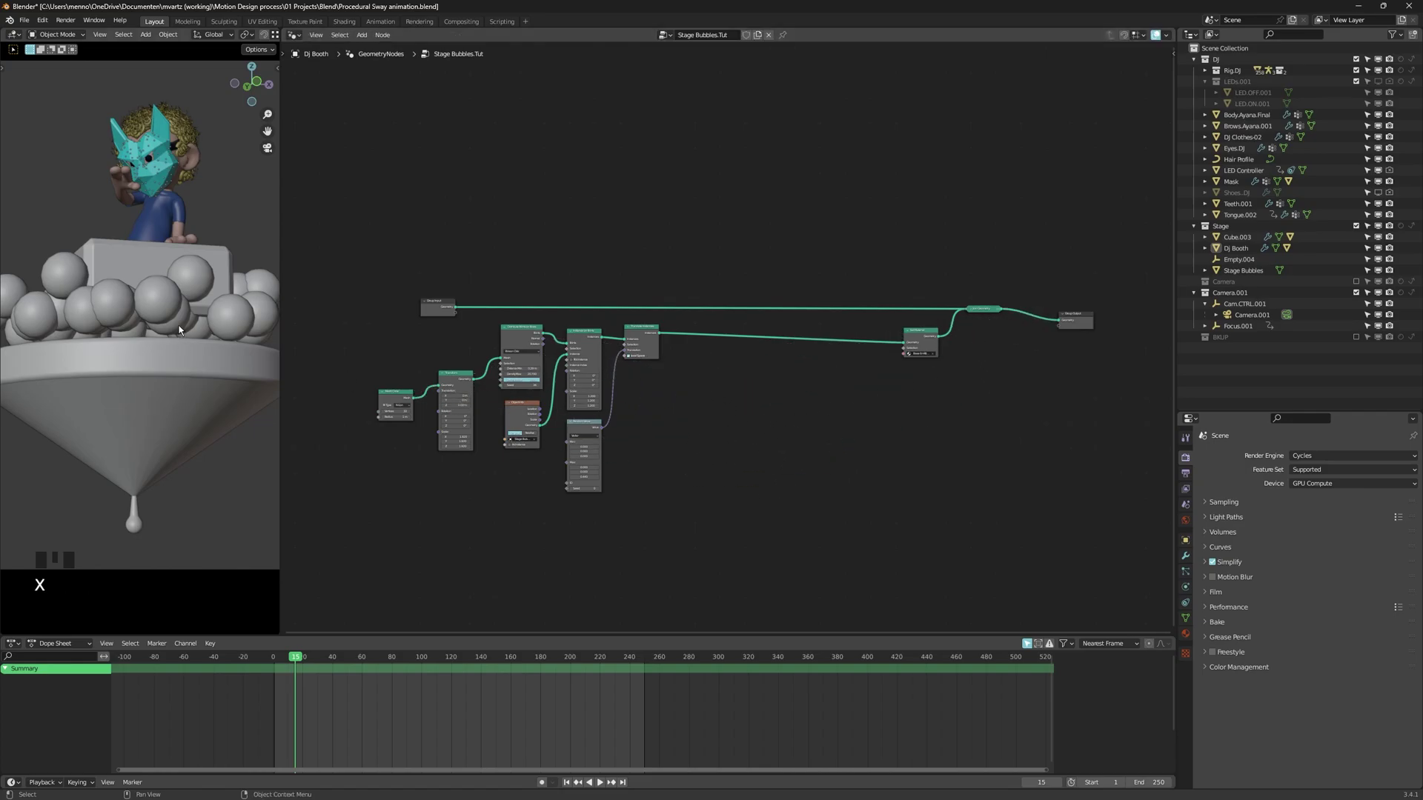
Save the Procedural Sway blend file
{"action": "scroll", "scroll_direction": "down", "scroll_amount": 3}
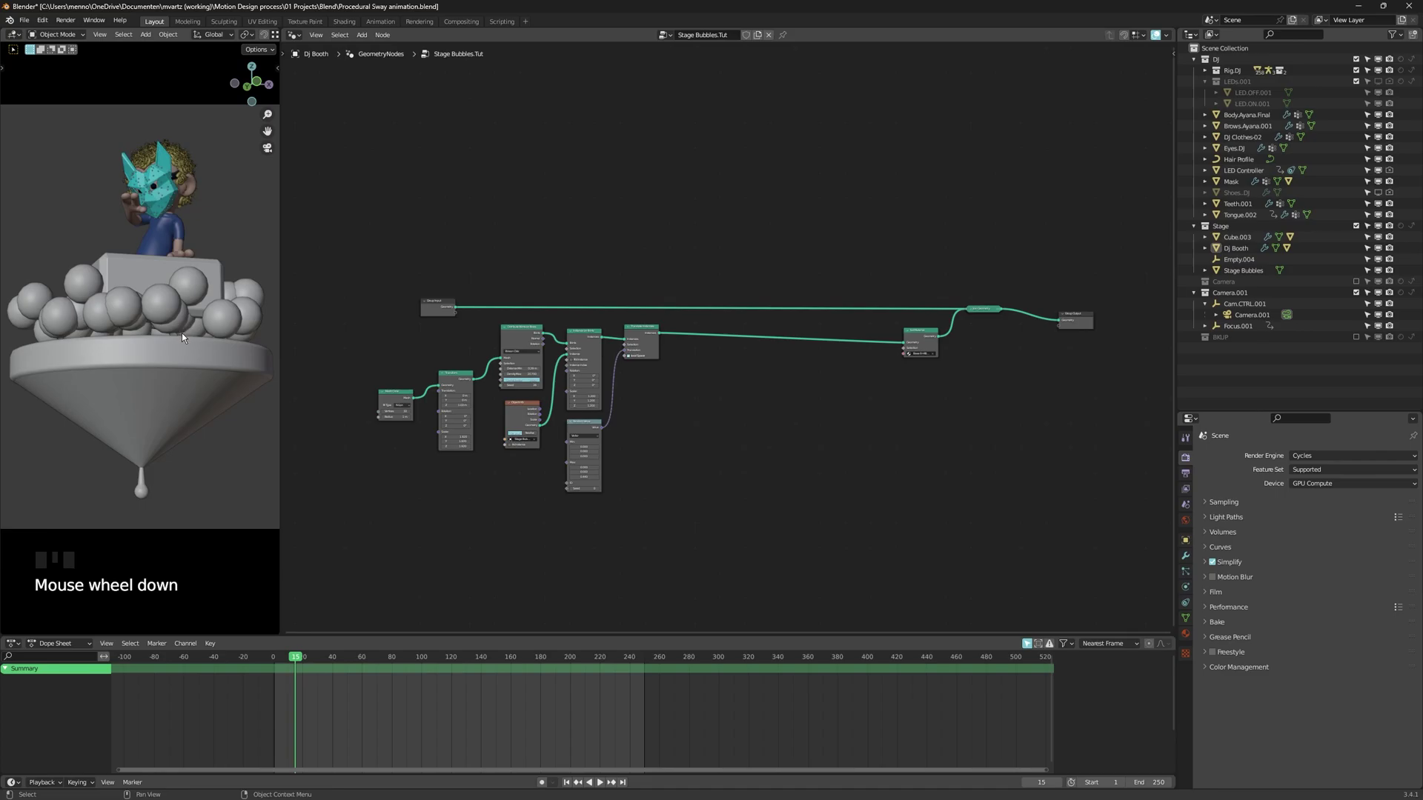
{"action": "key", "text": "ctrl+s"}
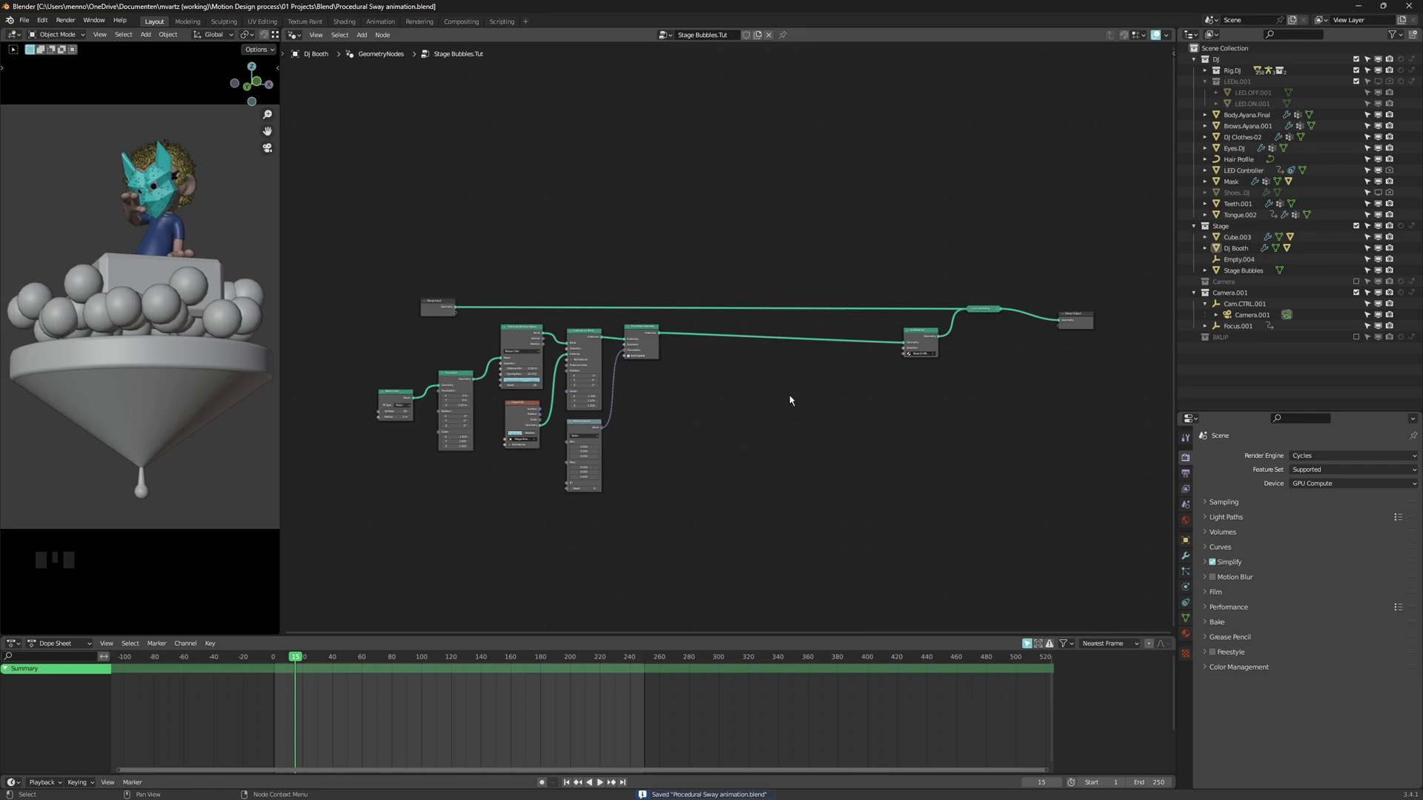
{"action": "middle_click", "coordinate": [793, 400]}
Add a Scale Instances node after the translated sphere instances
{"action": "key", "text": "shift+a"}
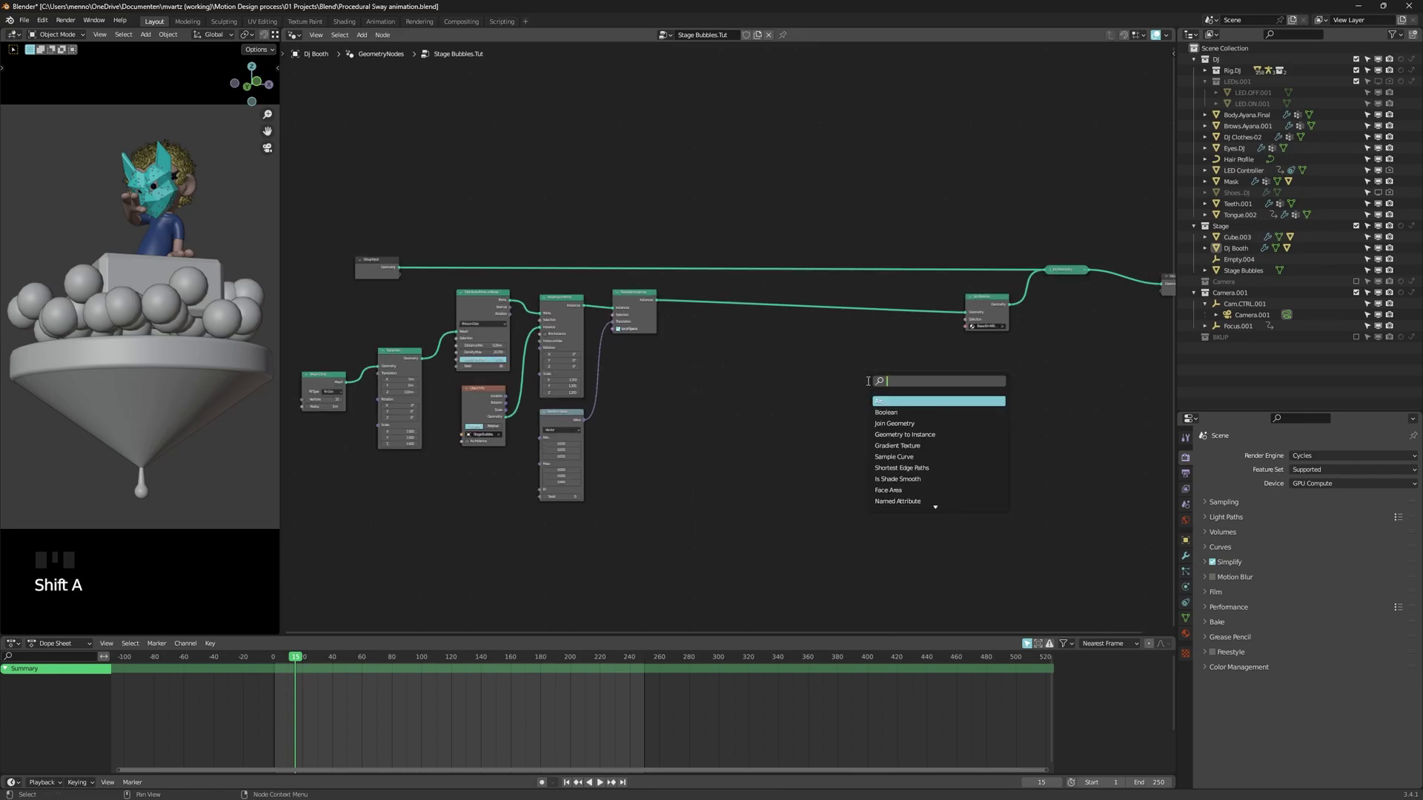
{"action": "key", "text": "shift+a"}
{"action": "key", "text": "shift+a"}
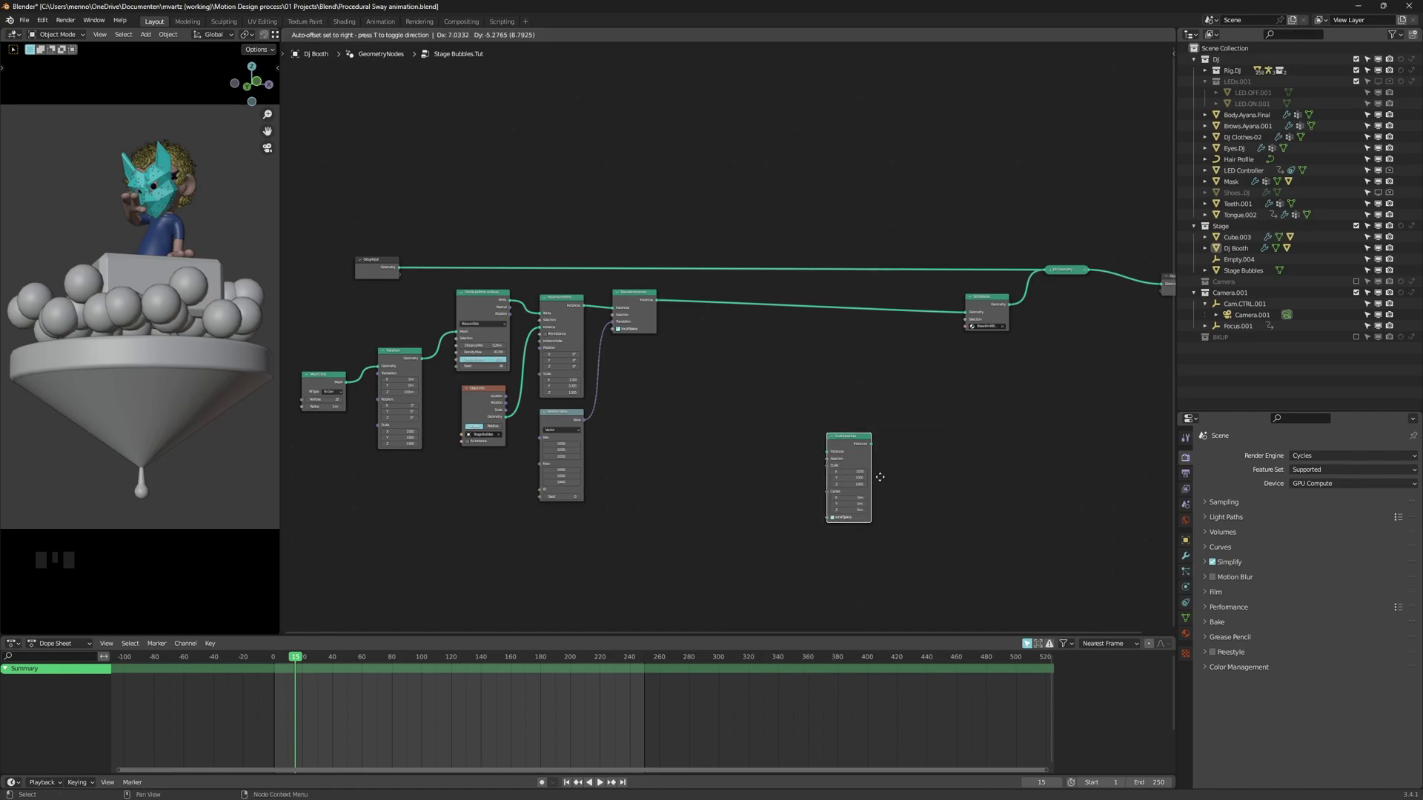
{"action": "scroll", "scroll_direction": "up", "scroll_amount": 3}
{"action": "left_click", "coordinate": [829, 393]}
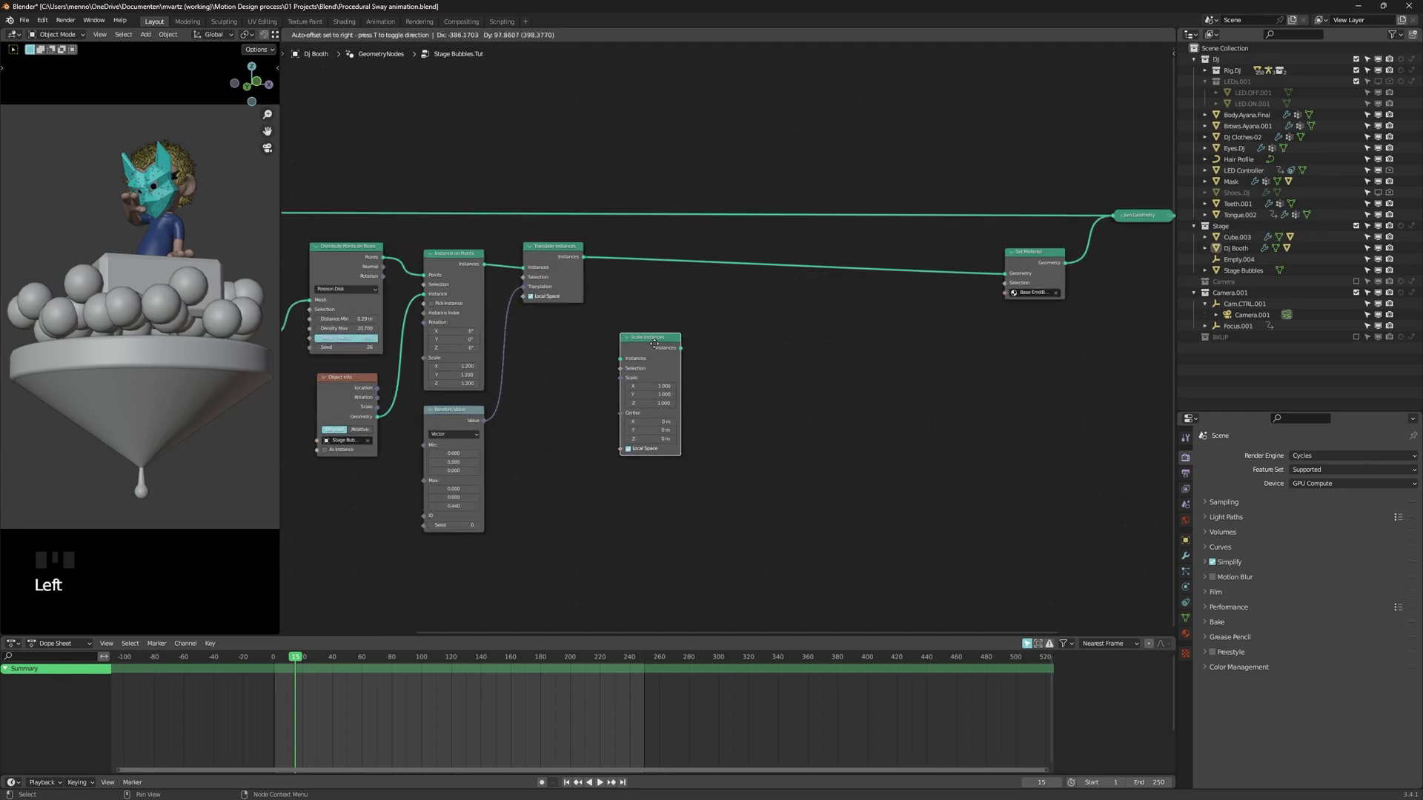
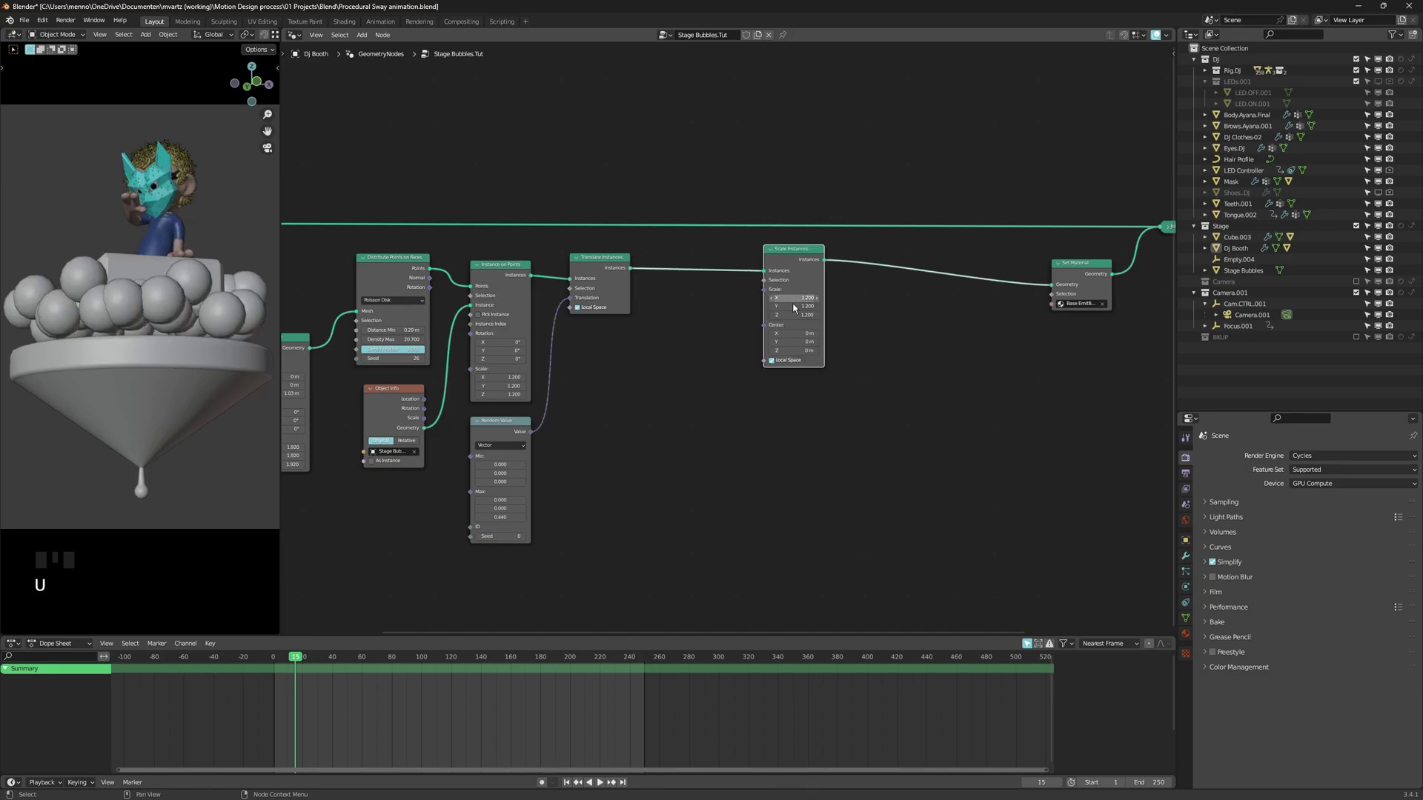
Set the Scale Instances X, Y and Z scale together to enlarge the spheres
{"action": "key", "text": "u"}
{"action": "key", "text": "i"}
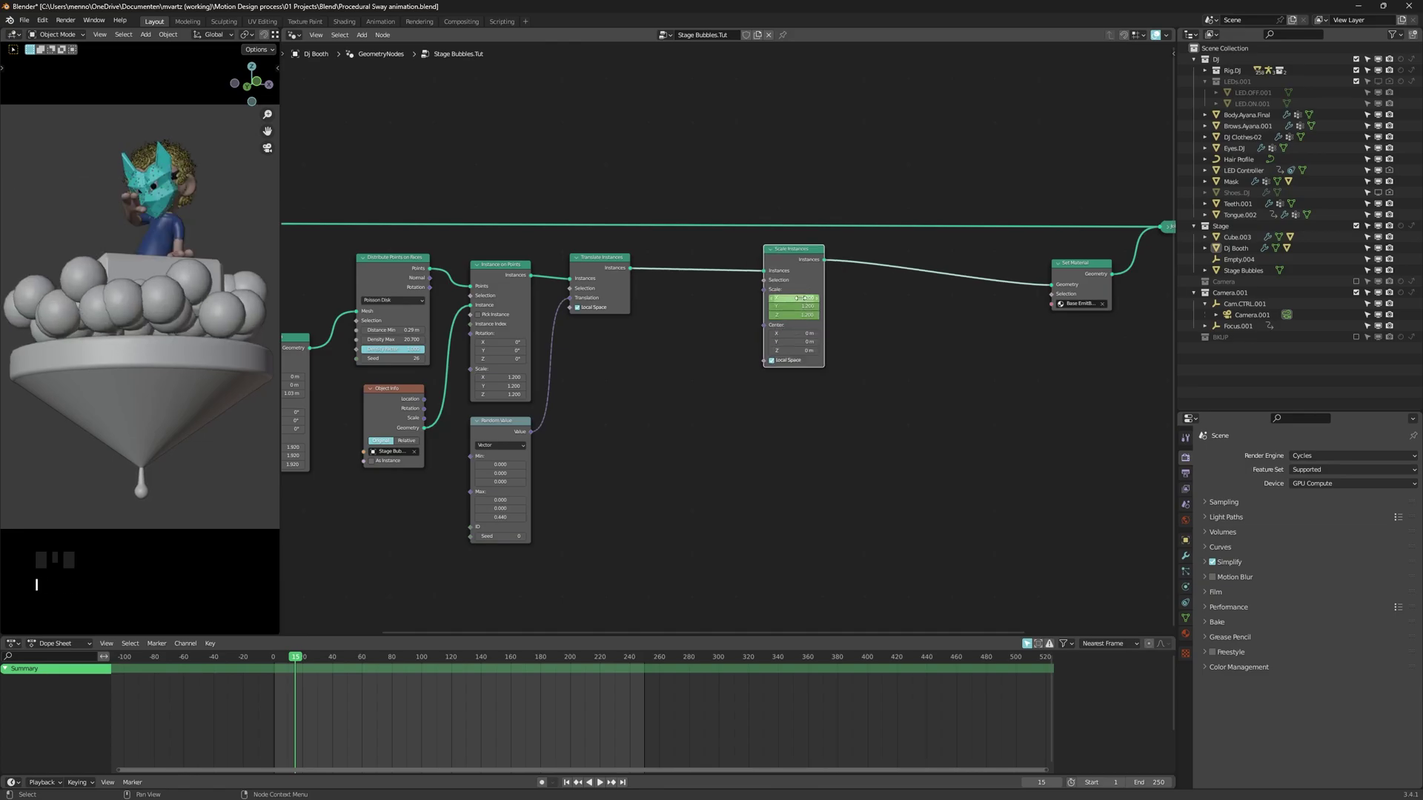
{"action": "key", "text": "ctrl+z"}
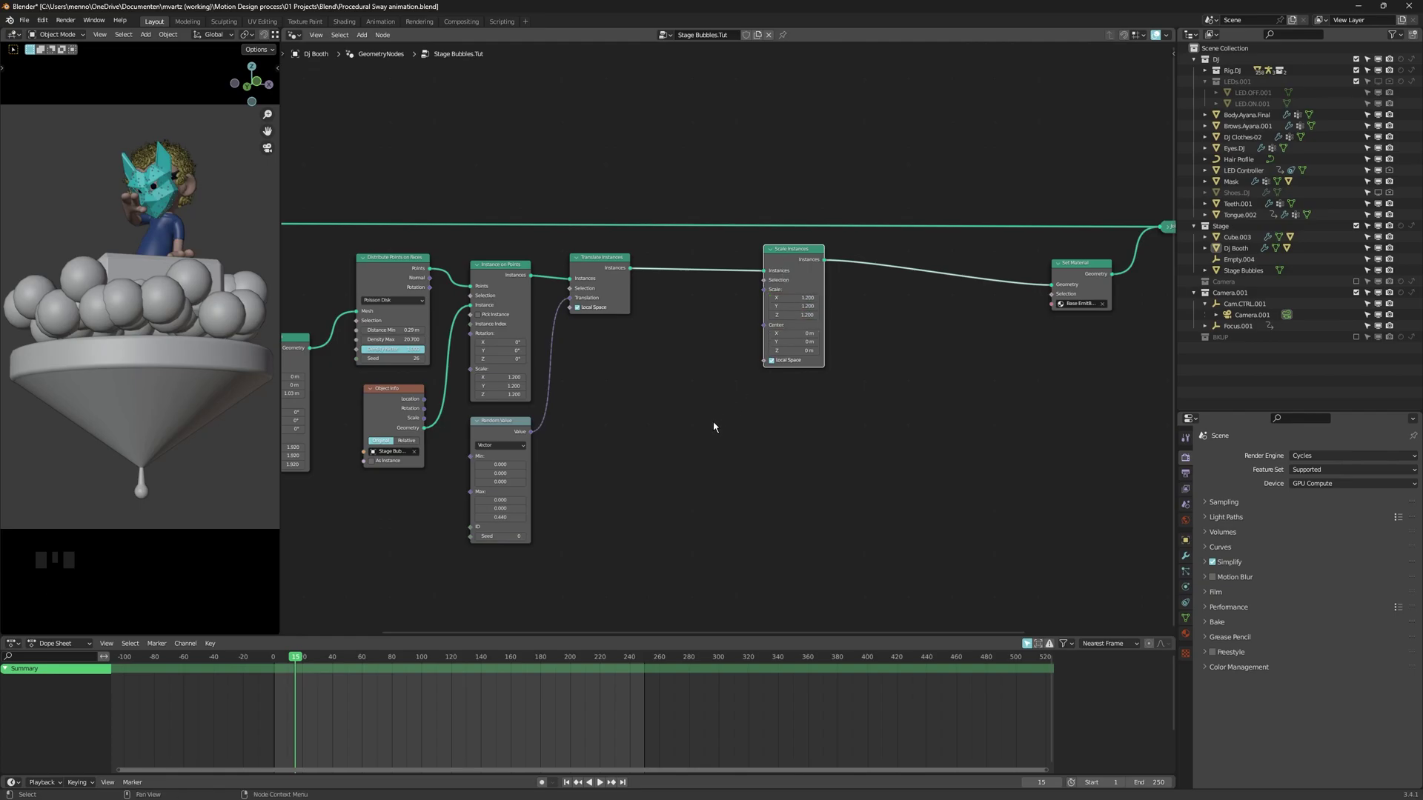
Add a Scene Time node below the Random Value node
{"action": "key", "text": "shift+a"}
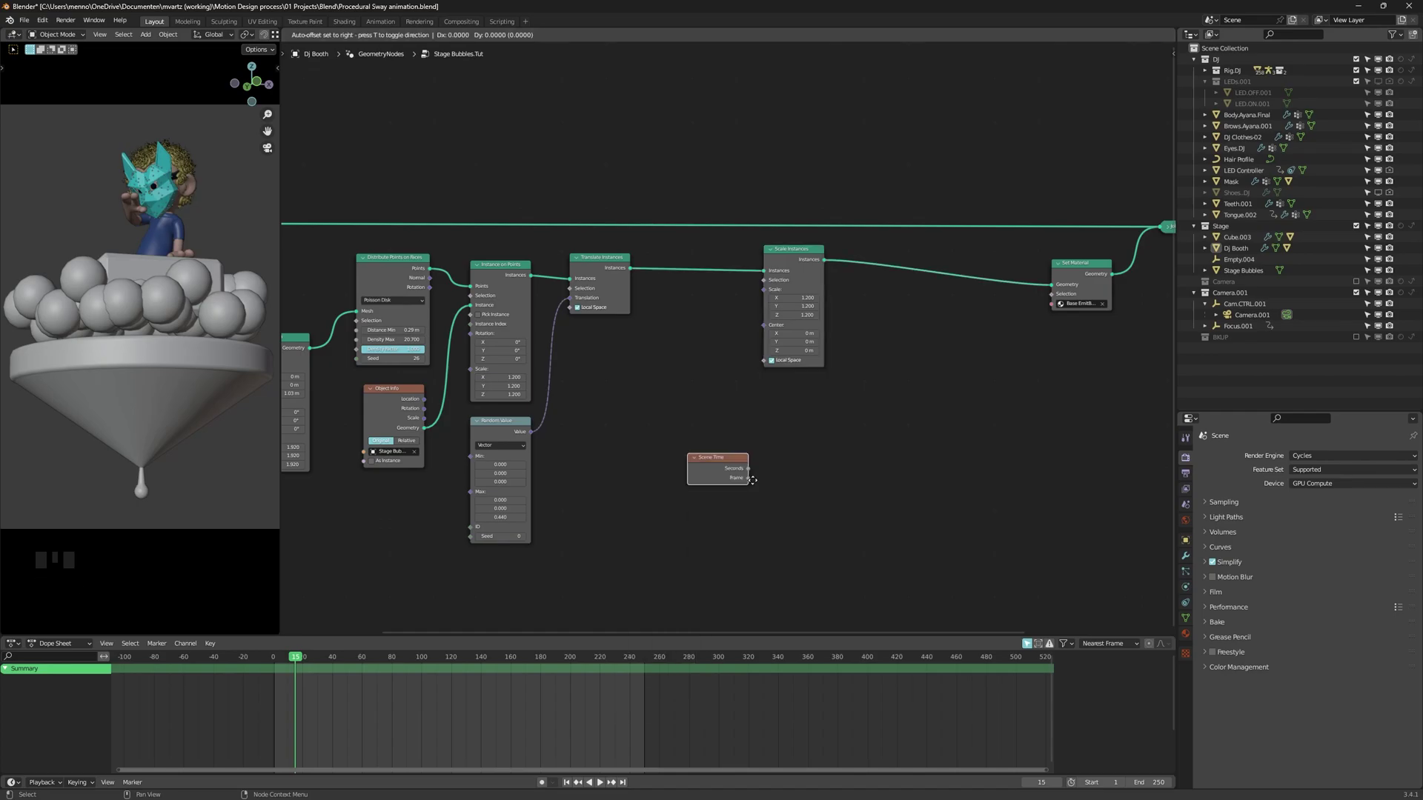
{"action": "left_click", "coordinate": [629, 487]}
{"action": "left_click", "coordinate": [650, 470]}
{"action": "left_click", "coordinate": [646, 478]}
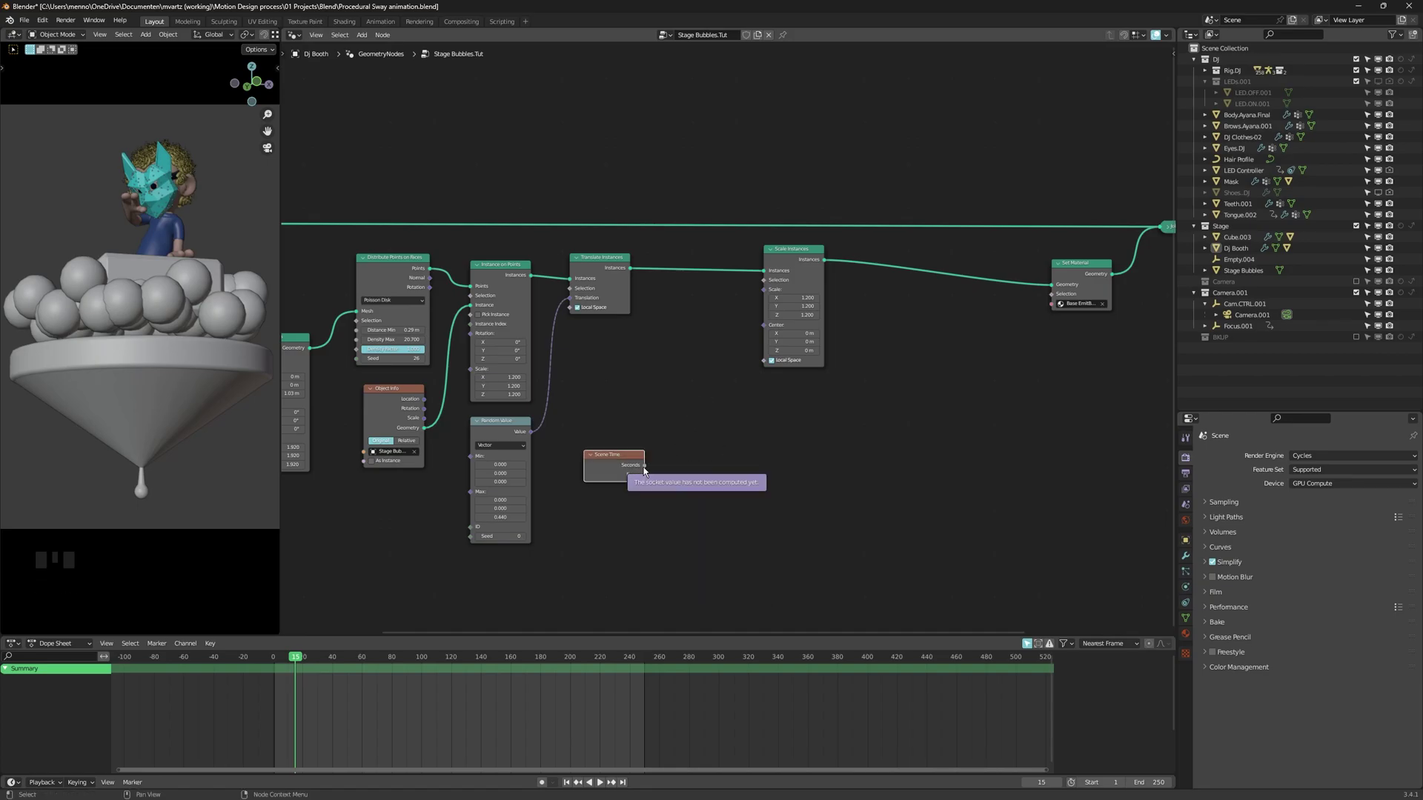
{"action": "left_click", "coordinate": [649, 472]}
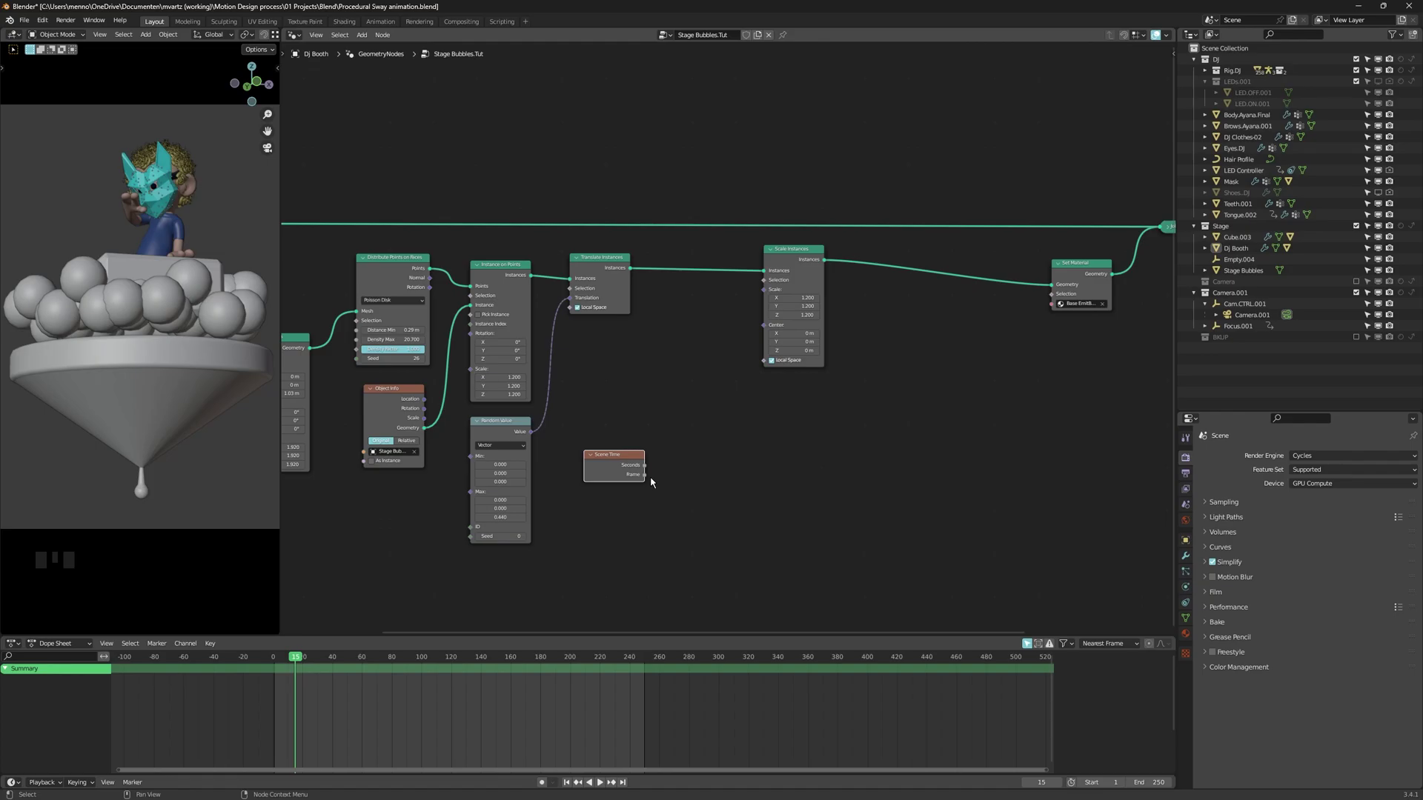
Check the scene frame rate, then start a link from Scene Time's Seconds output
{"action": "left_click", "coordinate": [1191, 477]}
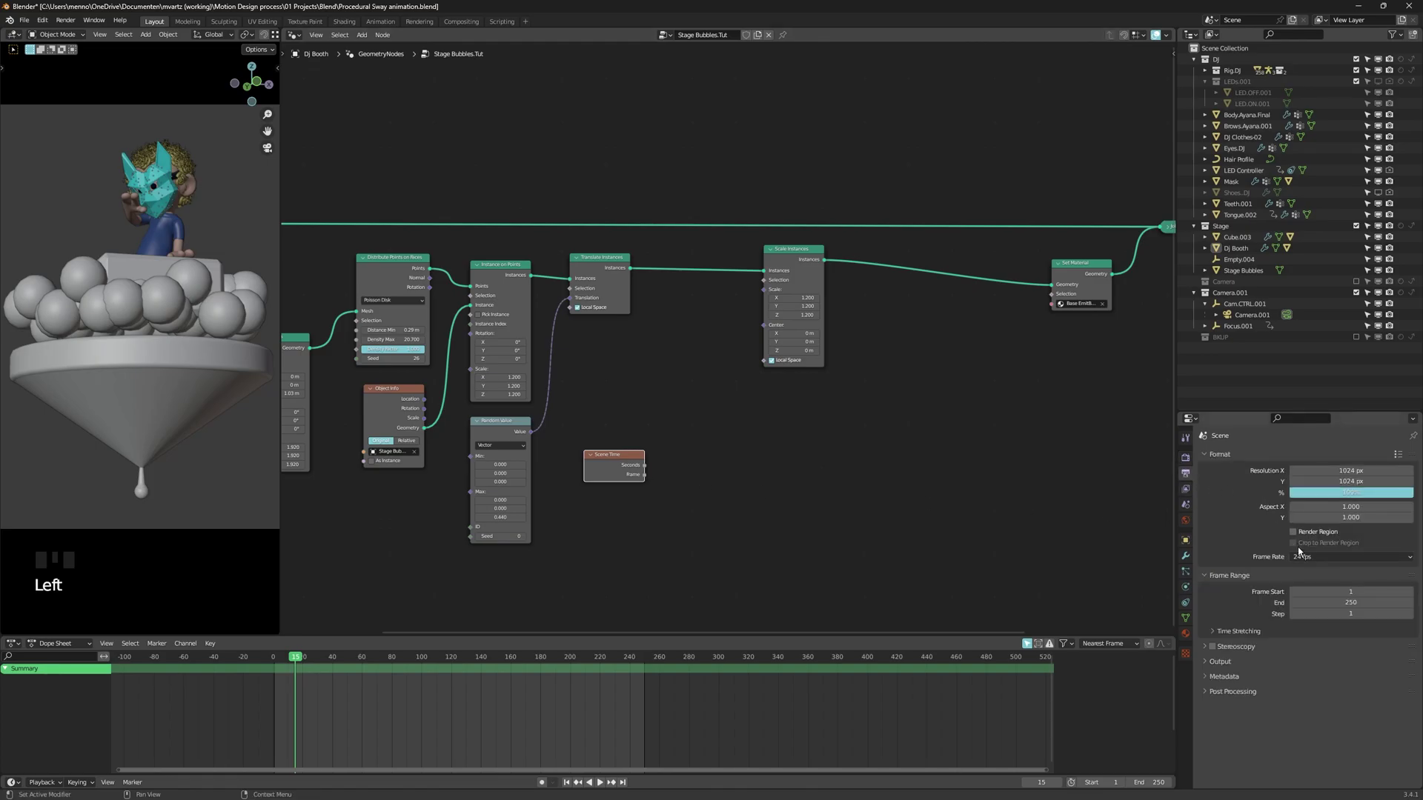
{"action": "left_click", "coordinate": [1193, 462]}
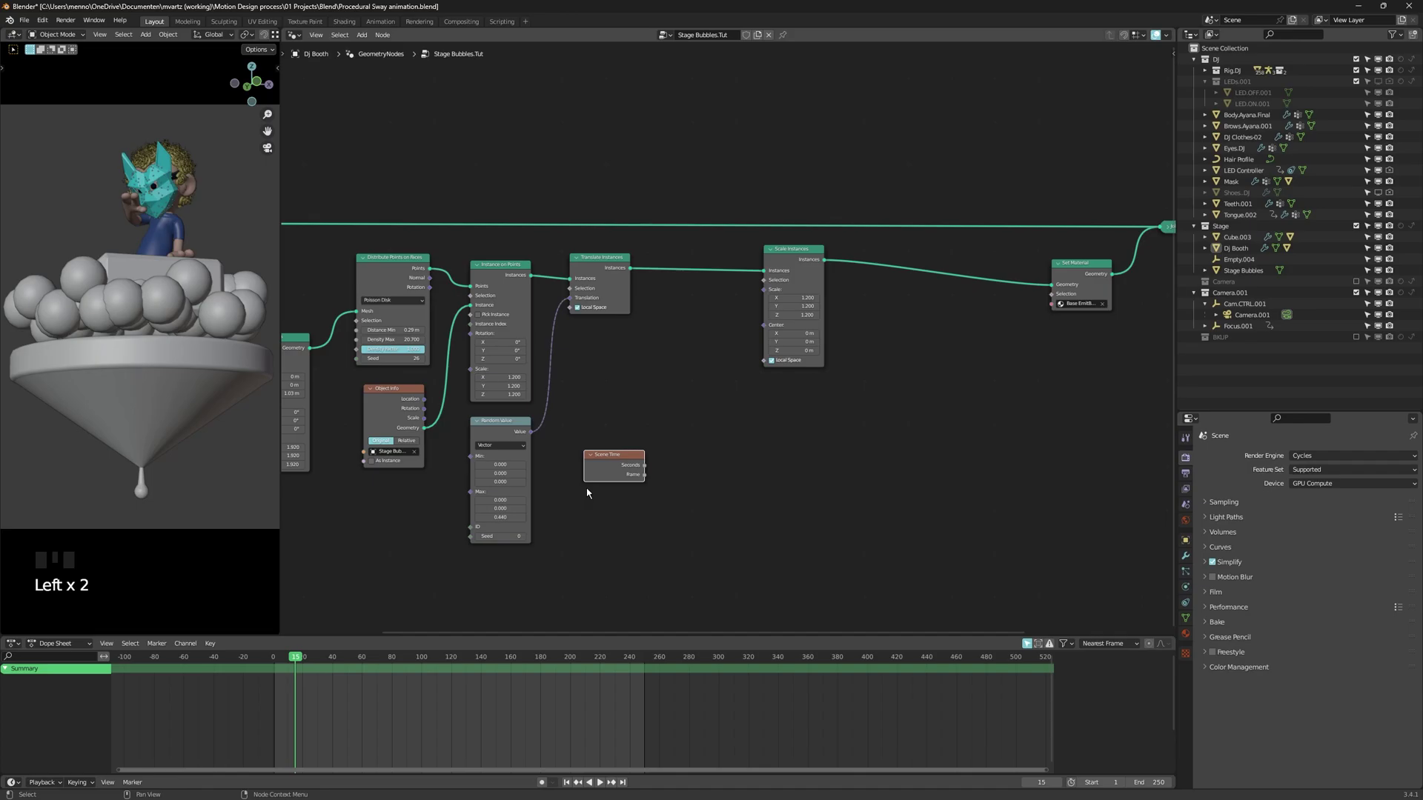
{"action": "left_click", "coordinate": [614, 471]}
{"action": "left_click", "coordinate": [621, 490]}
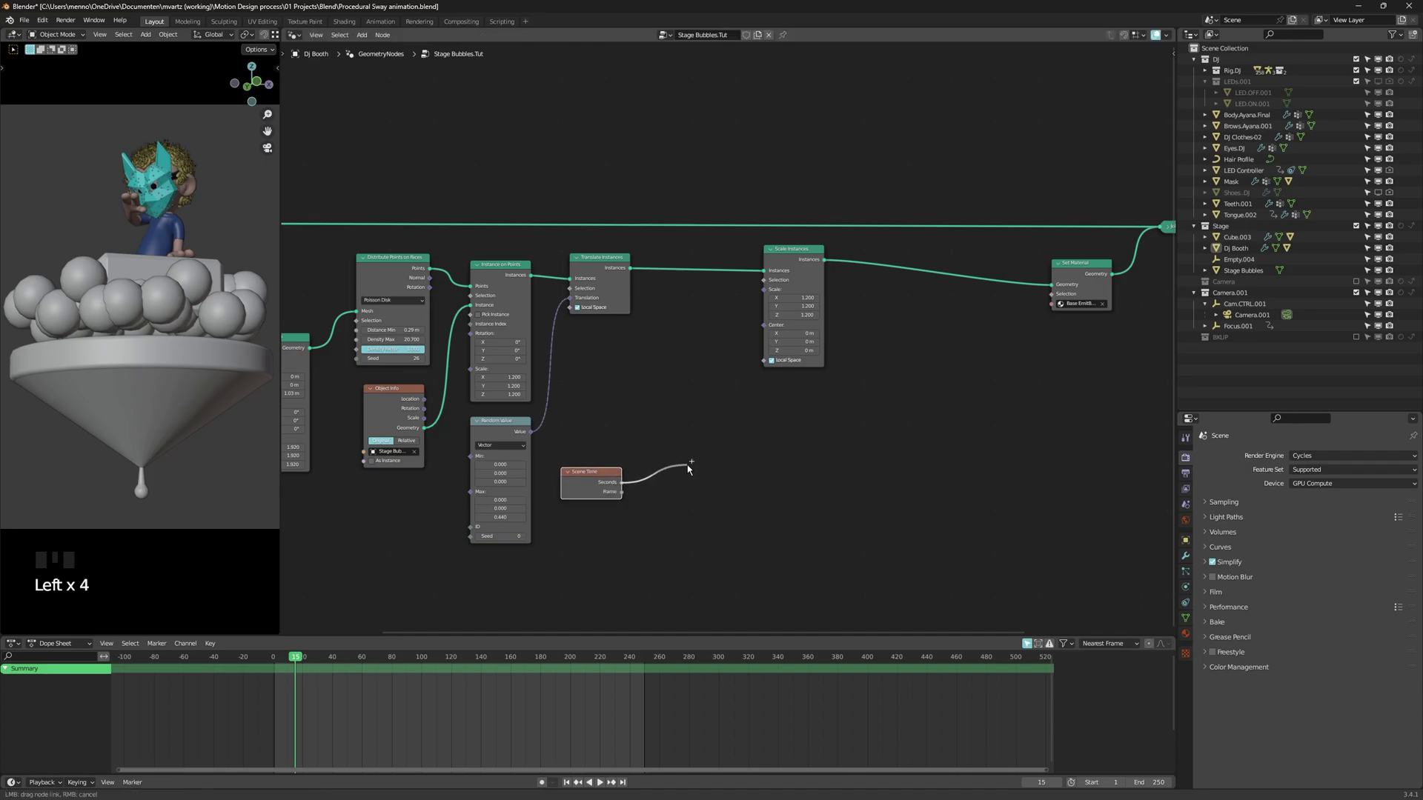
Connect Seconds straight to Scale Instances' Scale and play the animation to preview
{"action": "left_click", "coordinate": [626, 487]}
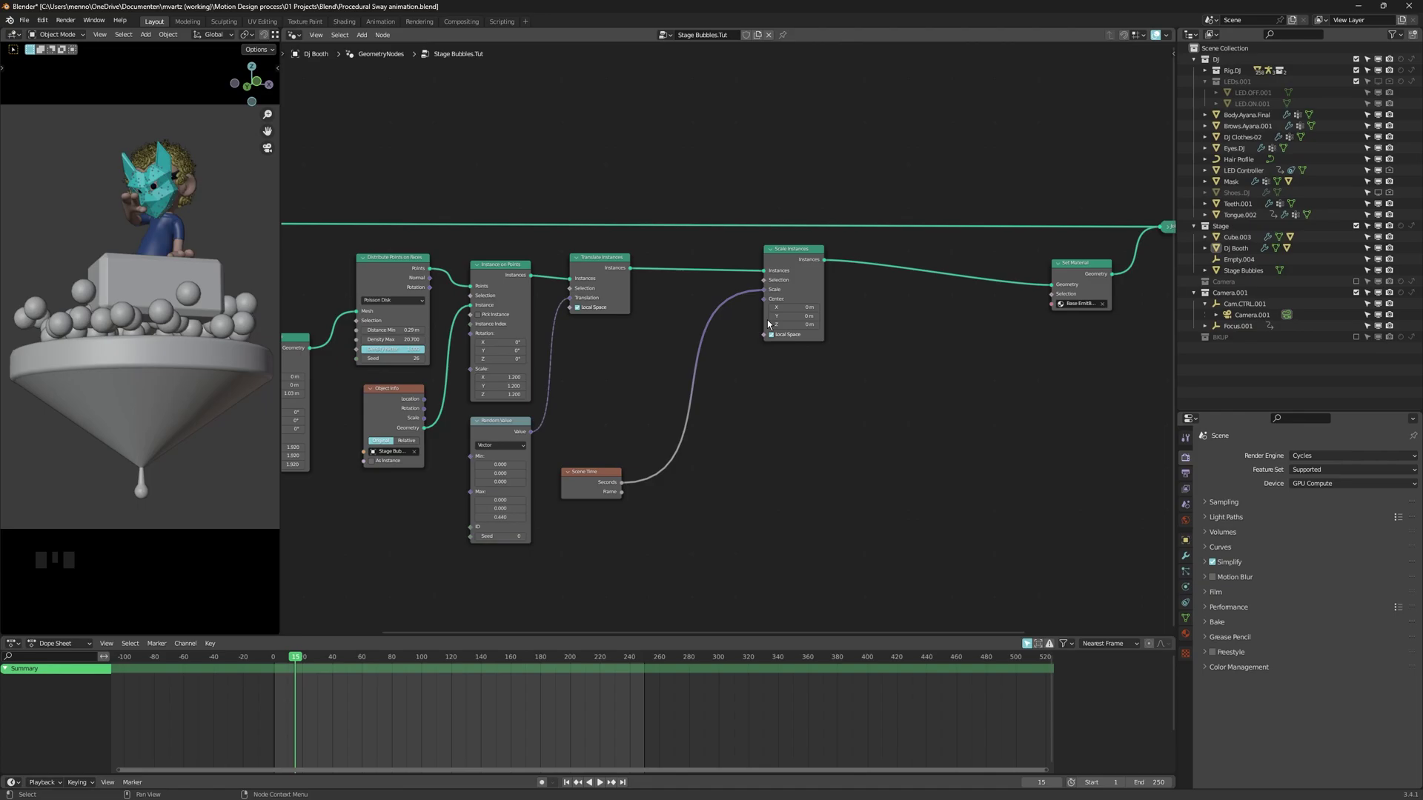
{"action": "key", "text": "shift+Left"}
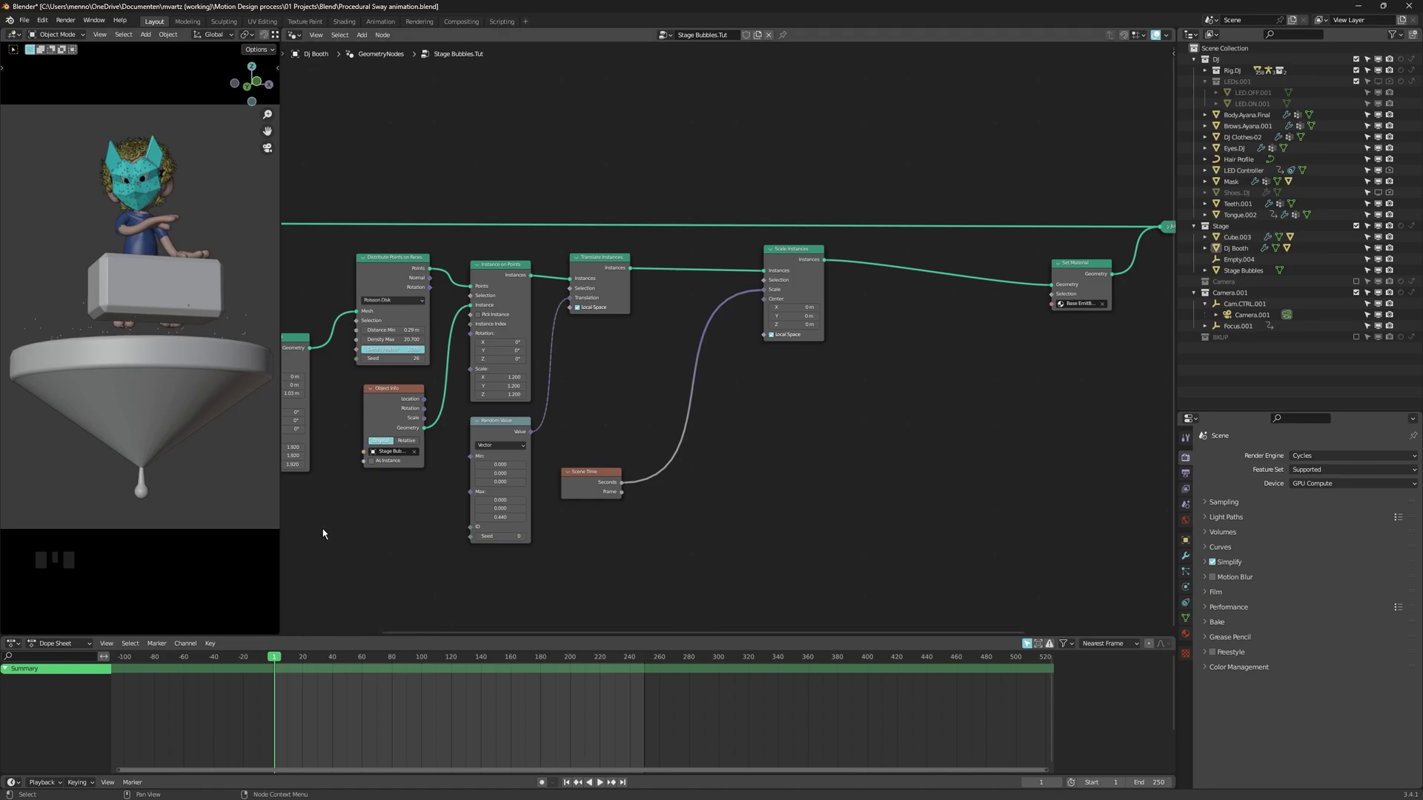
{"action": "key", "text": "Left"}
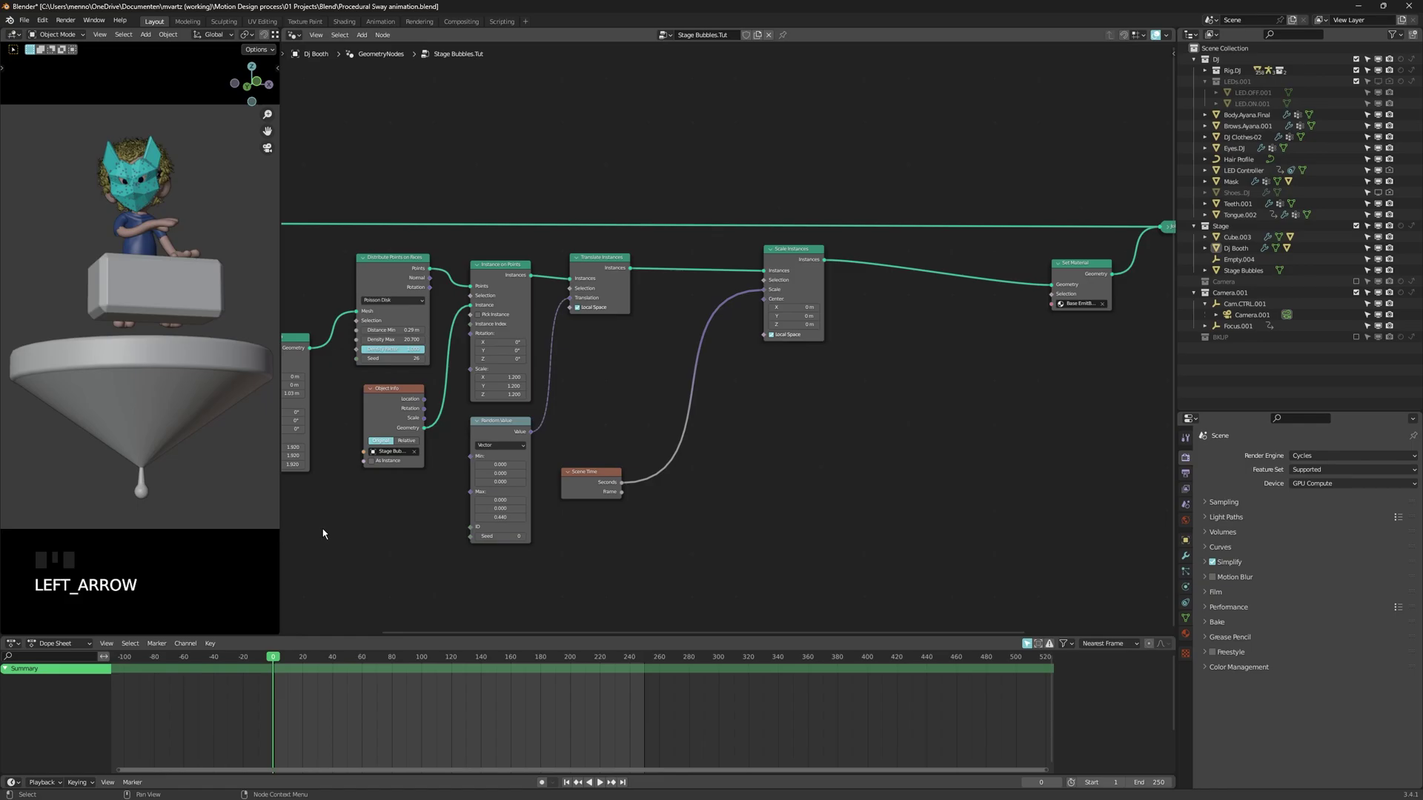
{"action": "key", "text": "shift+Left"}
{"action": "key", "text": "space"}
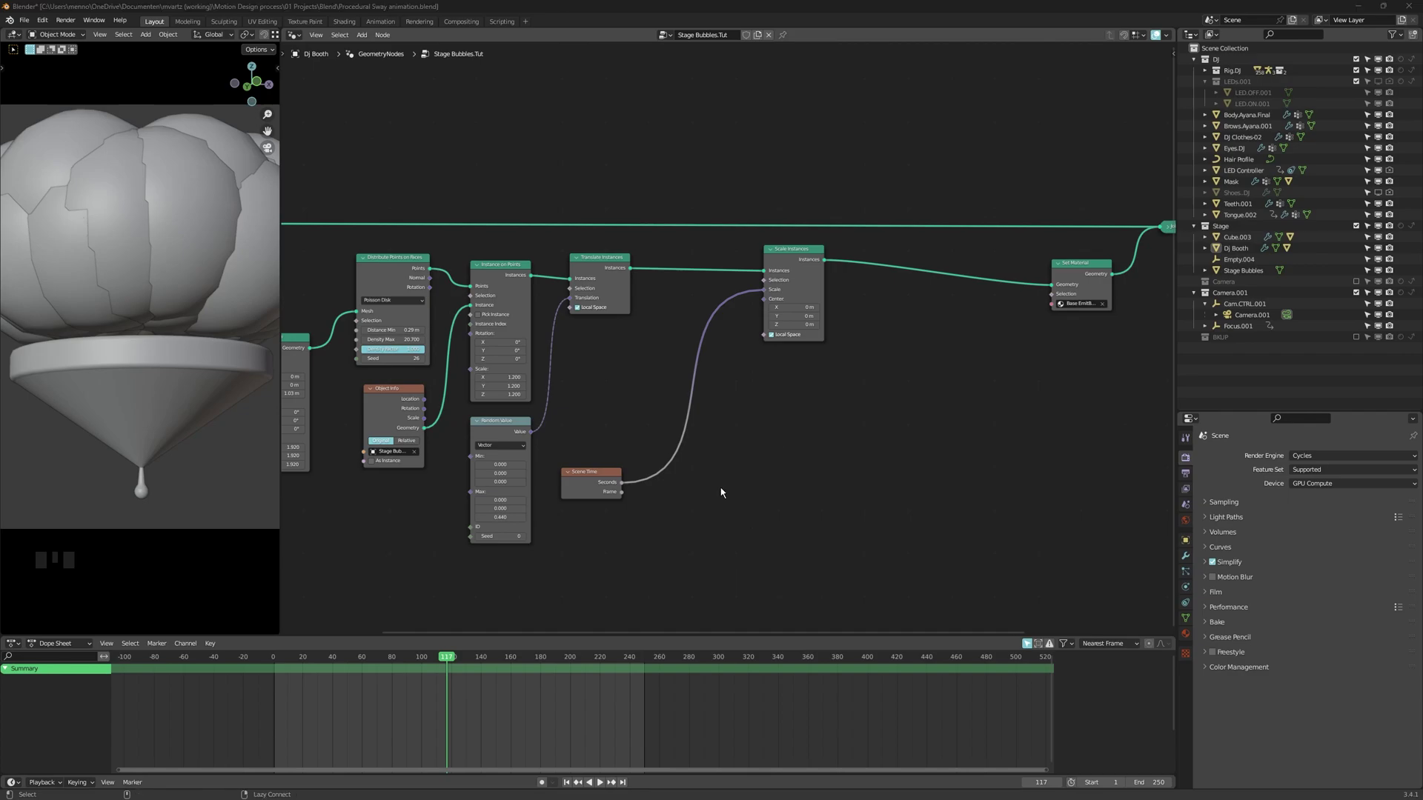
Add a Math node set to Sine fed by Scene Time's Seconds instead
{"action": "left_click", "coordinate": [629, 487]}
Link the Sine value into Scale Instances' Scale and play to watch the bubbles pulse
{"action": "left_click", "coordinate": [625, 490]}
{"action": "left_click", "coordinate": [670, 505]}
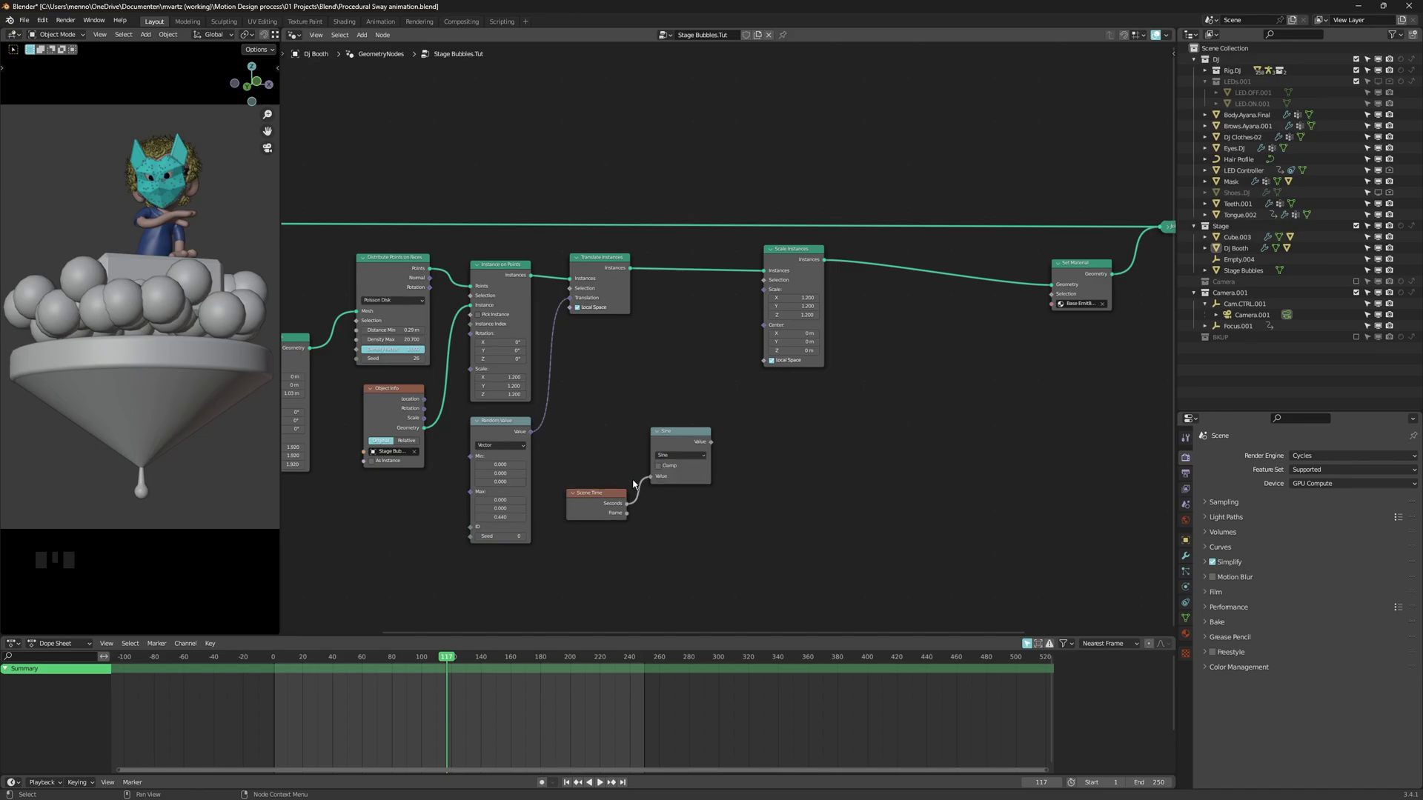
{"action": "left_click", "coordinate": [599, 512]}
{"action": "left_click", "coordinate": [715, 448]}
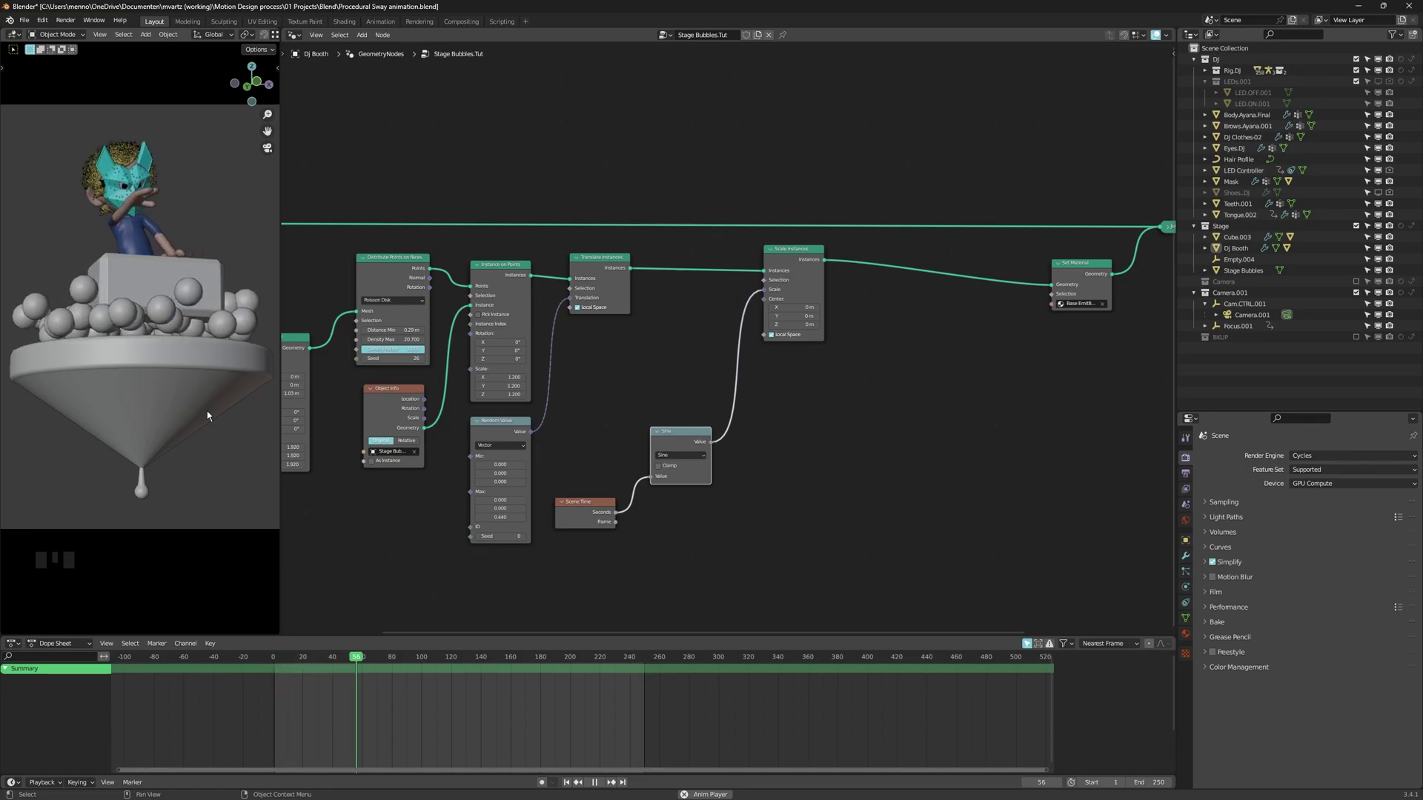
{"action": "left_click", "coordinate": [210, 415]}
Duplicate the Sine node and drop the copy on the Seconds–Sine link
{"action": "left_click", "coordinate": [742, 471]}
{"action": "key", "text": "shift+d"}
{"action": "left_click", "coordinate": [635, 532]}
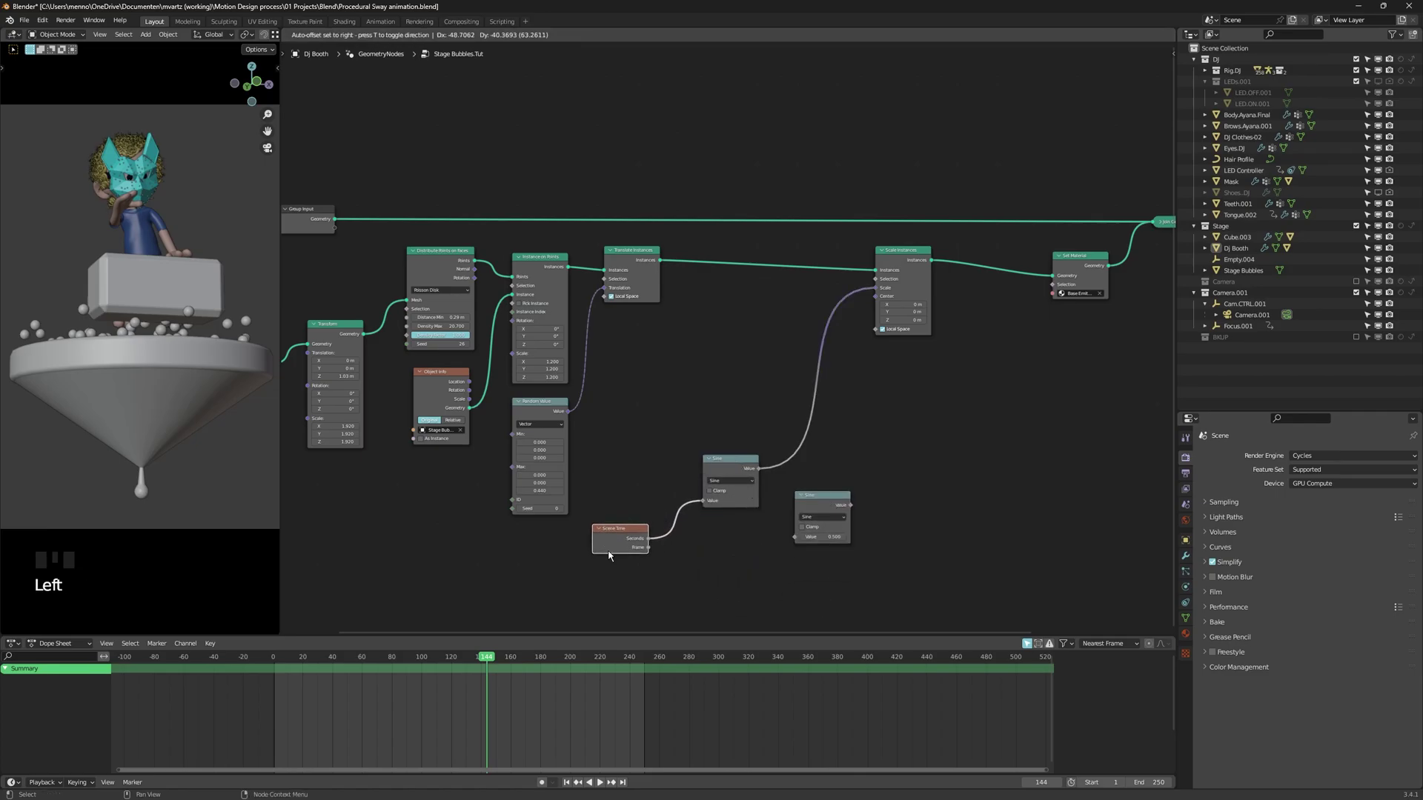
{"action": "left_click", "coordinate": [734, 469]}
{"action": "left_click", "coordinate": [836, 508]}
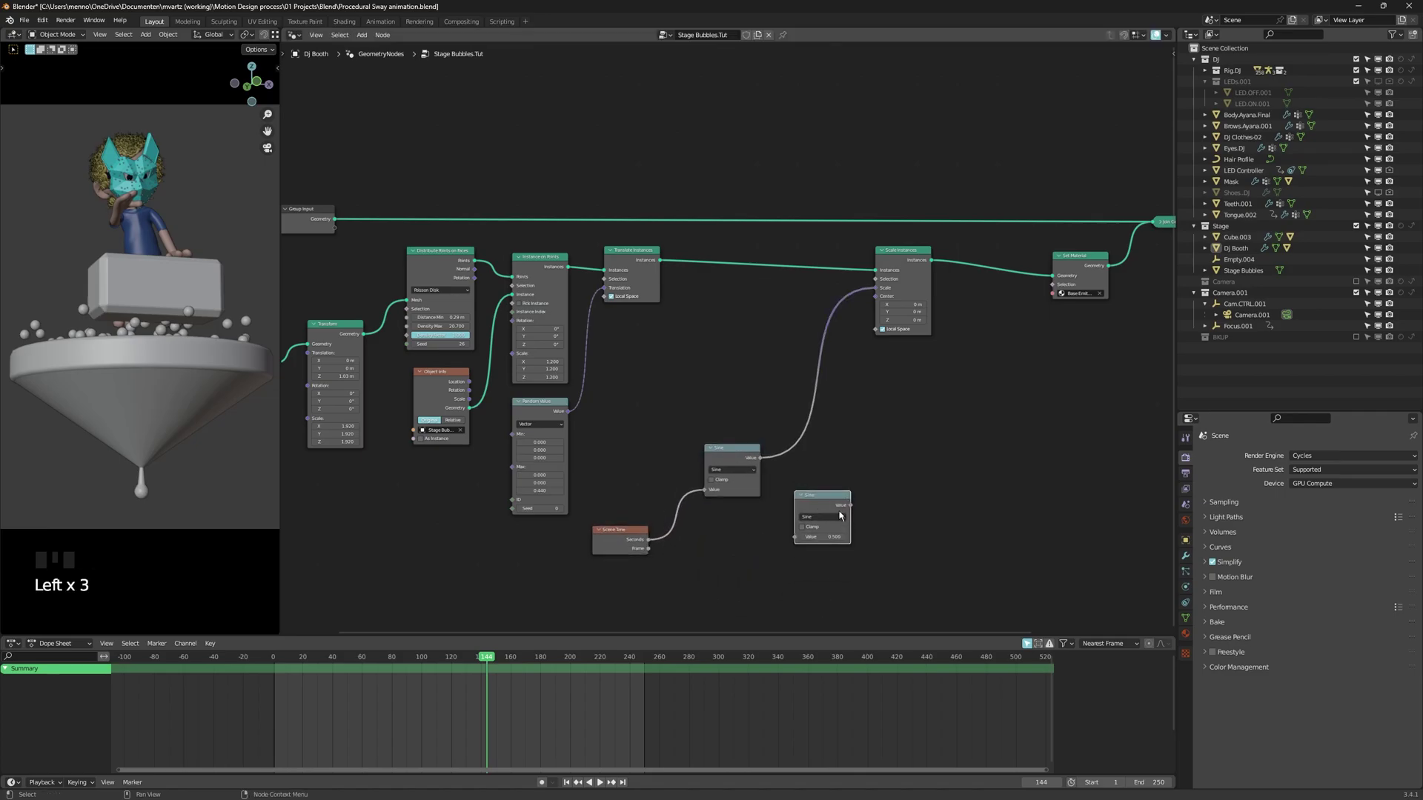
{"action": "left_click_drag", "start_coordinate": [824, 521], "coordinate": [832, 498]}
Set the inserted math node to Multiply and begin editing its value
{"action": "left_click", "coordinate": [634, 535]}
{"action": "left_click", "coordinate": [726, 518]}
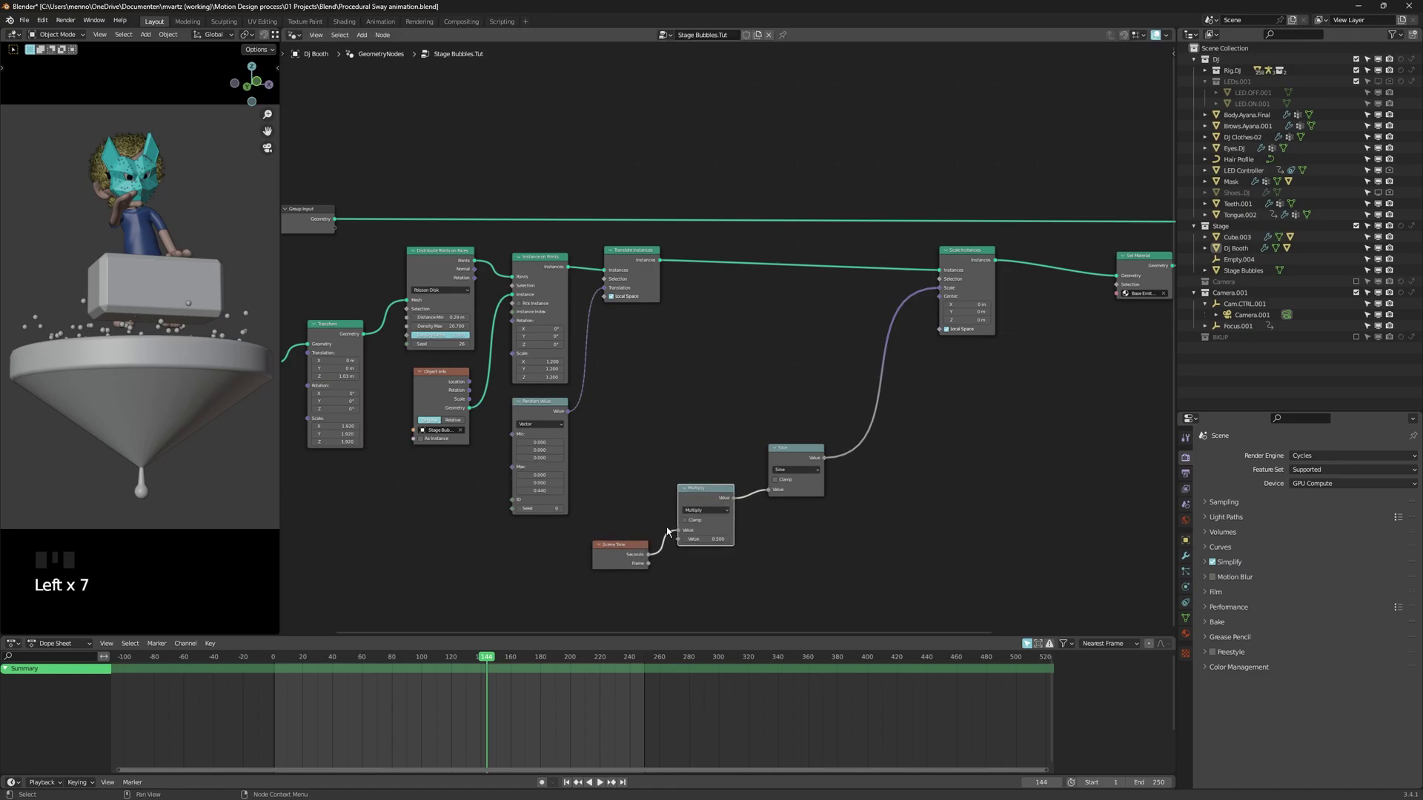
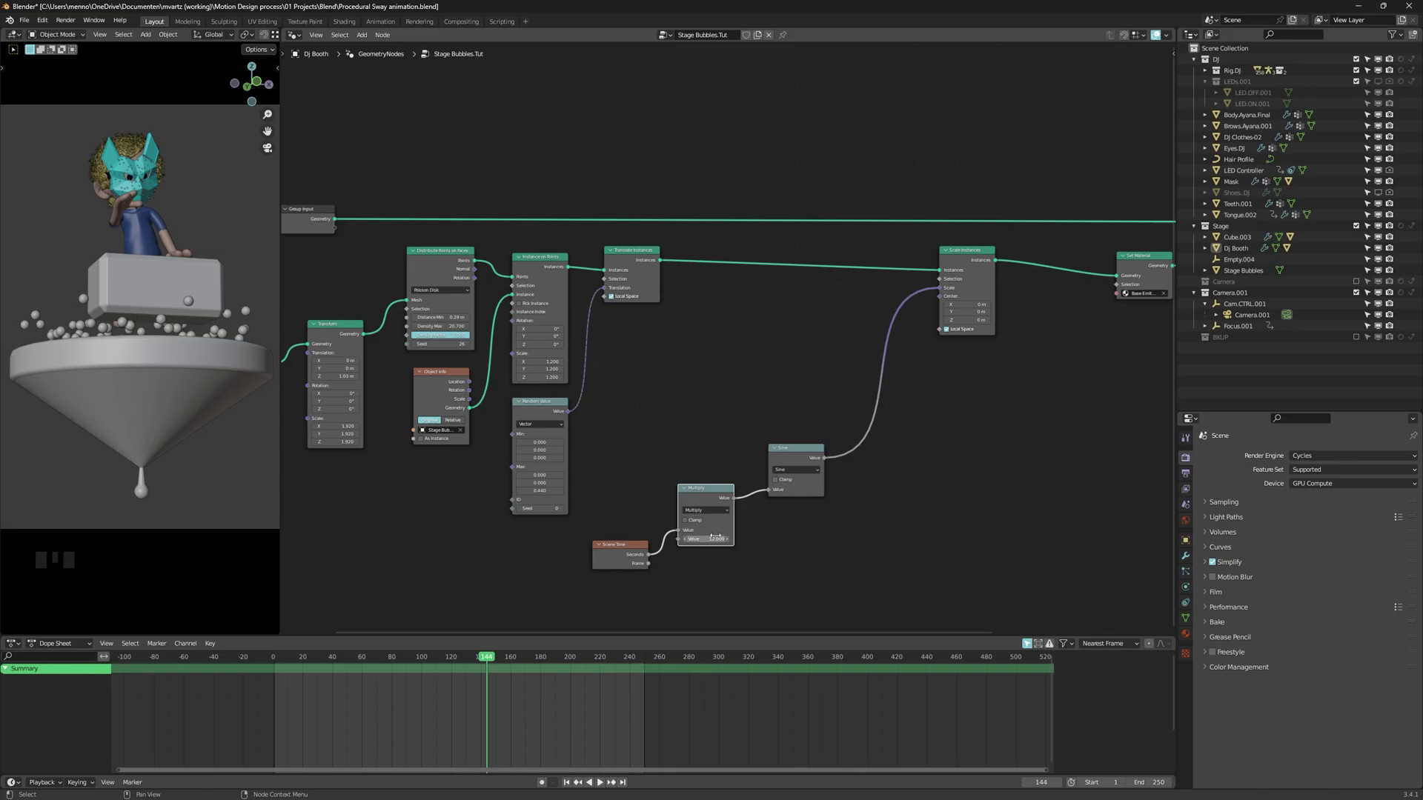
{"action": "left_click", "coordinate": [1174, 94]}
Set the Multiply value after Scene Time to 12 to speed up the pulsing
{"action": "left_click_drag", "start_coordinate": [1101, 58], "coordinate": [1076, 88]}
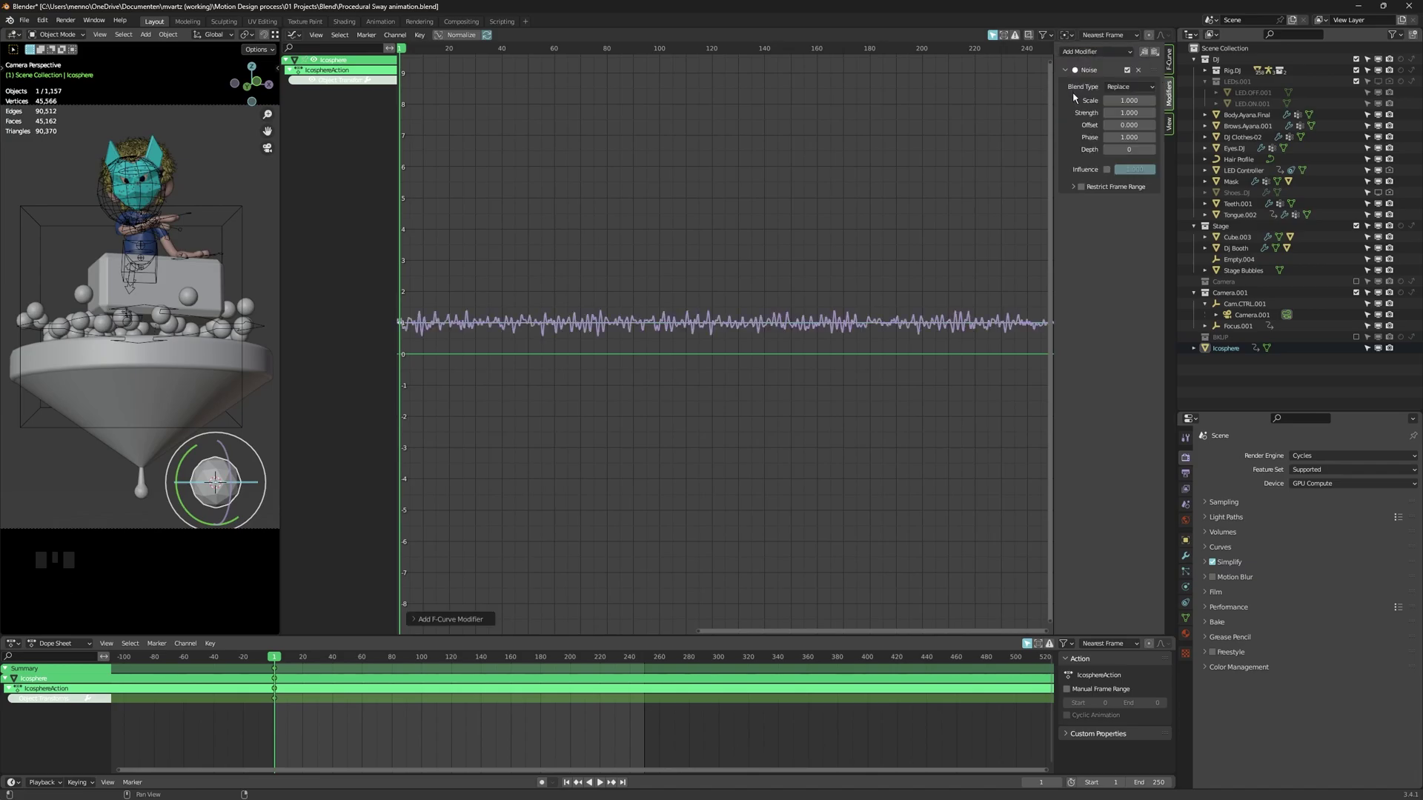
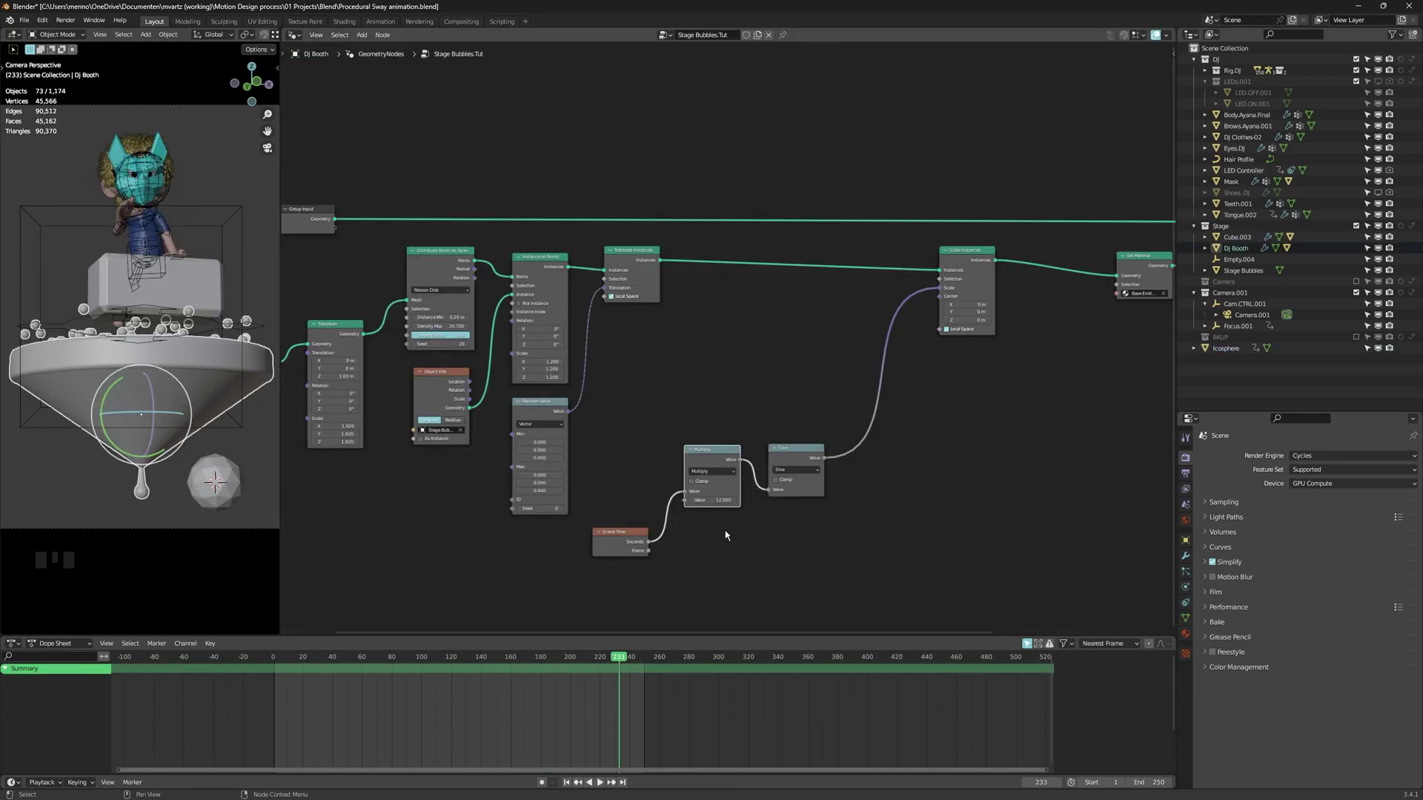
Insert a Map Range node between Sine and Scale Instances with From Min -1, and save
{"action": "key", "text": "shift+a"}
{"action": "key", "text": "shift+a"}
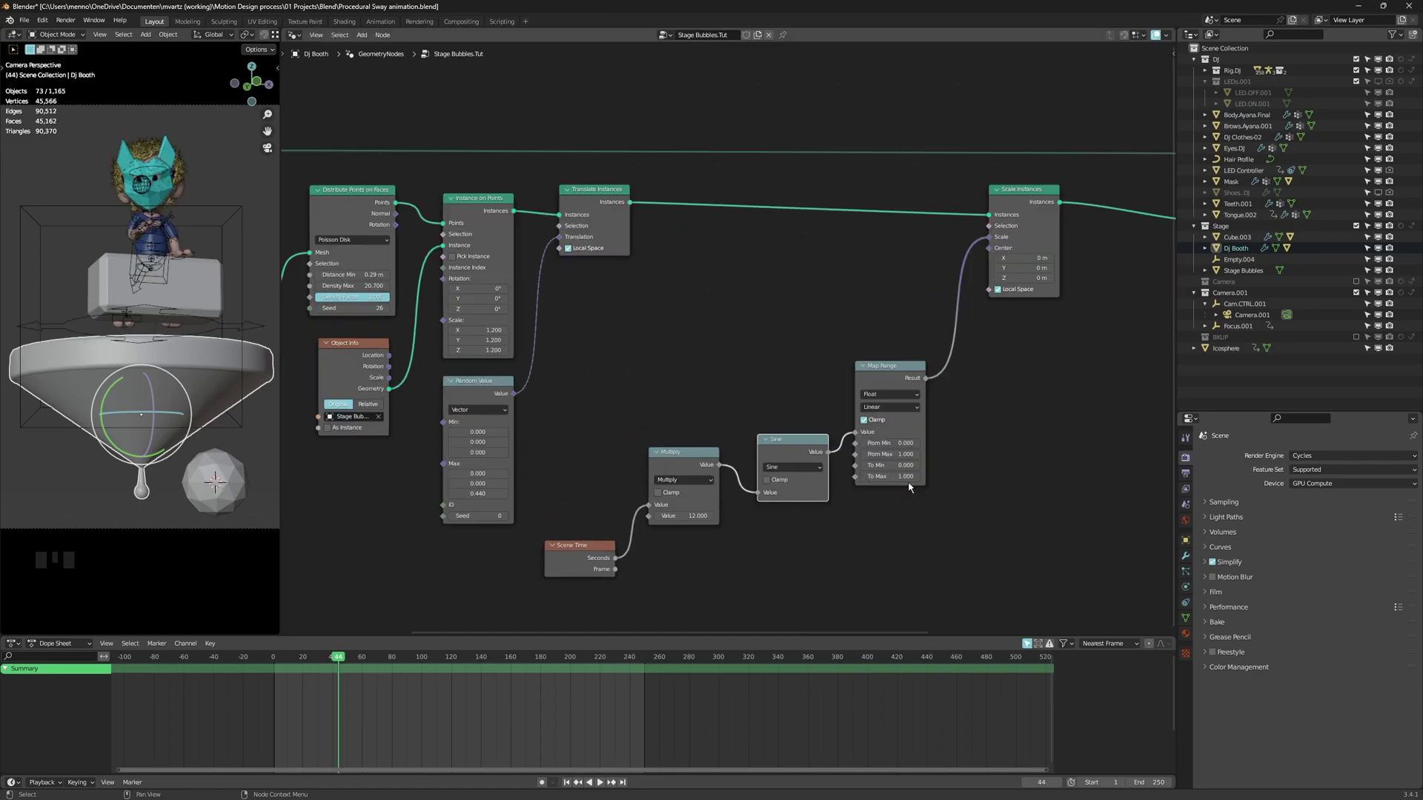
{"action": "key", "text": "shift+Left"}
{"action": "key", "text": "space"}
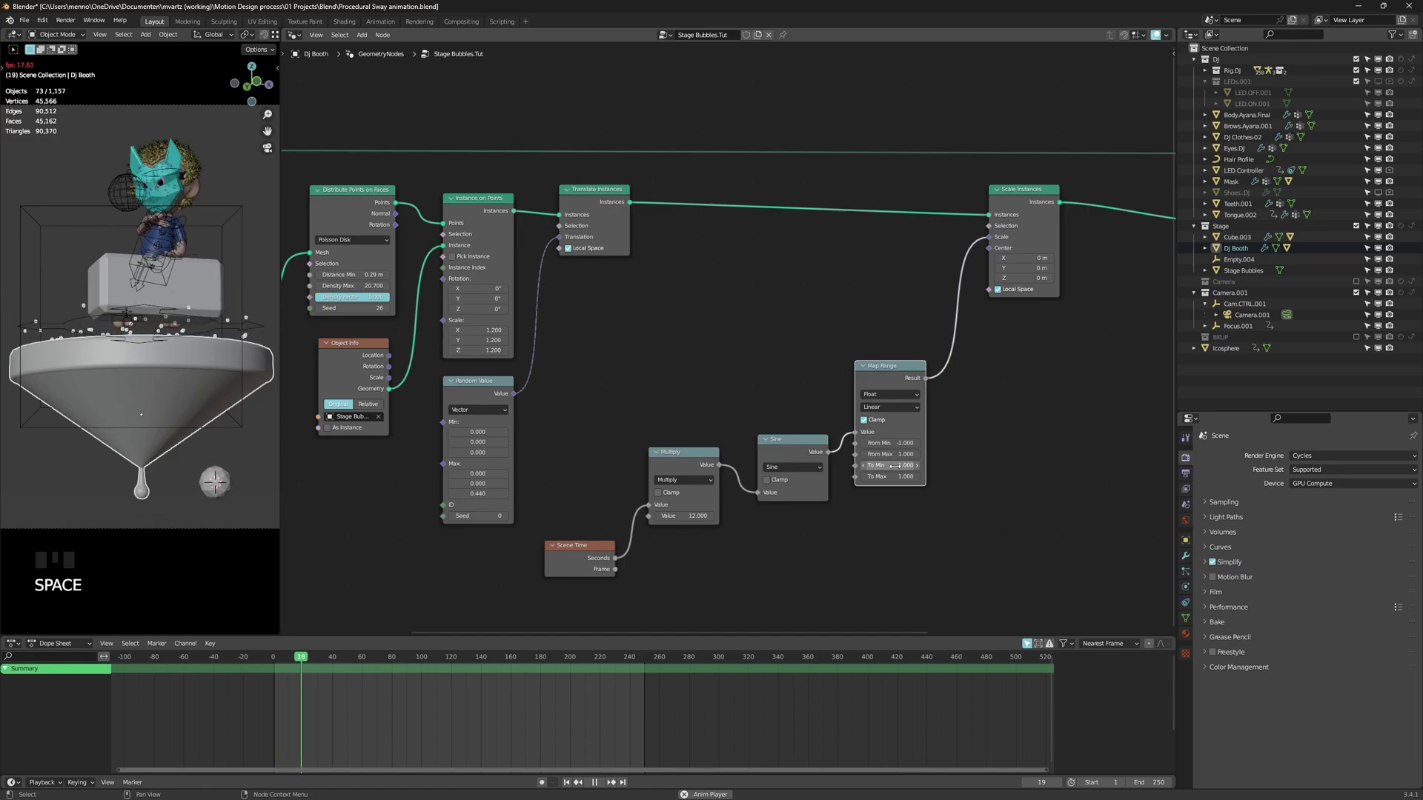
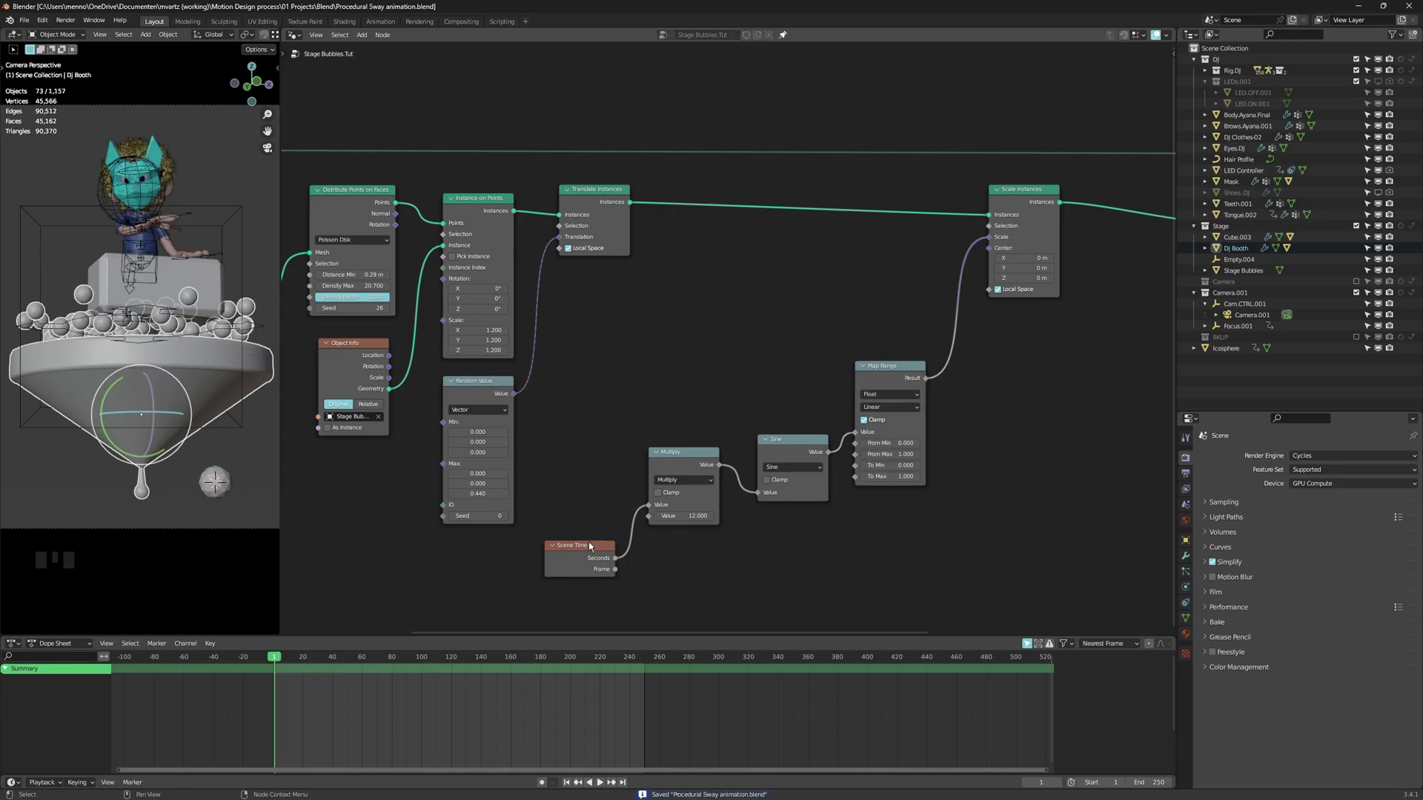
Move the Multiply node up level with the Sine node and nudge Map Range
{"action": "left_click", "coordinate": [578, 561]}
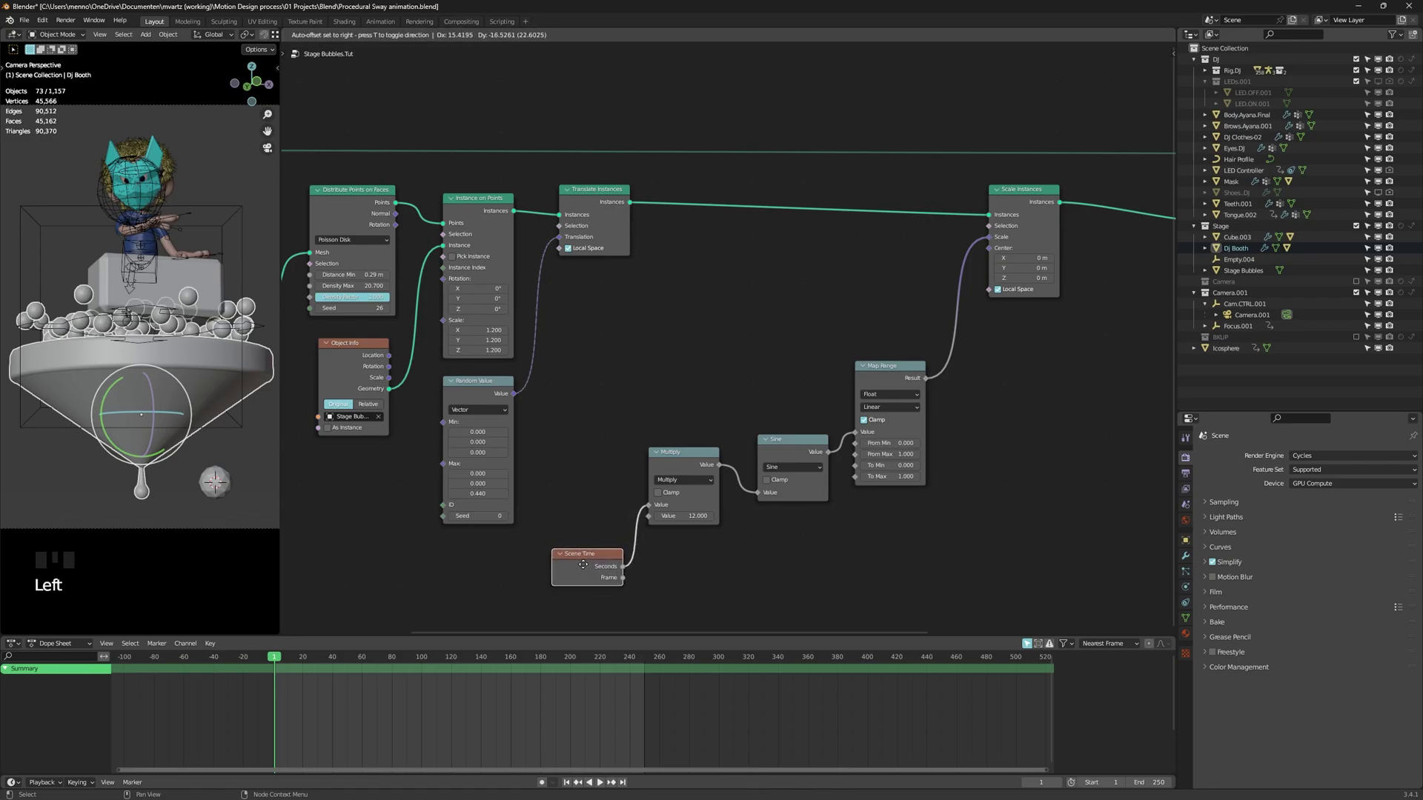
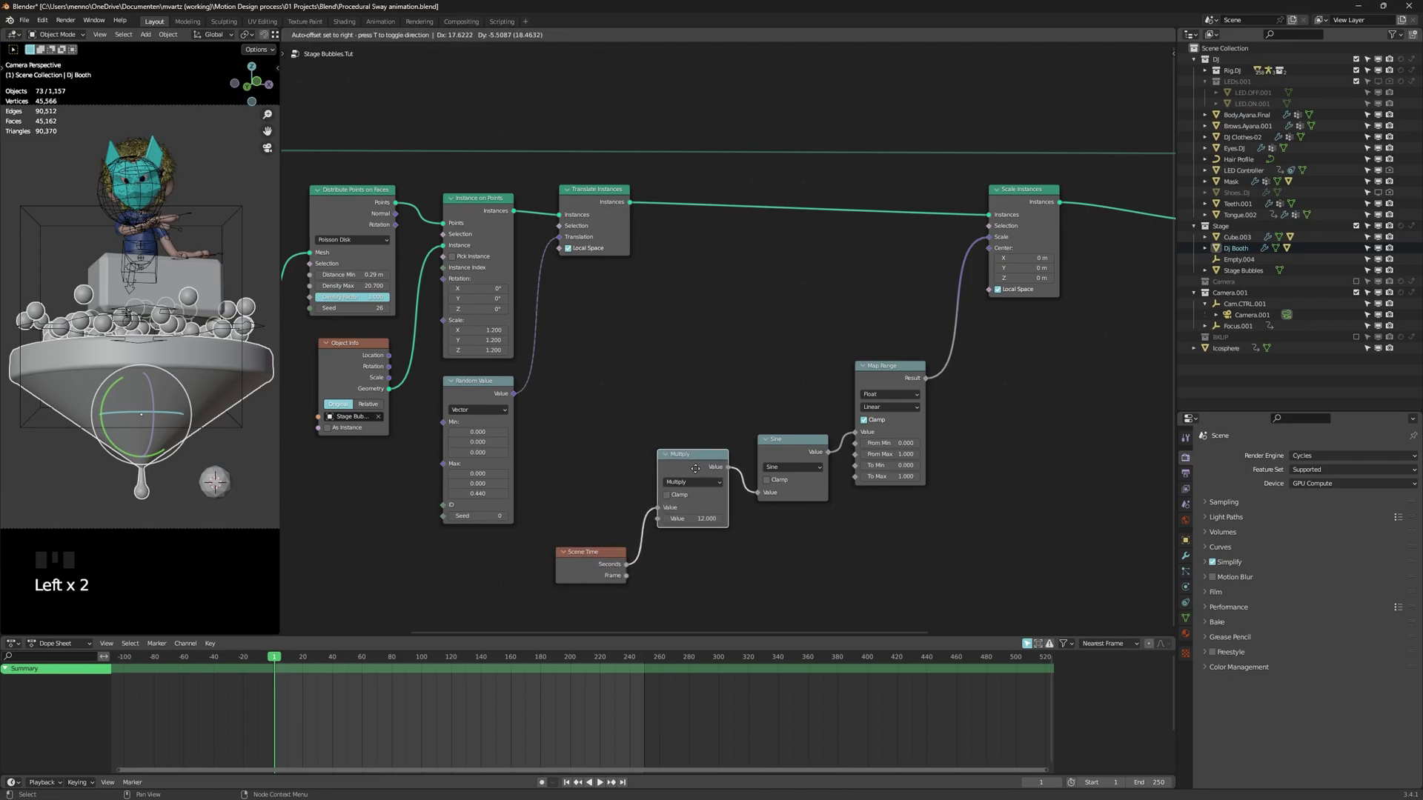
{"action": "left_click_drag", "start_coordinate": [704, 478], "coordinate": [705, 358]}
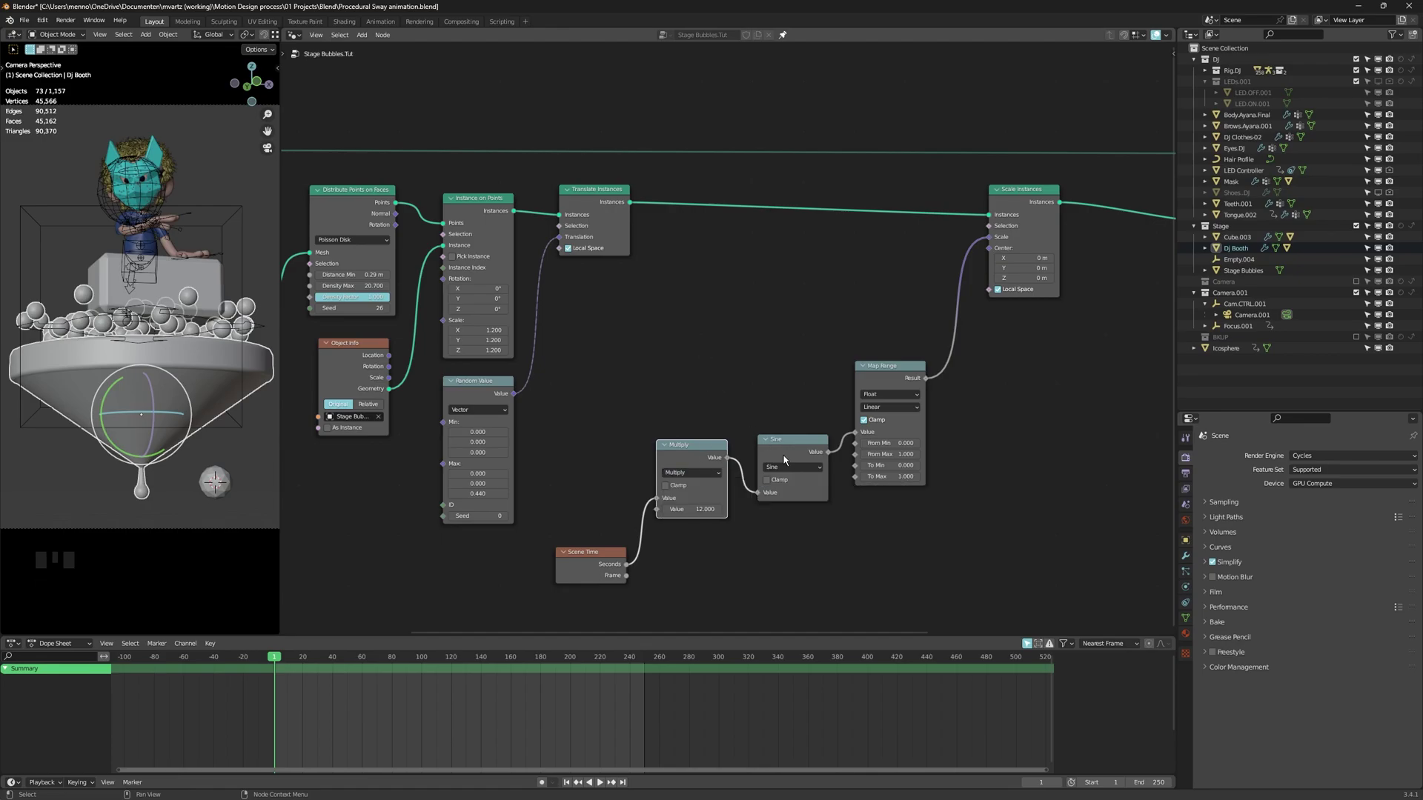
{"action": "double_click", "coordinate": [796, 450]}
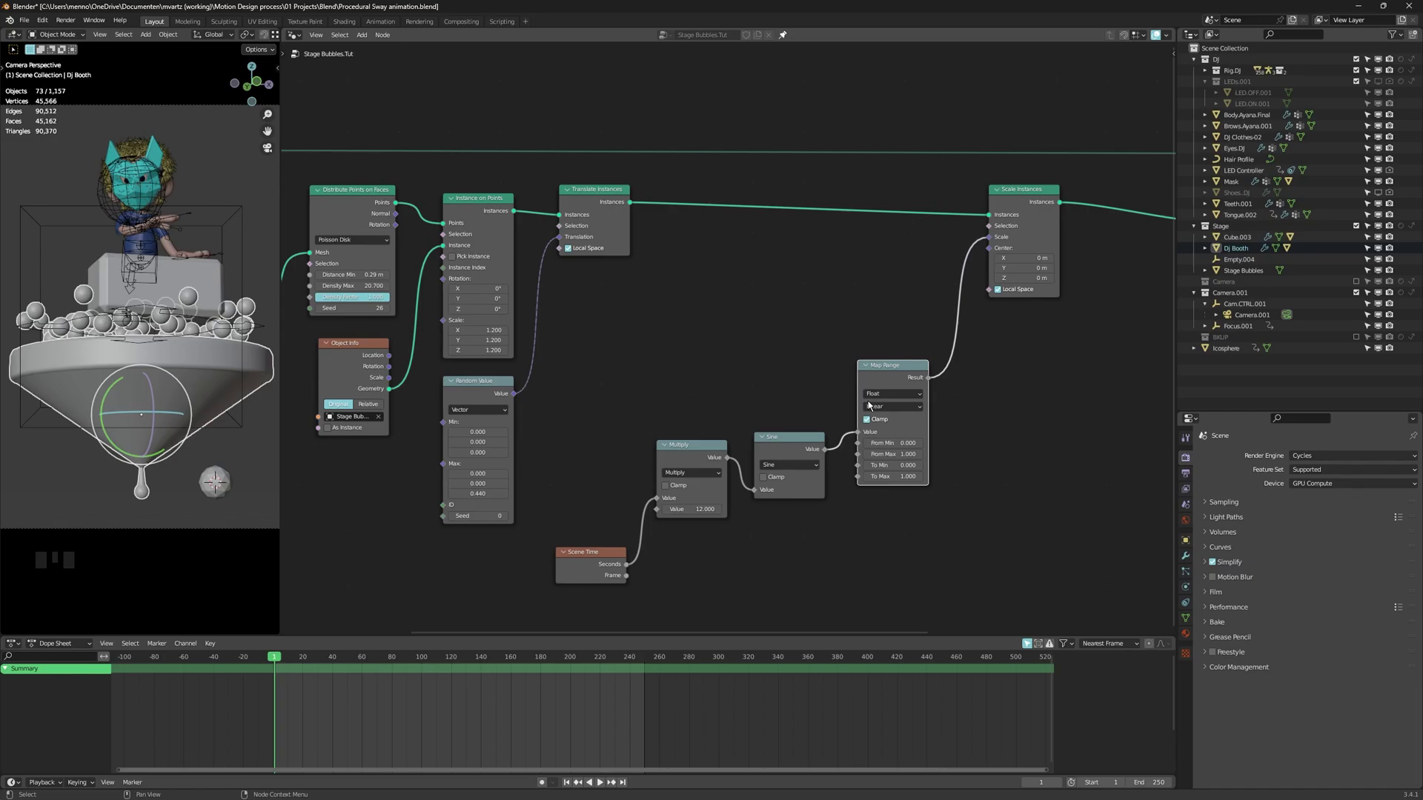
Add a float Random Value node from the node search and place it
{"action": "key", "text": "shift+a"}
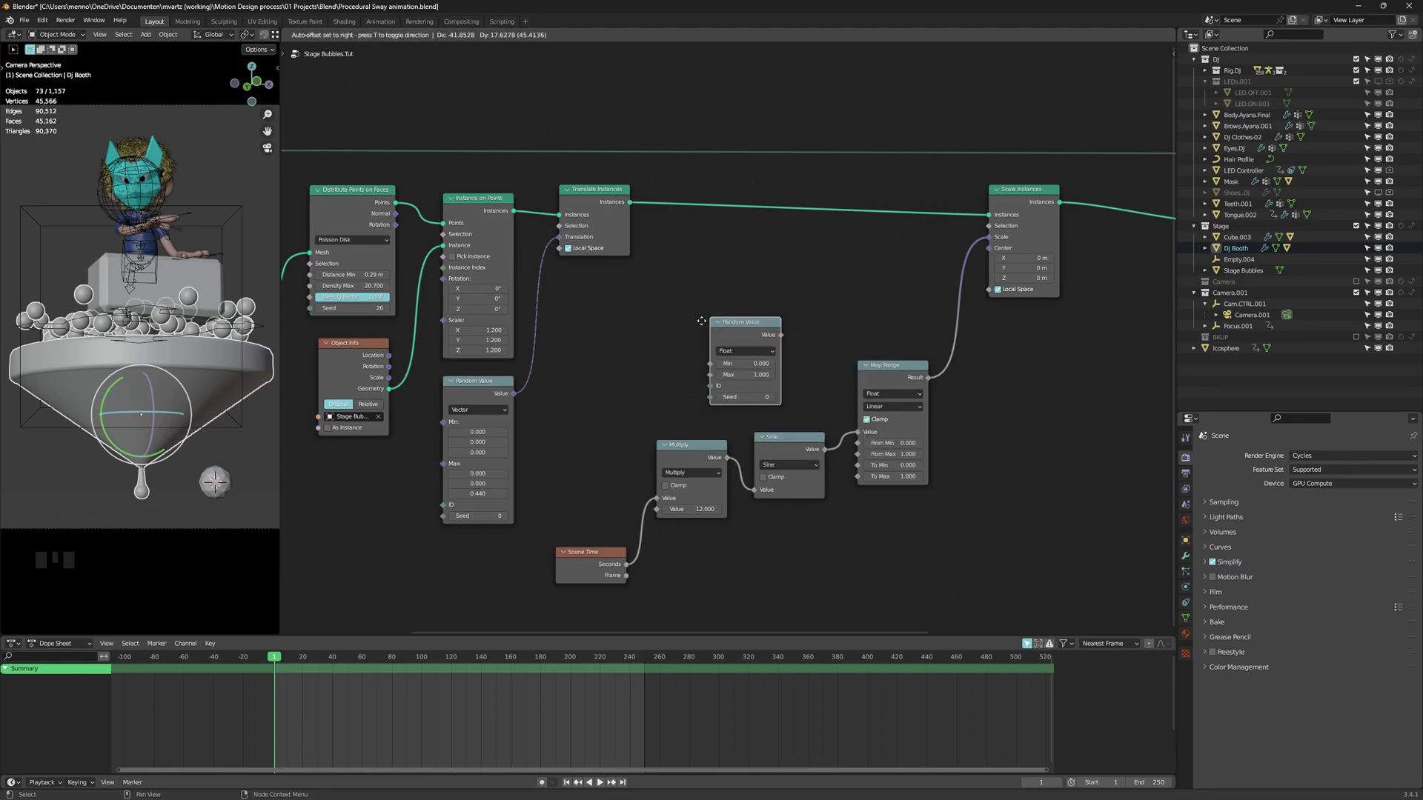
{"action": "left_click", "coordinate": [981, 246]}
{"action": "right_click", "coordinate": [957, 254]}
Link the Random Value output into Scale Instances' Scale socket for varied bubble sizes
{"action": "left_click", "coordinate": [717, 320]}
{"action": "left_click", "coordinate": [713, 314]}
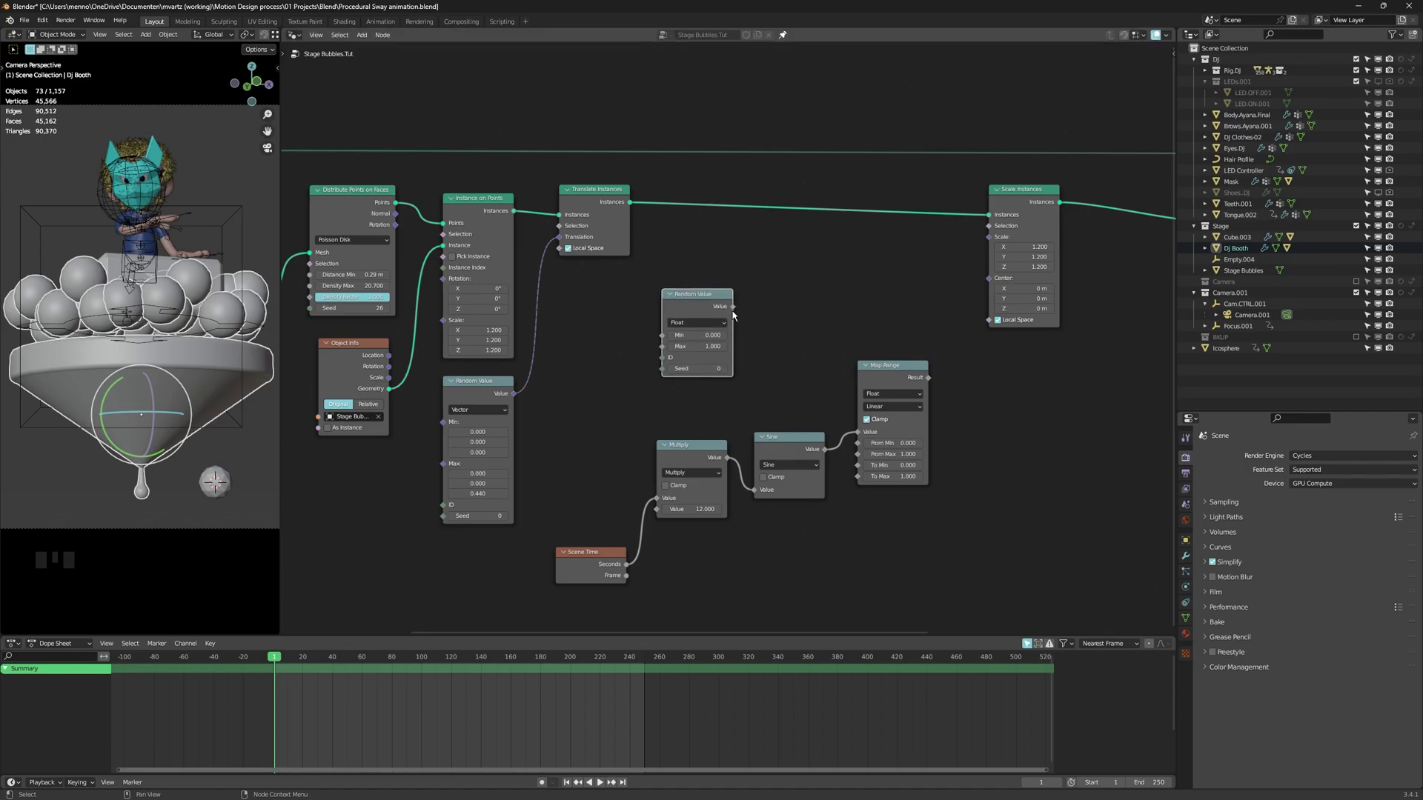
{"action": "left_click", "coordinate": [702, 306]}
{"action": "left_click", "coordinate": [742, 305]}
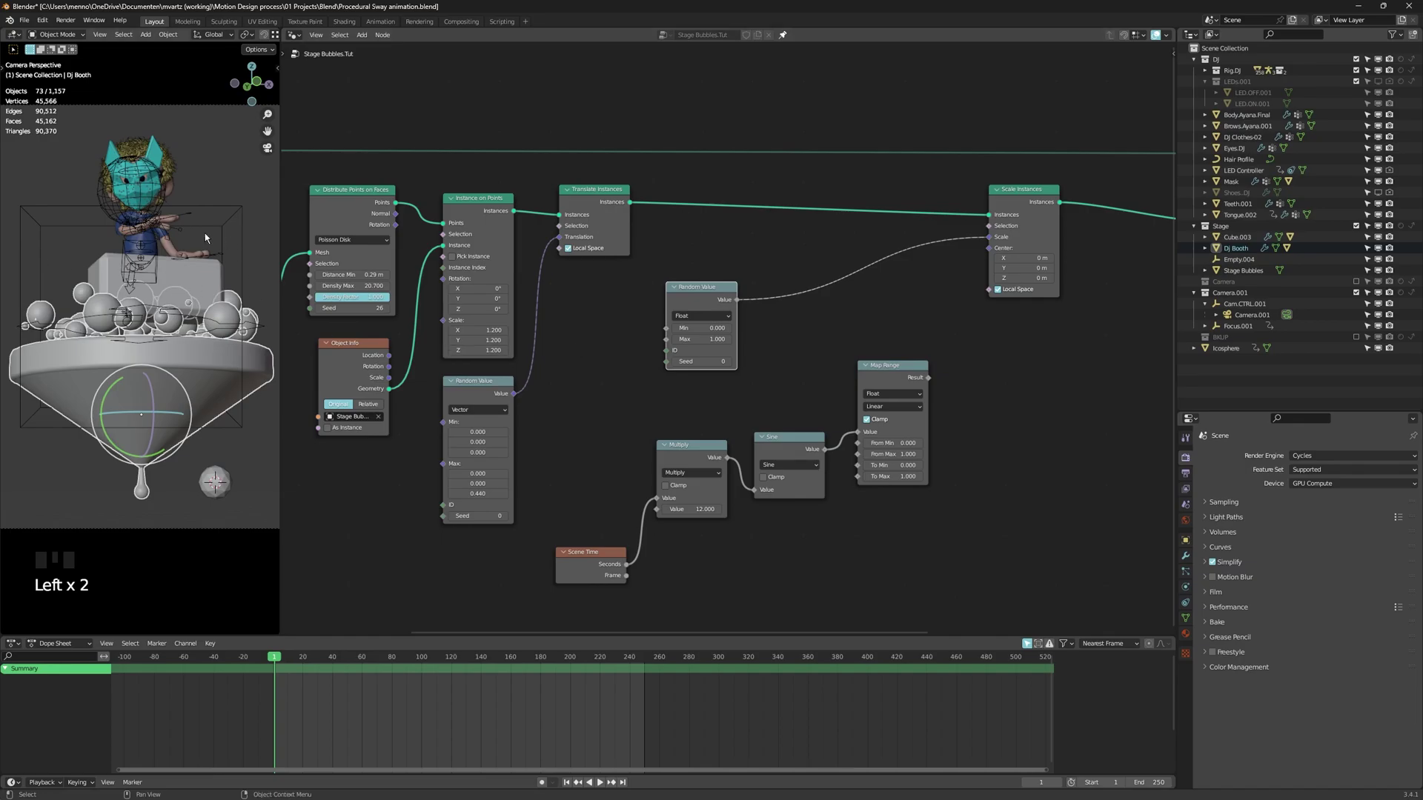
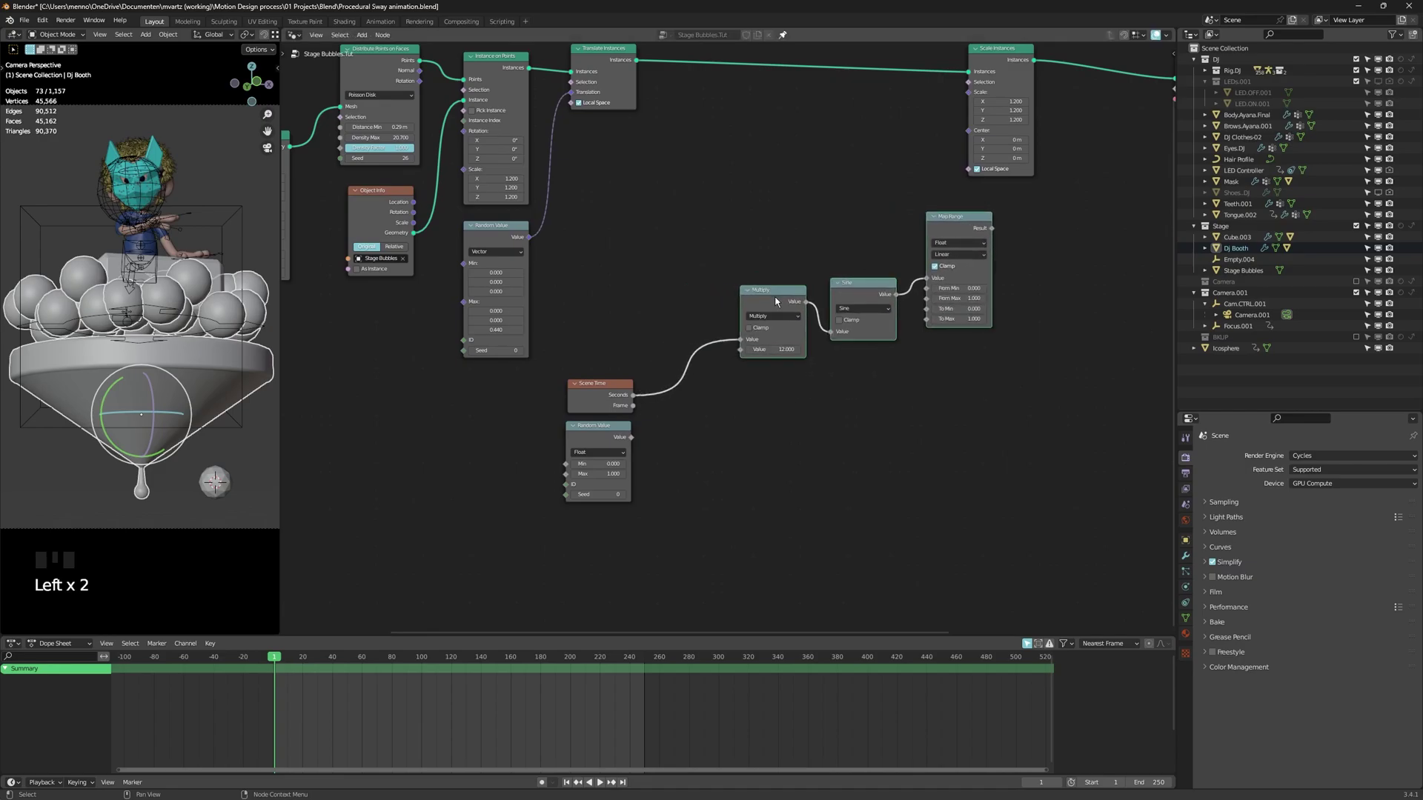
Insert a Math Add node on the link between Scene Time and Multiply
{"action": "left_click", "coordinate": [615, 480]}
{"action": "left_click", "coordinate": [774, 305]}
{"action": "key", "text": "shift+d"}
{"action": "left_click_drag", "start_coordinate": [746, 429], "coordinate": [746, 411]}
{"action": "left_click", "coordinate": [745, 409]}
Connect the Random Value output into the Add node's second Value as a time offset
{"action": "left_click", "coordinate": [662, 367]}
{"action": "left_click", "coordinate": [580, 466]}
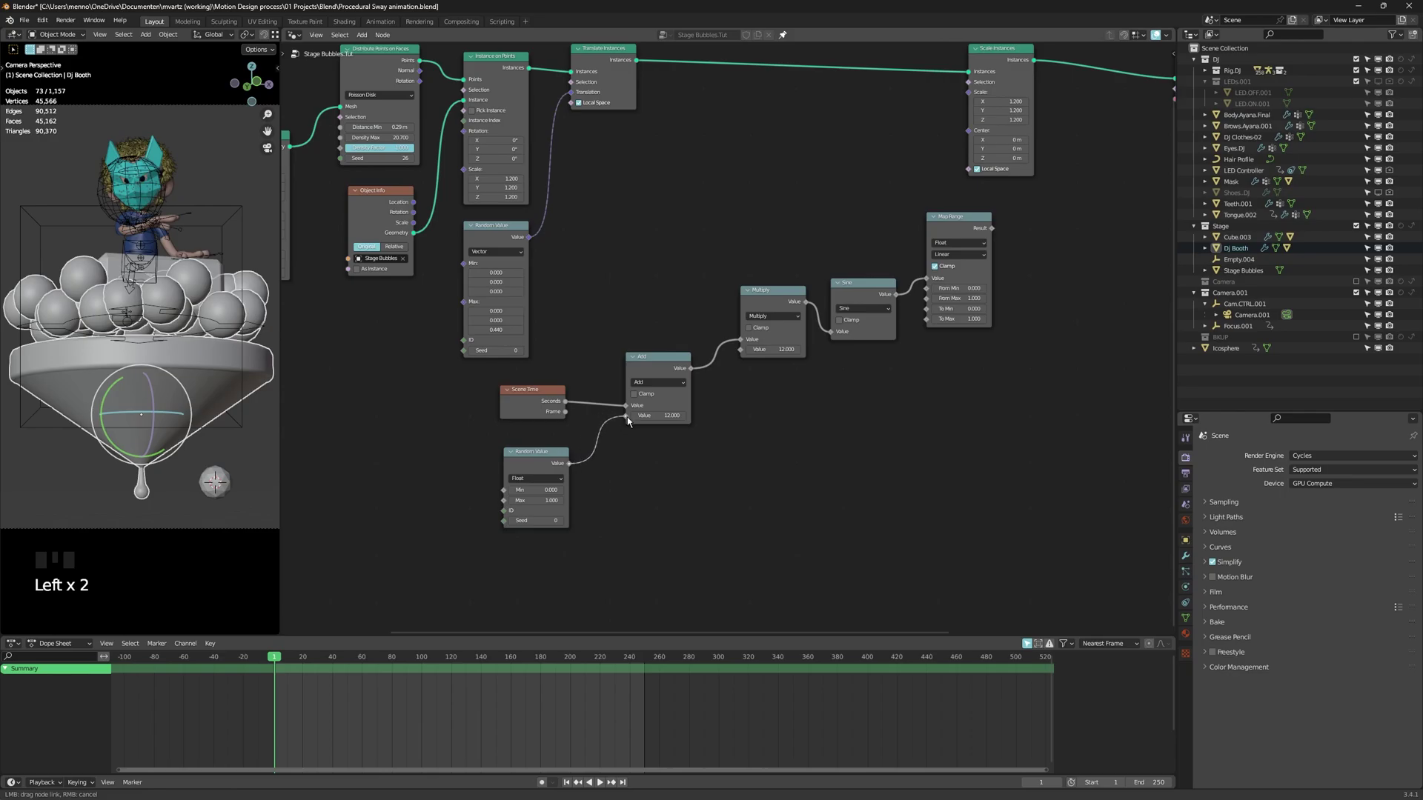
{"action": "left_click", "coordinate": [559, 460]}
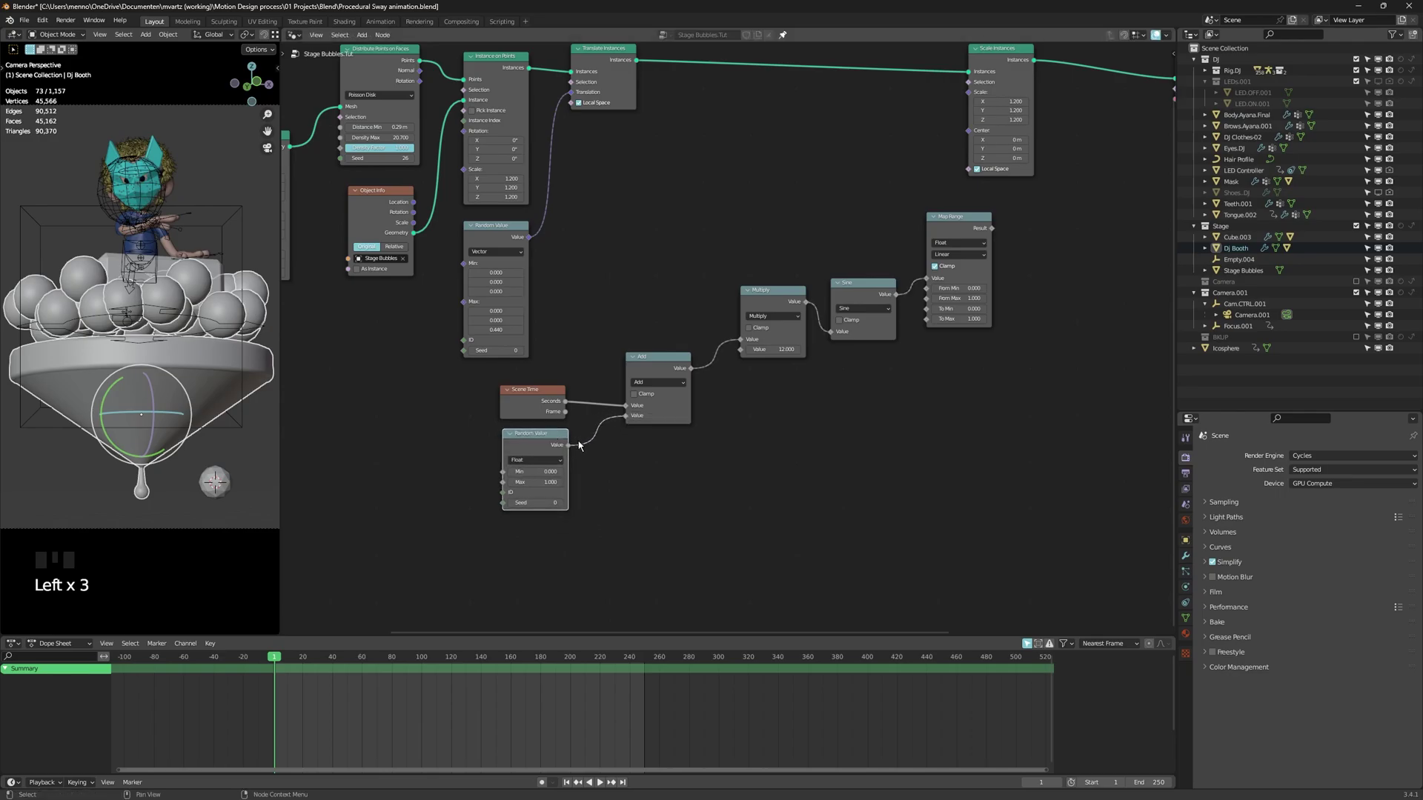
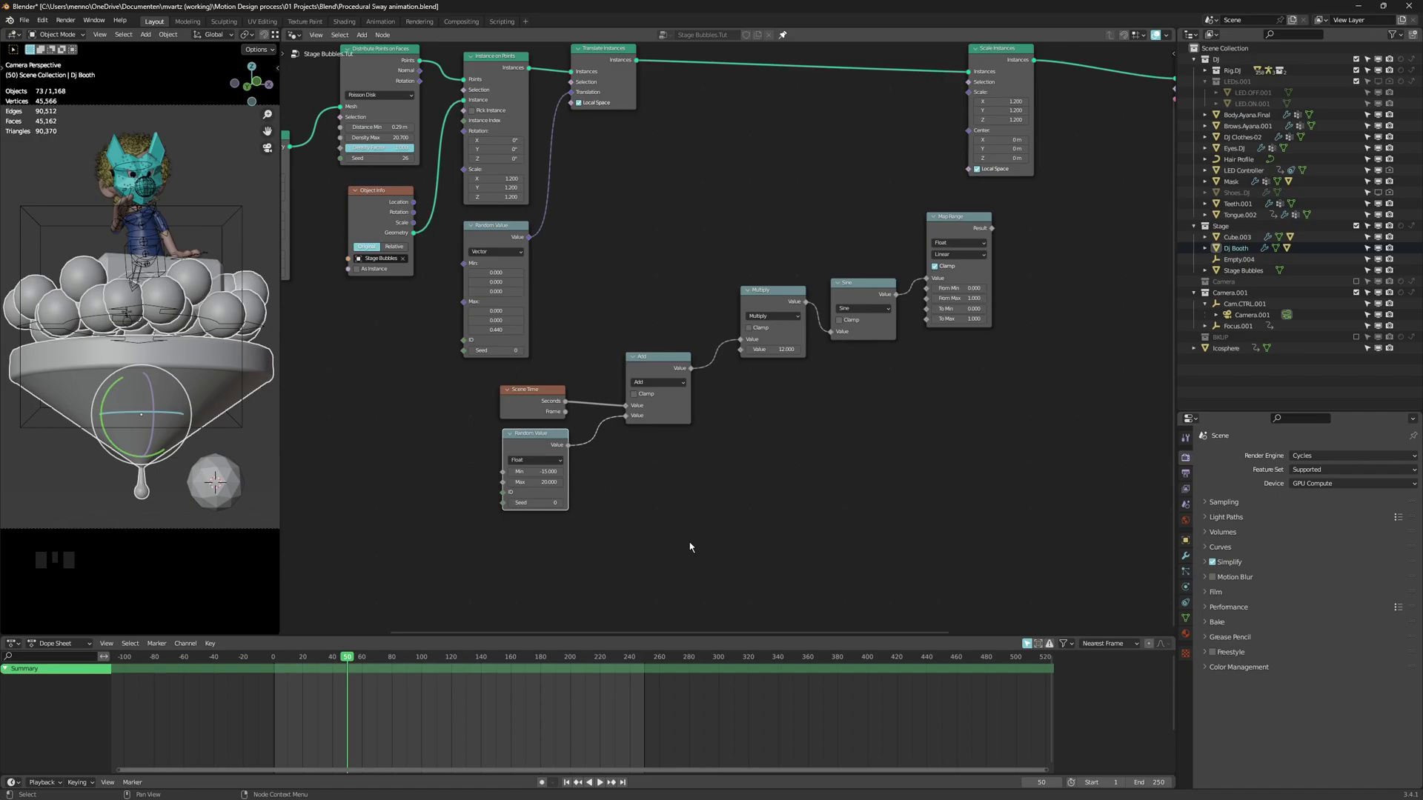
Frame the whole tree and reconnect Map Range Result to Scale Instances' Scale
{"action": "middle_click", "coordinate": [931, 151]}
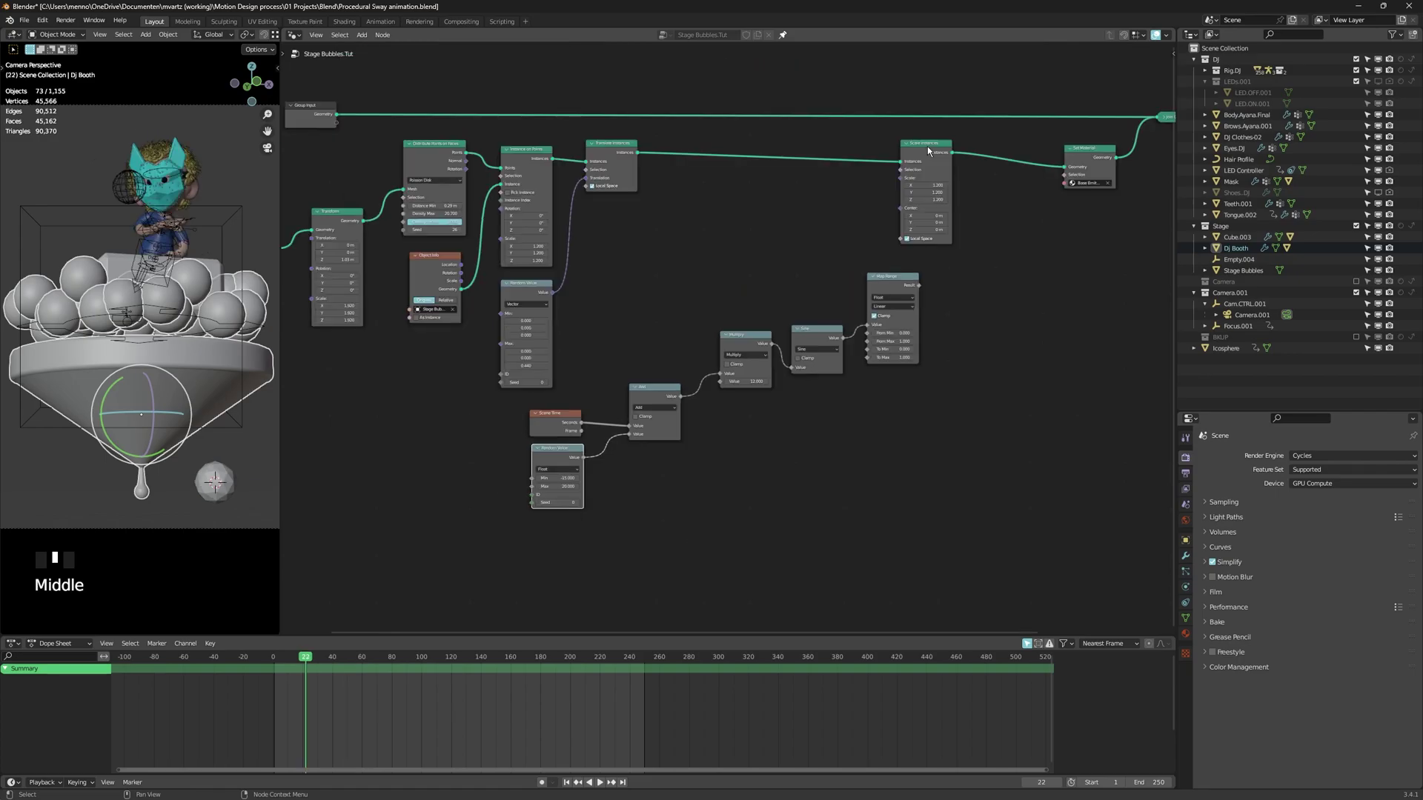
{"action": "left_click", "coordinate": [935, 152]}
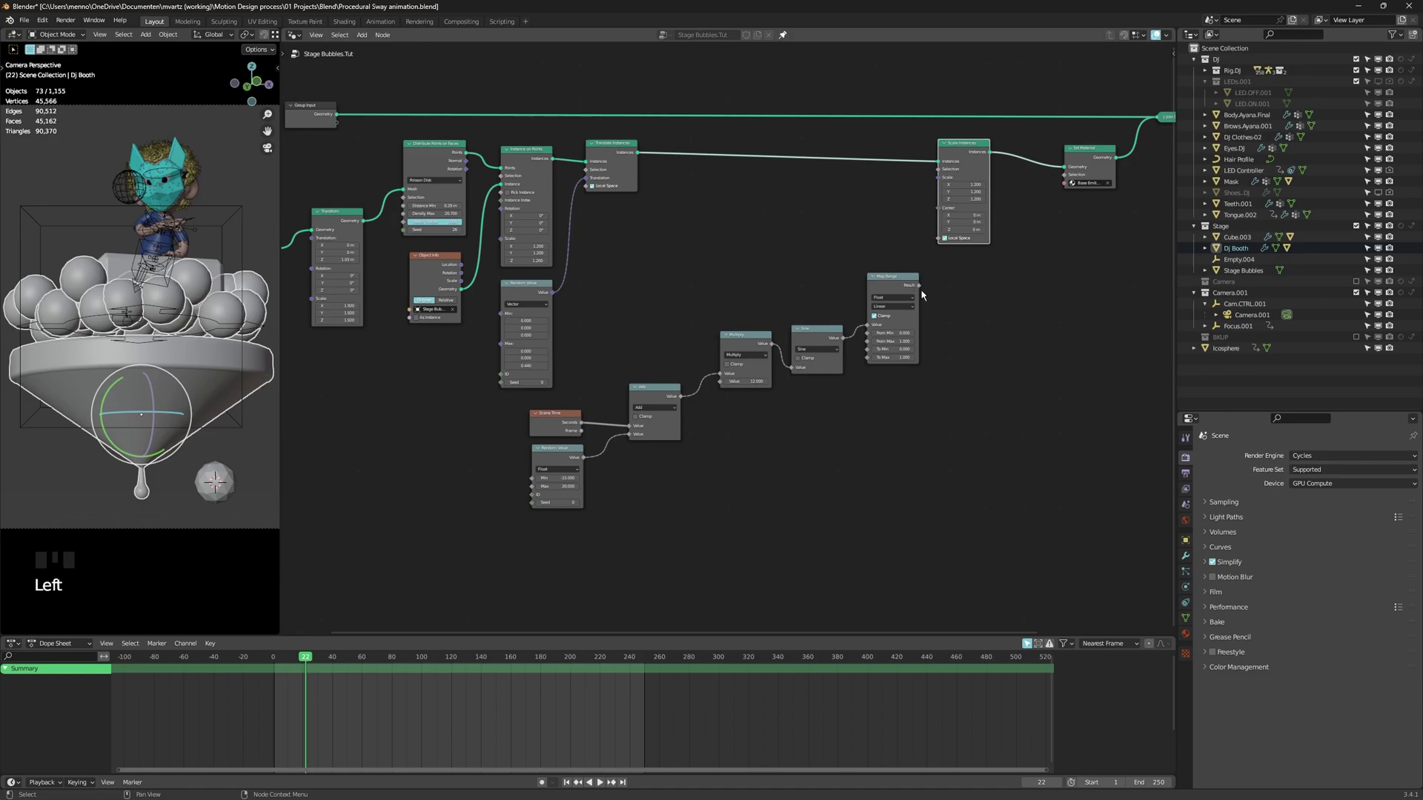
{"action": "left_click", "coordinate": [922, 291]}
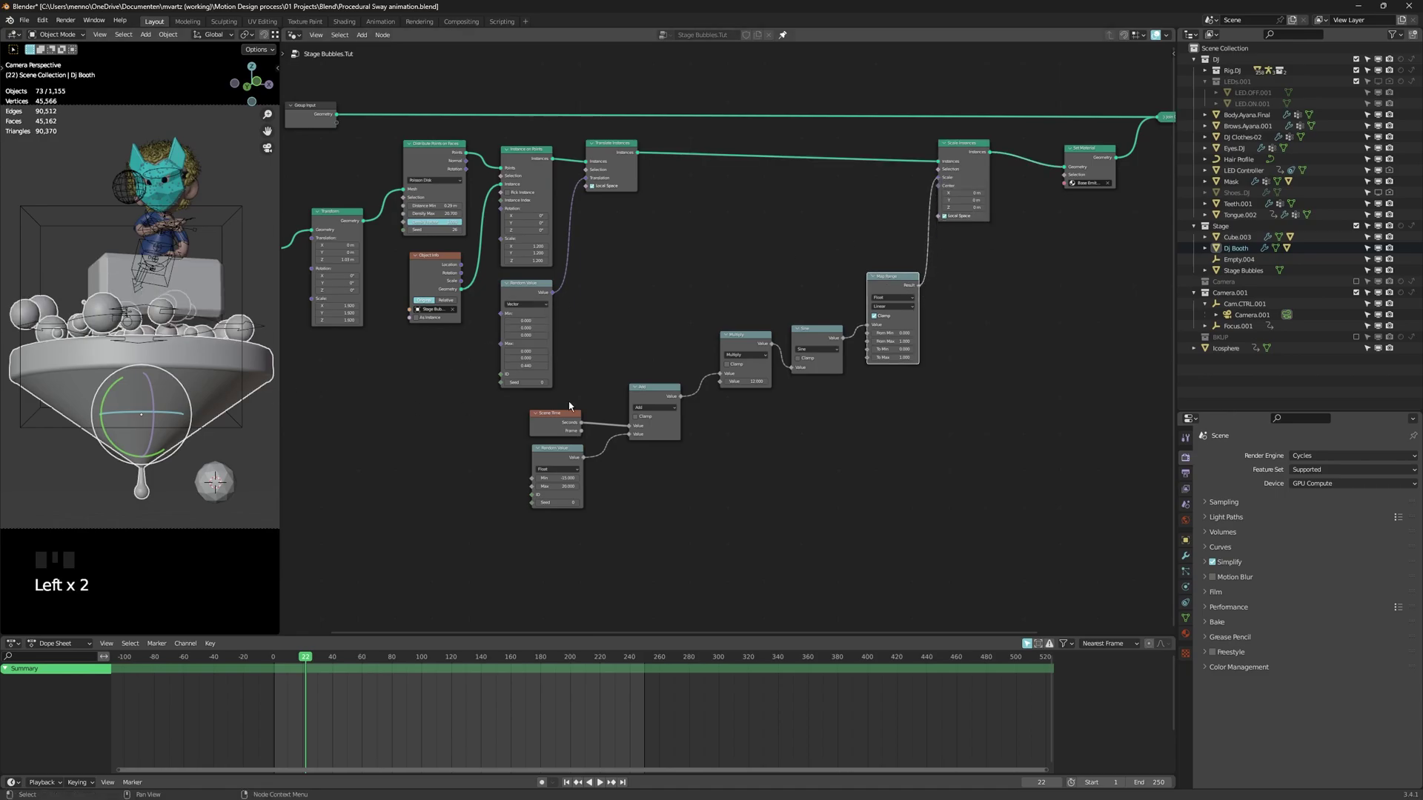
{"action": "key", "text": "ctrl+Right"}
Feed the Add node's offset time into Multiply's first Value so pulses start at different times
{"action": "left_click", "coordinate": [634, 424]}
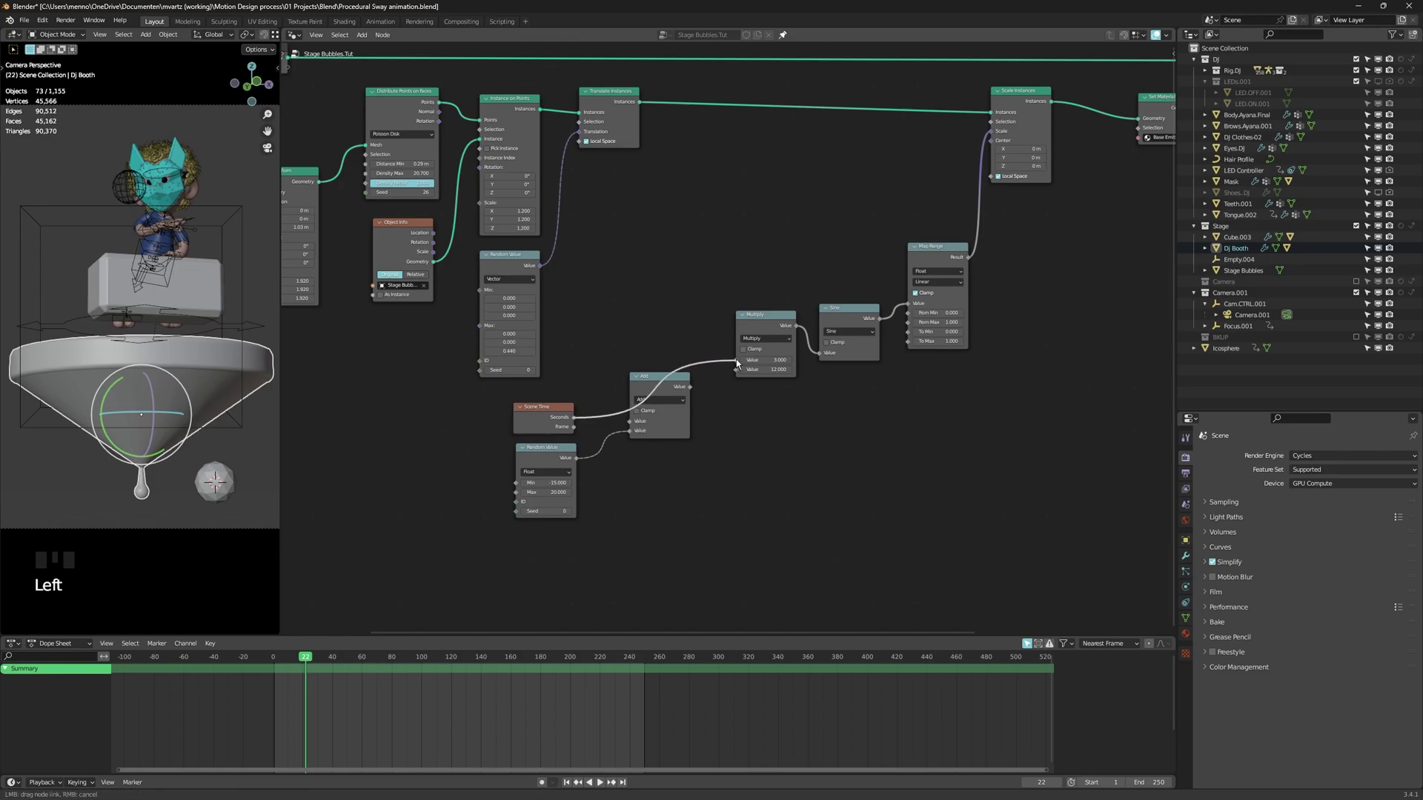
{"action": "scroll", "scroll_direction": "up", "scroll_amount": 3}
{"action": "left_click_drag", "start_coordinate": [341, 664], "coordinate": [681, 403]}
{"action": "left_click", "coordinate": [633, 410]}
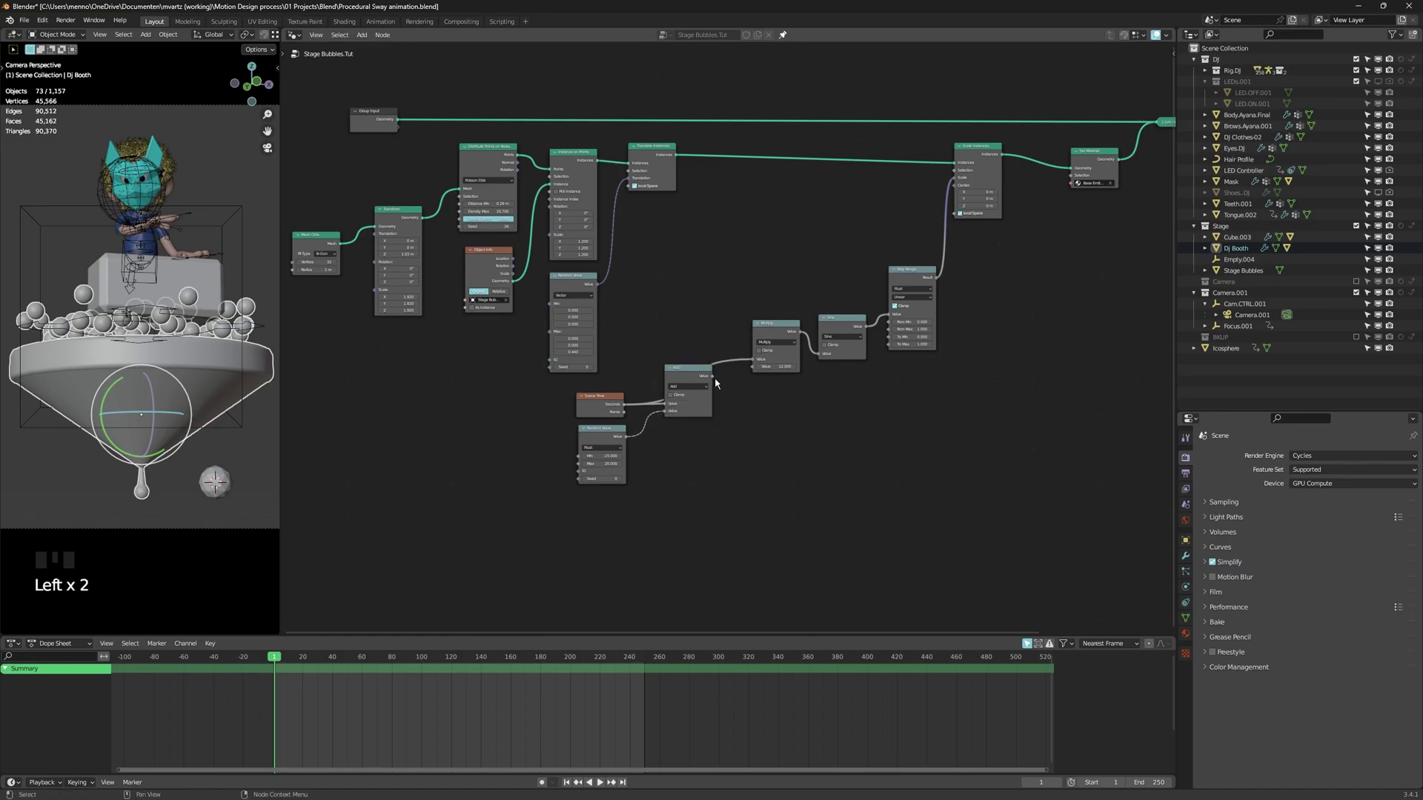
{"action": "left_click", "coordinate": [716, 383]}
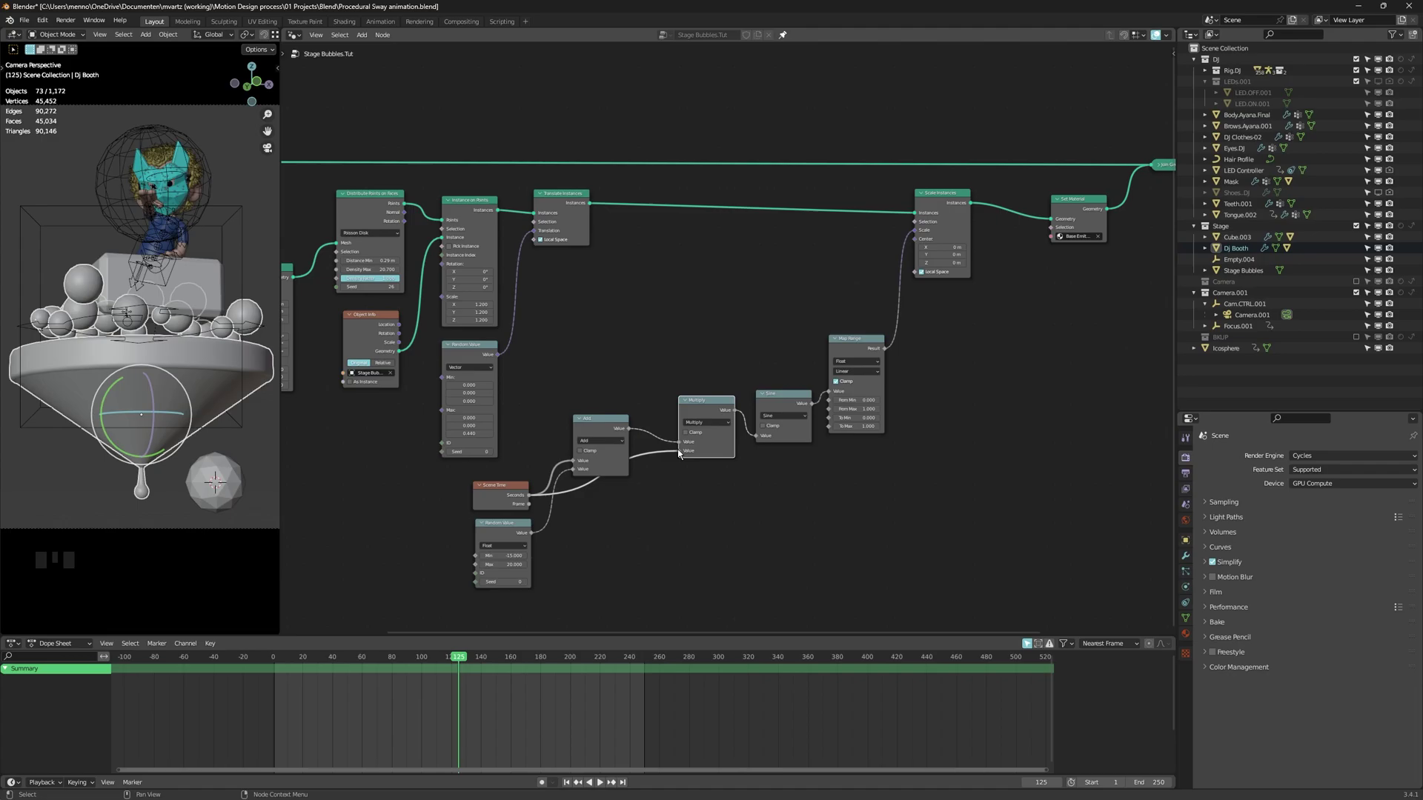
{"action": "left_click", "coordinate": [679, 456]}
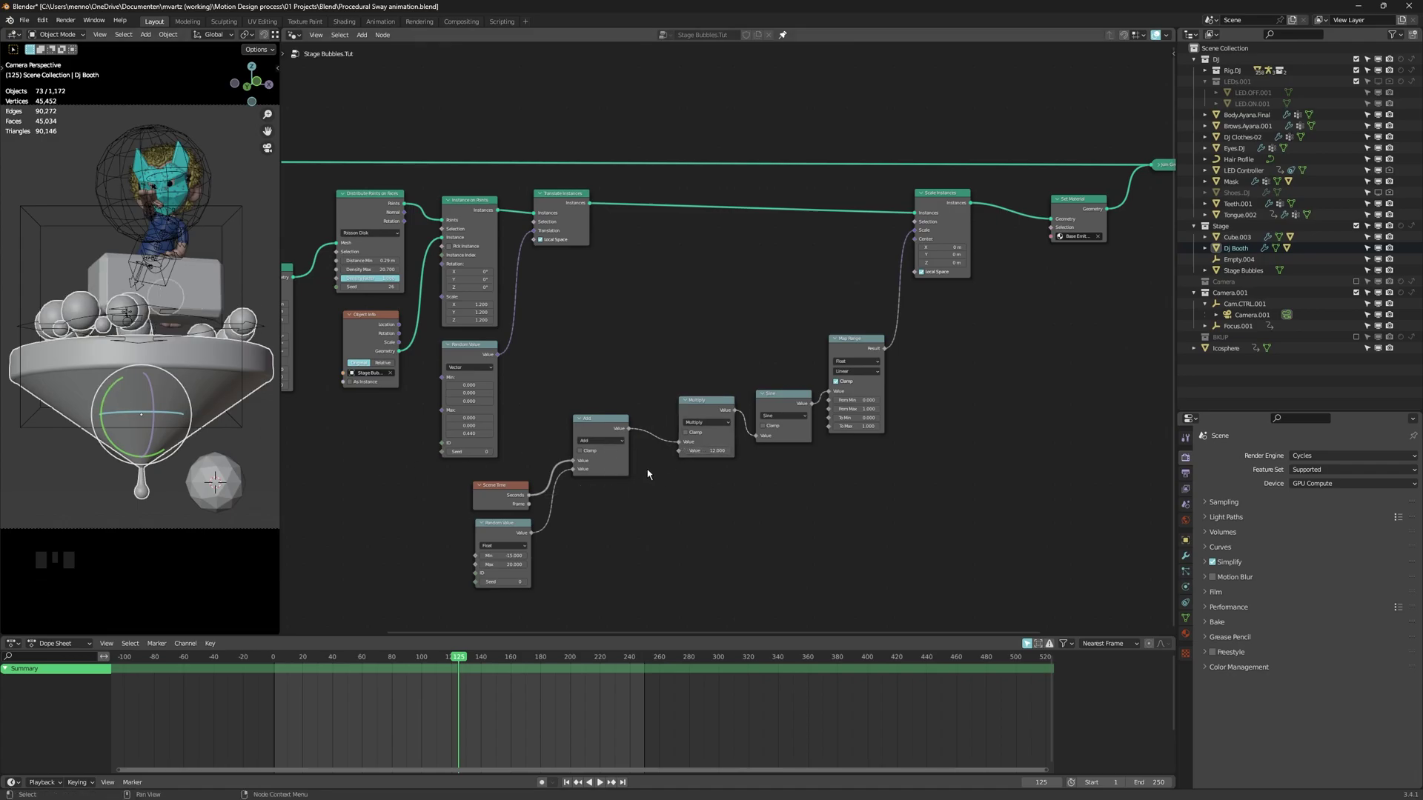
Play back the pulsing bubbles, stop, and start editing the Multiply factor toward 20
{"action": "key", "text": "space"}
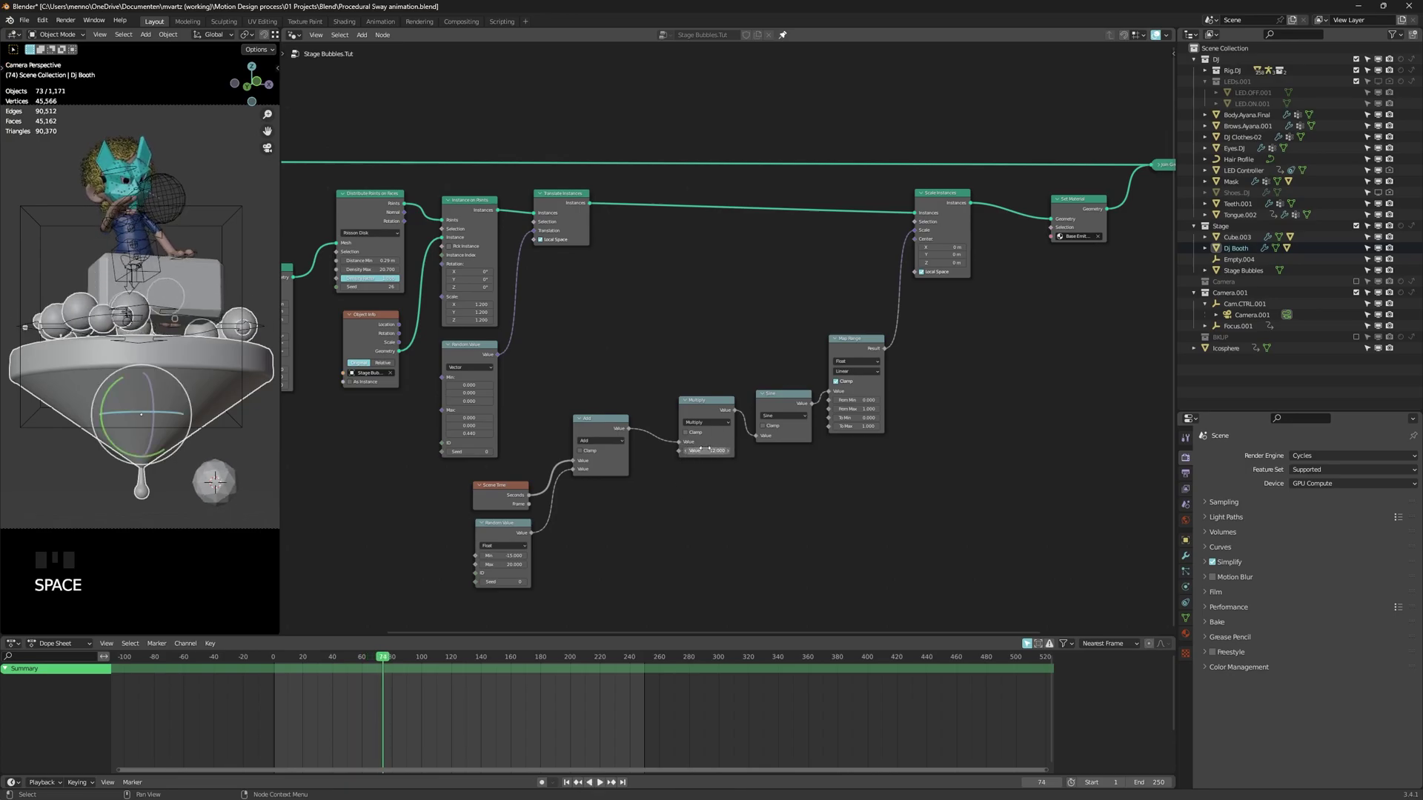
{"action": "left_click", "coordinate": [539, 501]}
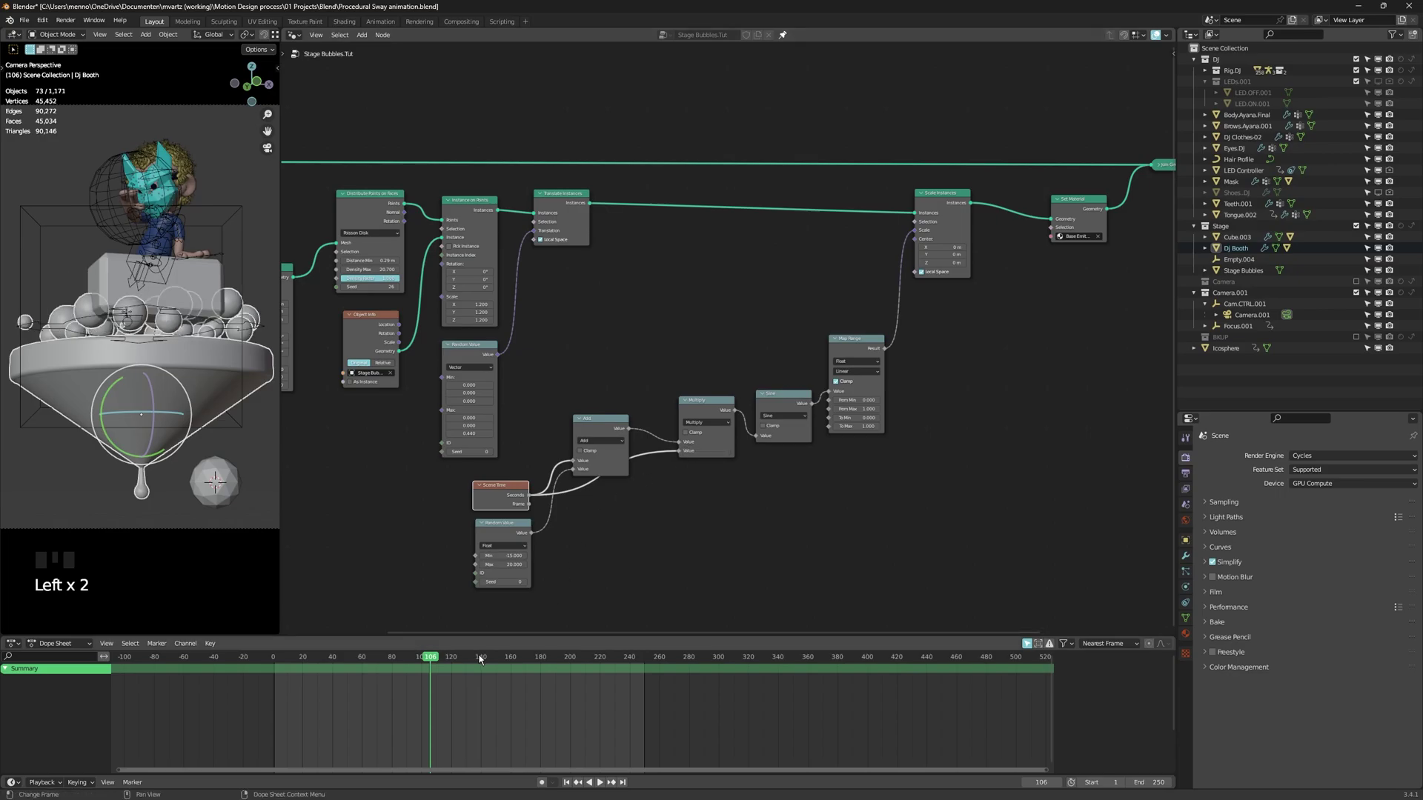
{"action": "key", "text": "shift+Left"}
{"action": "key", "text": "space"}
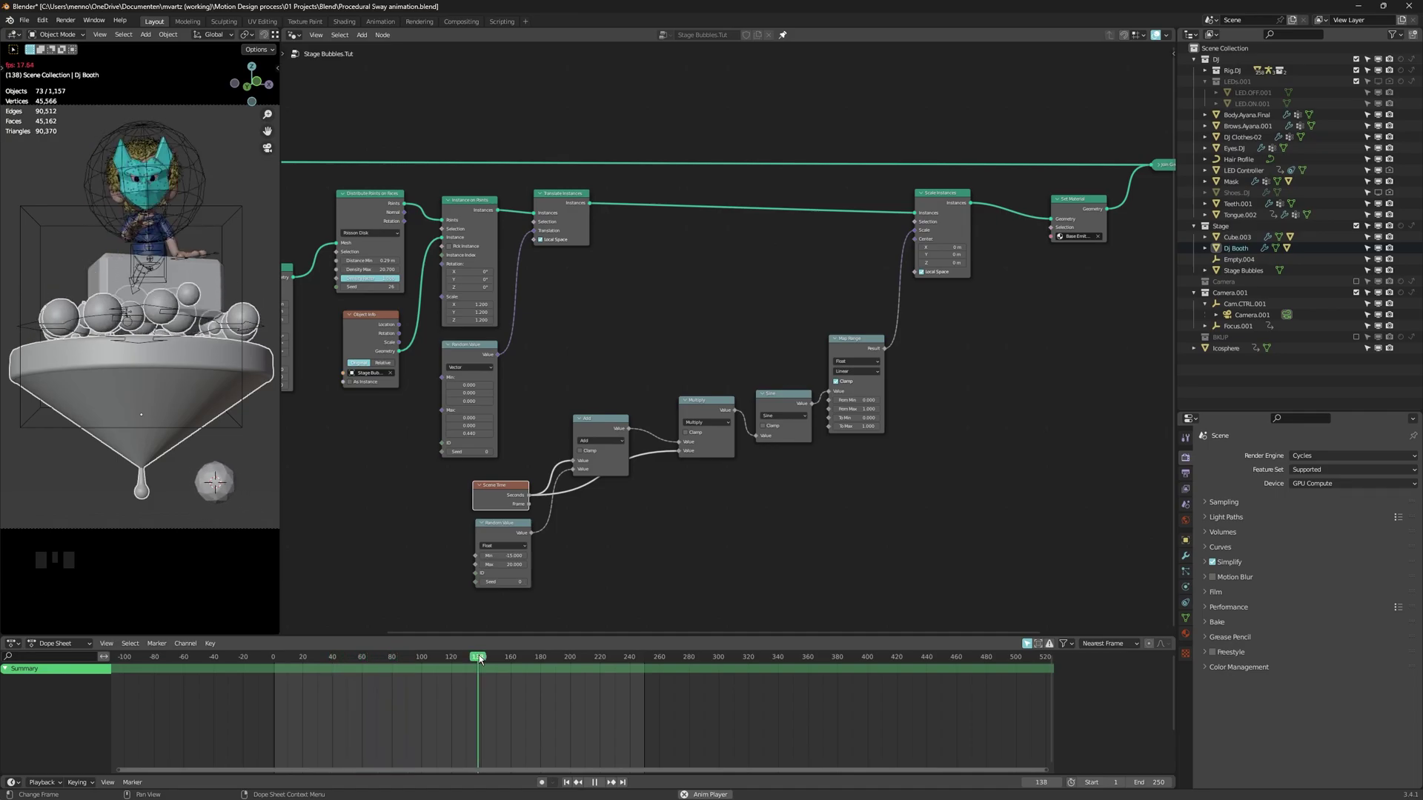
{"action": "key", "text": "space"}
{"action": "left_click", "coordinate": [668, 464]}
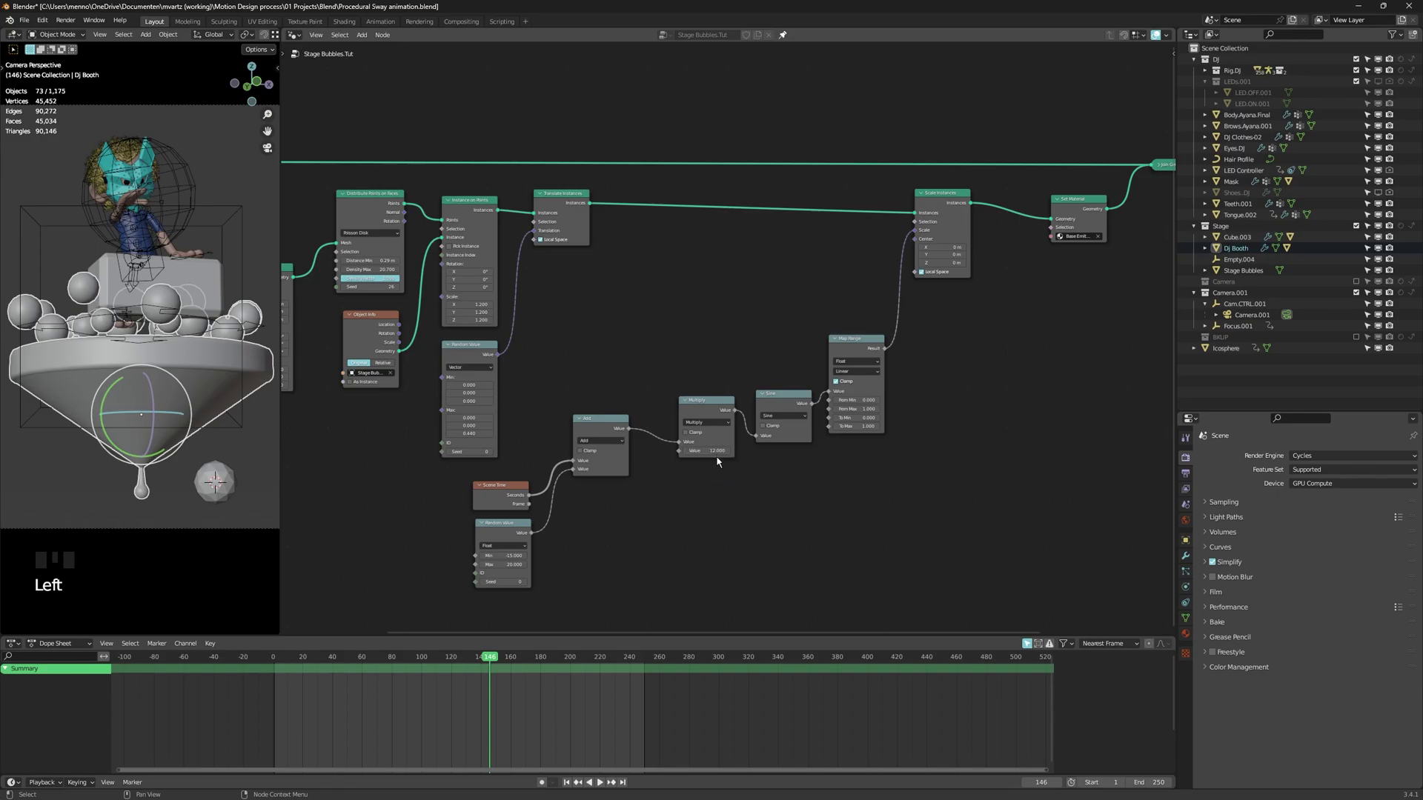